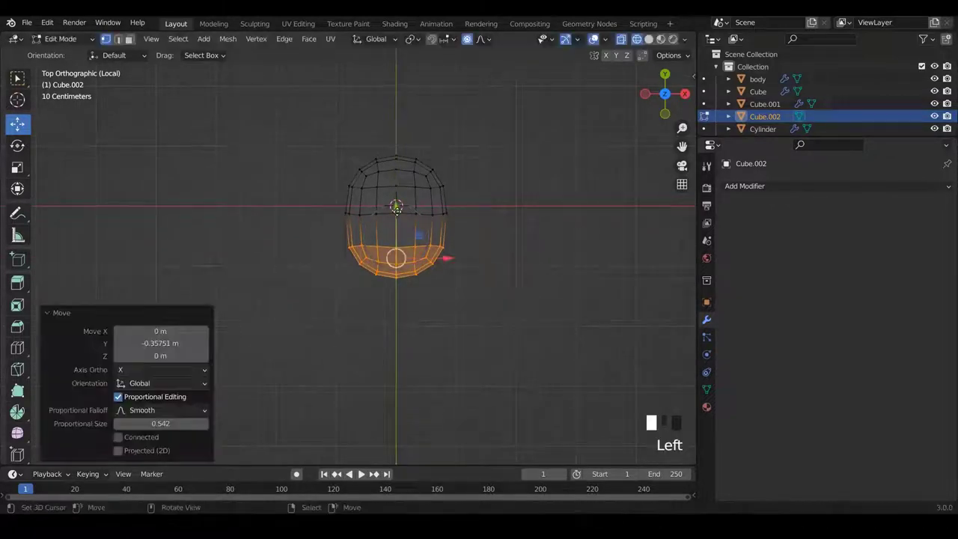
Undo the soft stretch, disable proportional editing, and add a middle edge loop to the foot block.
{"action": "key", "text": "ctrl+z"}
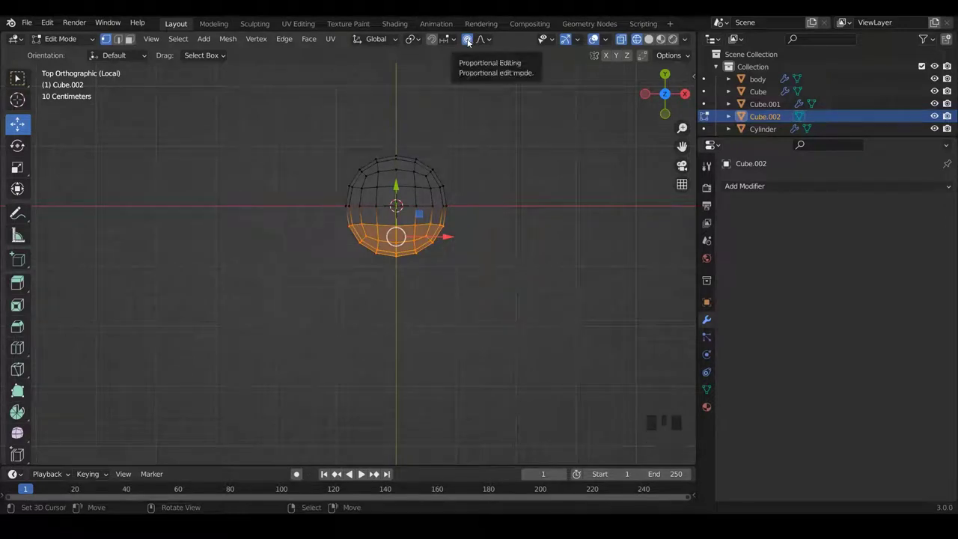
{"action": "left_click", "coordinate": [472, 41]}
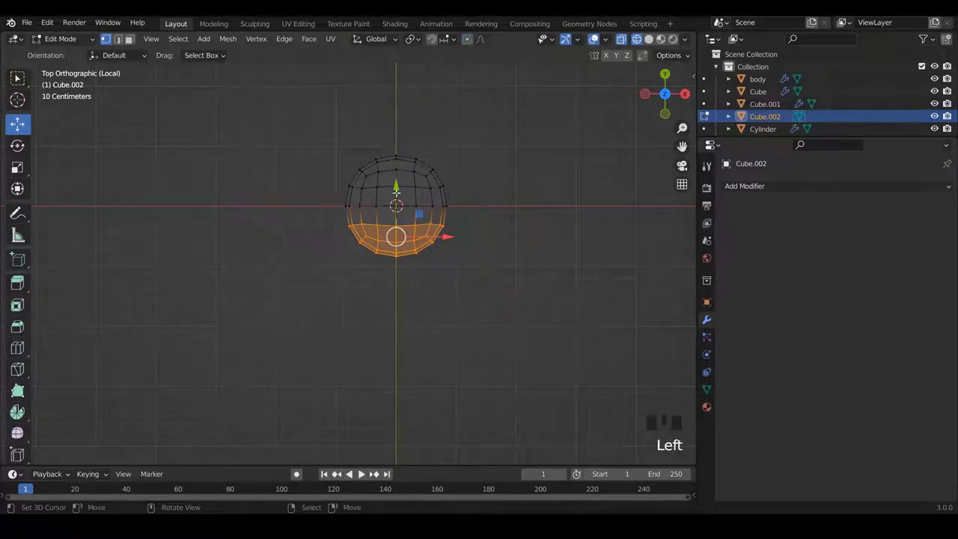
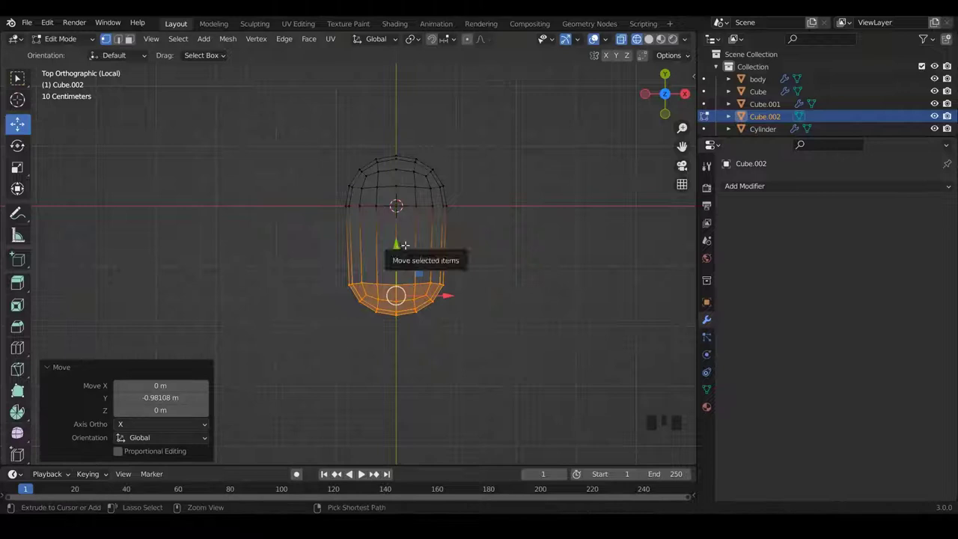
{"action": "key", "text": "ctrl+r"}
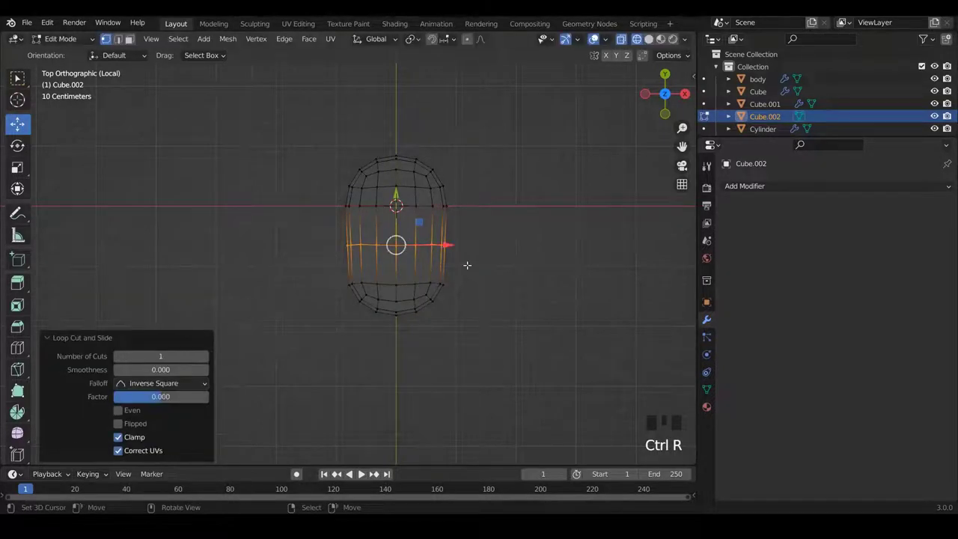
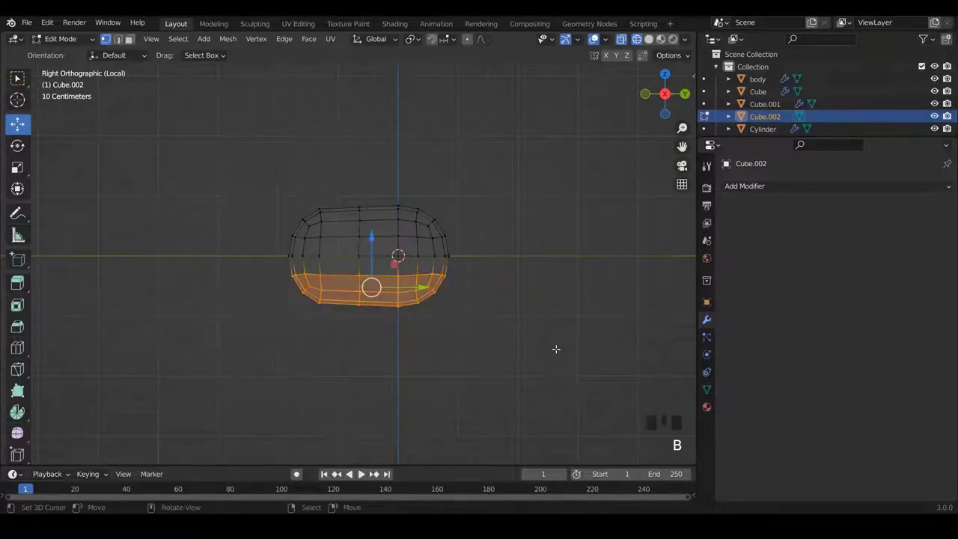
Delete the bottom half of the foot mesh into a dome and slide a side edge loop.
{"action": "key", "text": "x"}
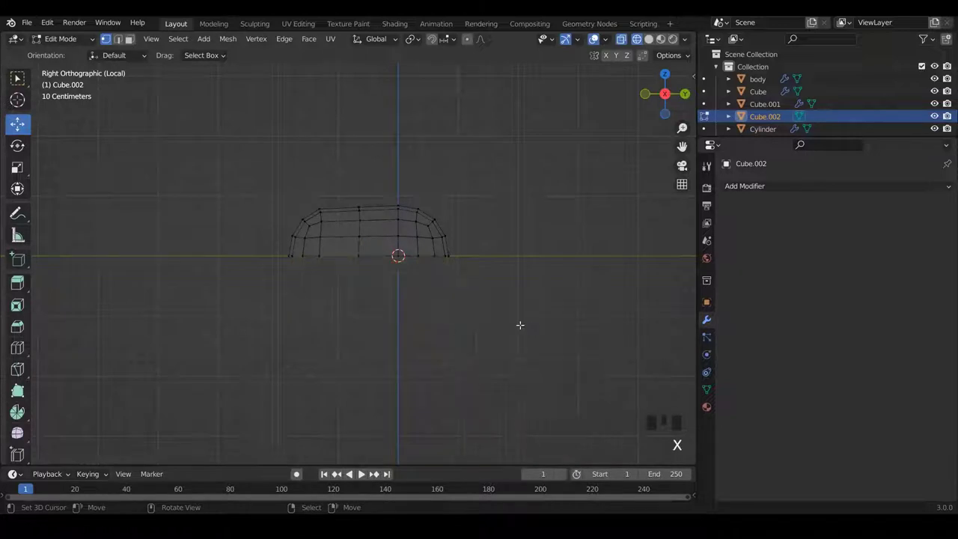
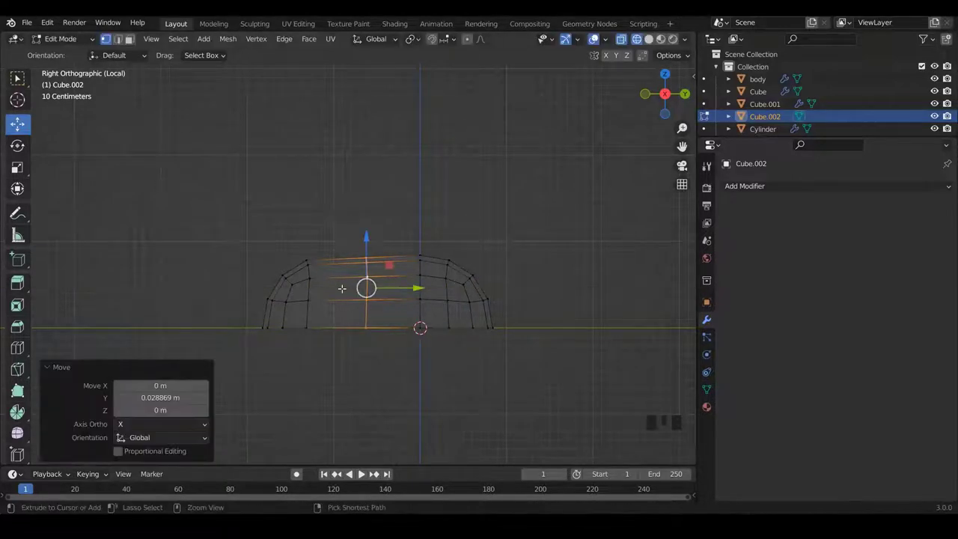
{"action": "key", "text": "ctrl+r"}
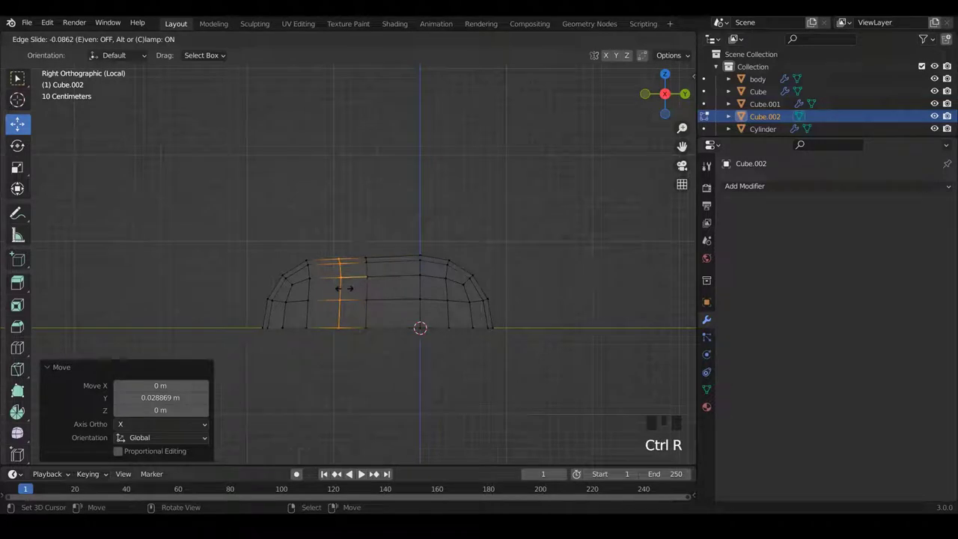
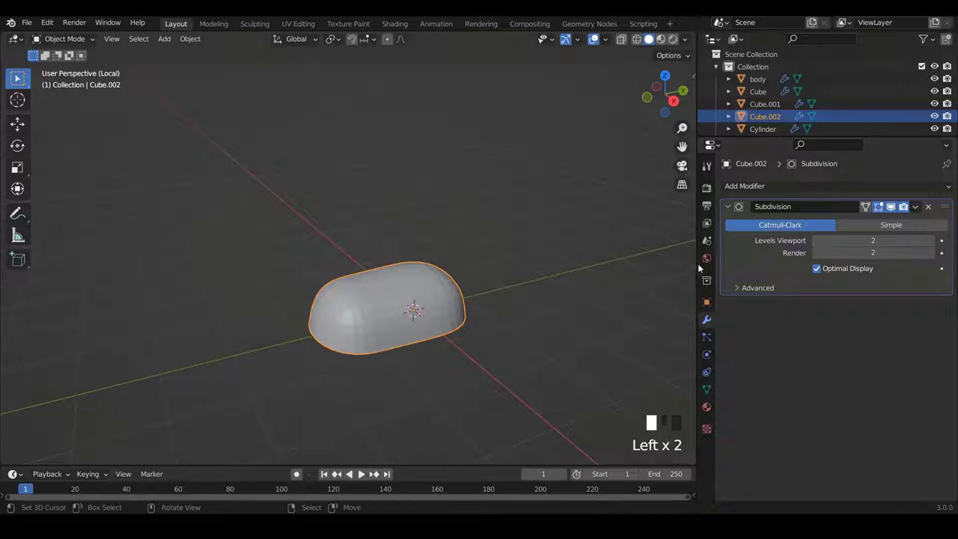
Enter Edit Mode on the subdivided foot and line up the right orthographic view on its top.
{"action": "key", "text": "w"}
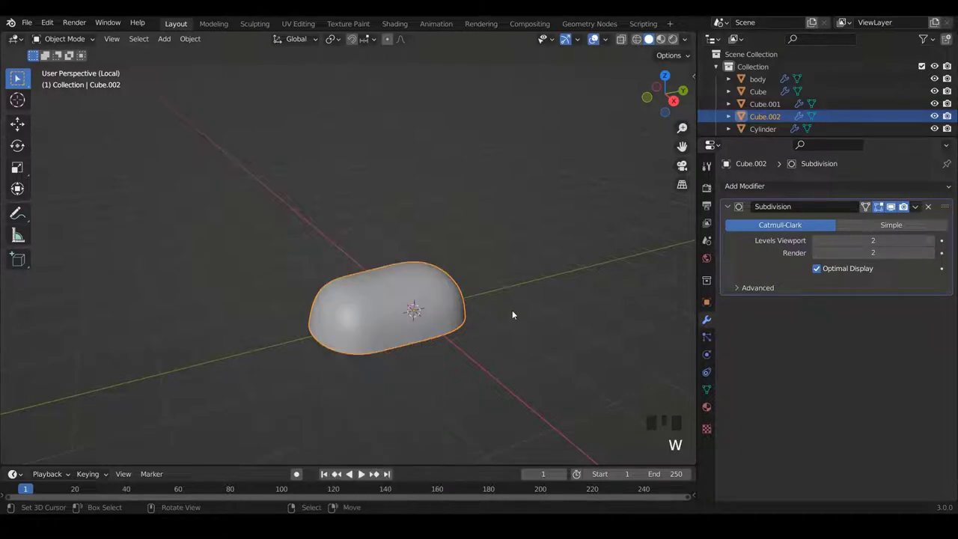
{"action": "key", "text": "Tab"}
{"action": "key", "text": "KP_1"}
{"action": "key", "text": "KP_1"}
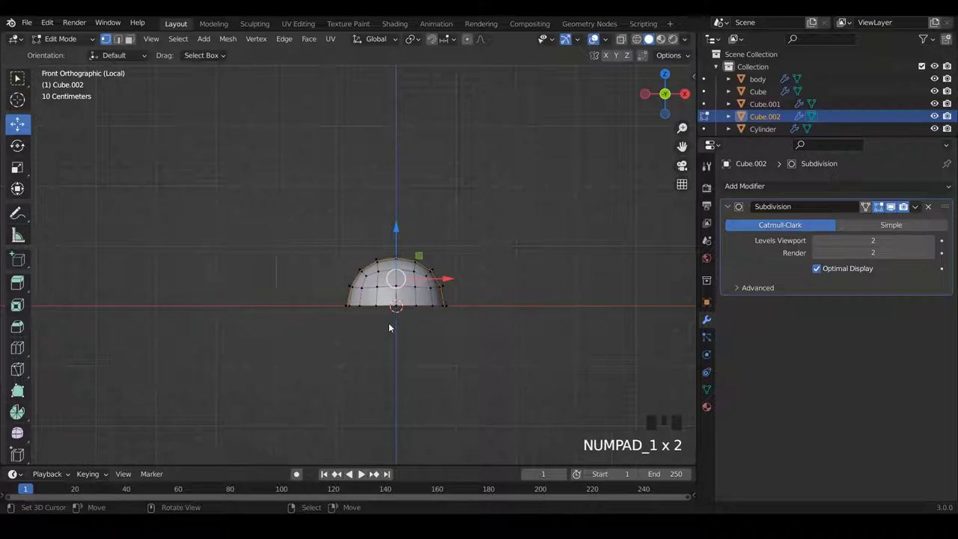
{"action": "key", "text": "KP_3"}
{"action": "scroll", "scroll_direction": "up", "scroll_amount": 3}
{"action": "scroll", "scroll_direction": "down", "scroll_amount": 3}
{"action": "scroll", "scroll_direction": "up", "scroll_amount": 3}
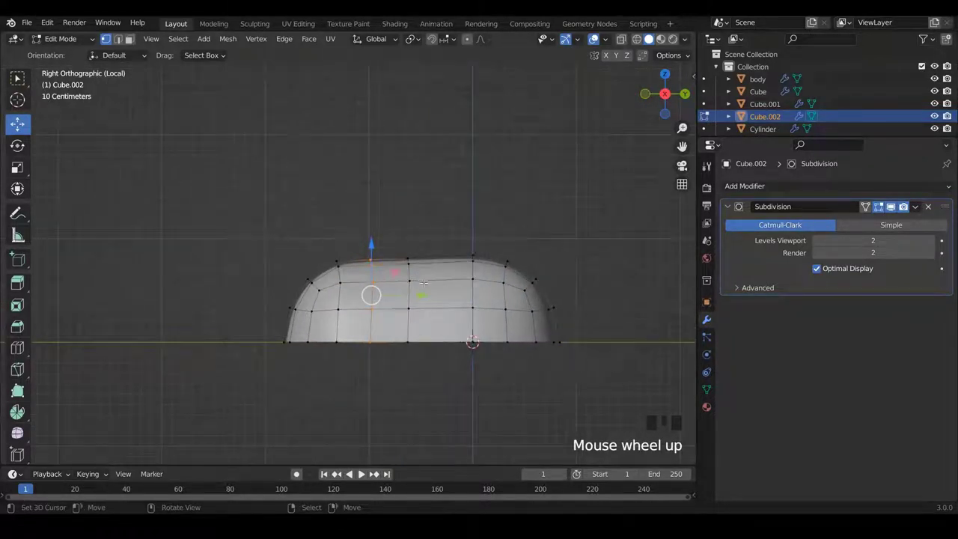
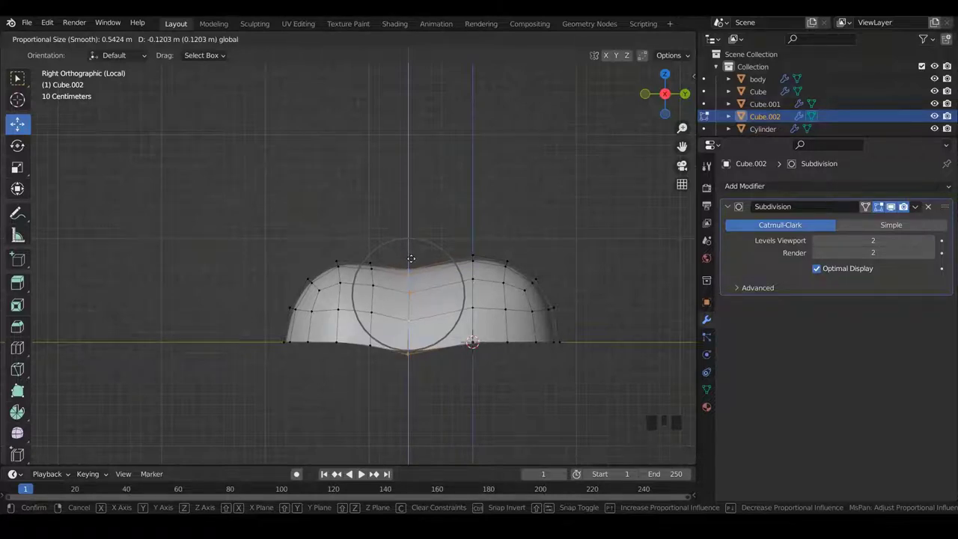
Lower the middle of the foot's top along Z and enlarge the toe vertices with soft falloff.
{"action": "key", "text": "z"}
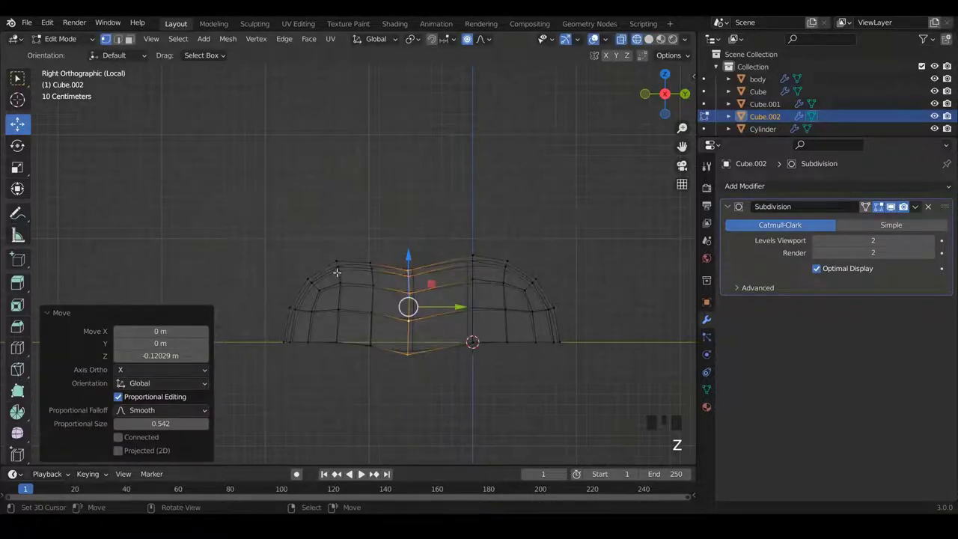
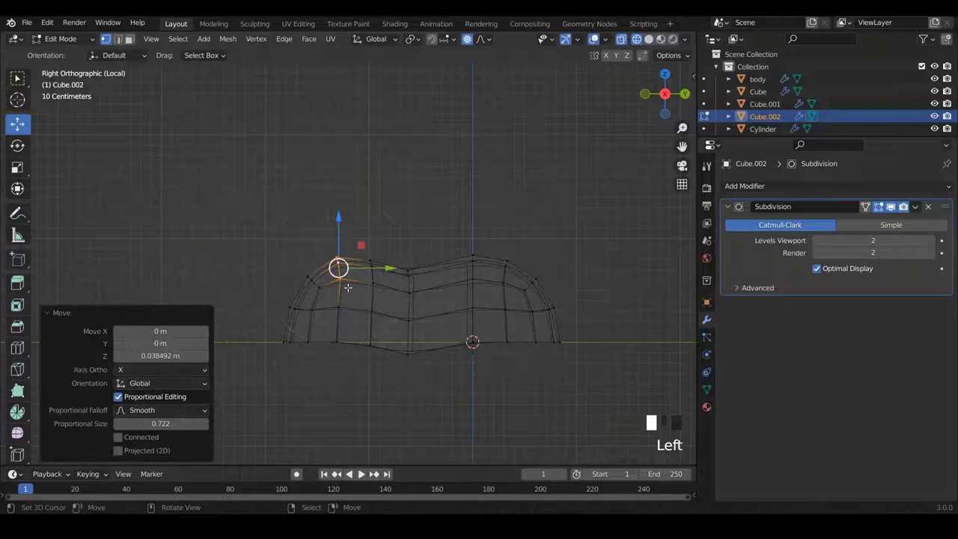
{"action": "key", "text": "s"}
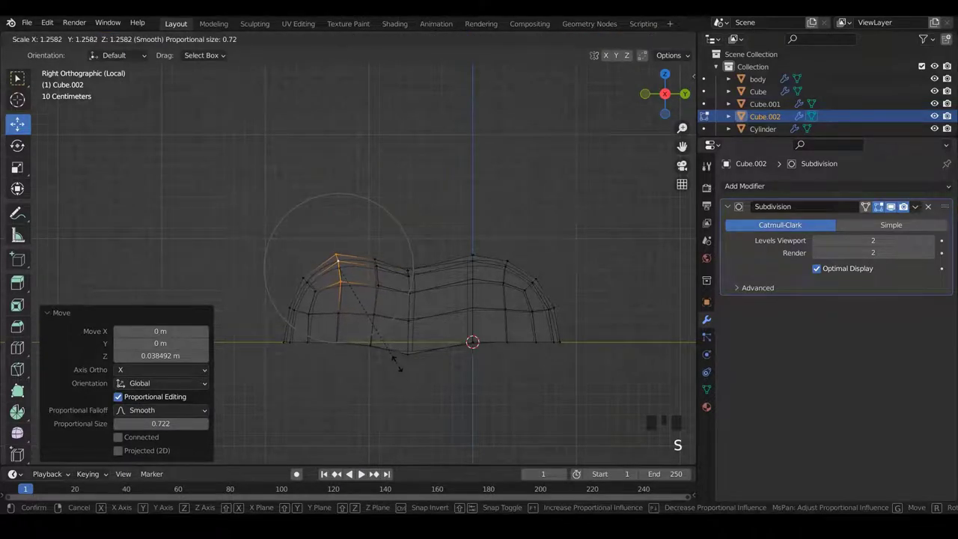
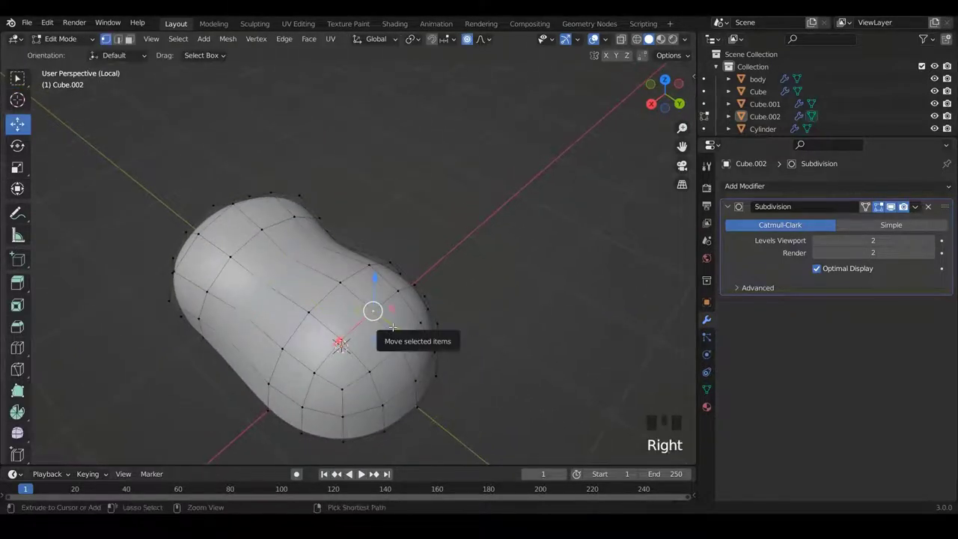
Grow and delete the top ankle faces, then round the opening's rim with LoopTools Circle.
{"action": "key", "text": "ctrl+KP_Add"}
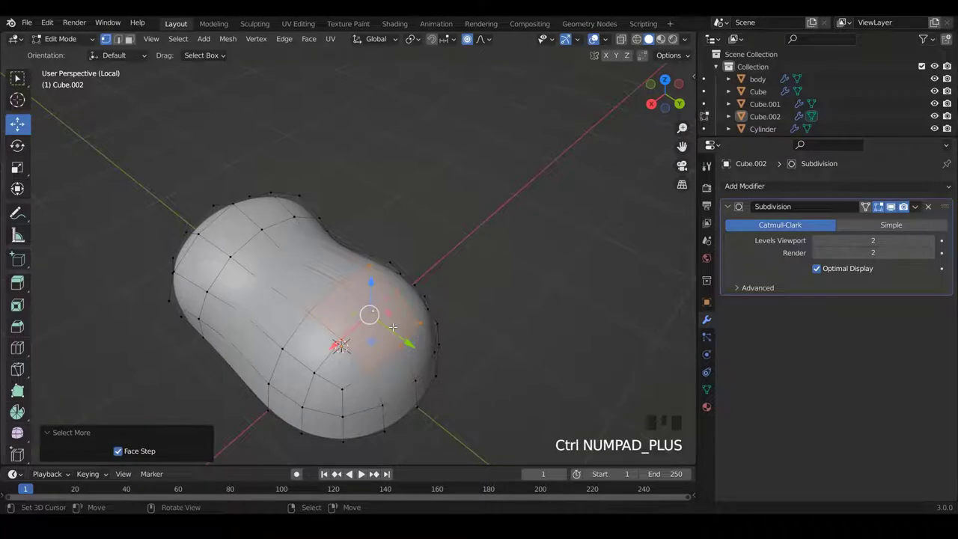
{"action": "key", "text": "x"}
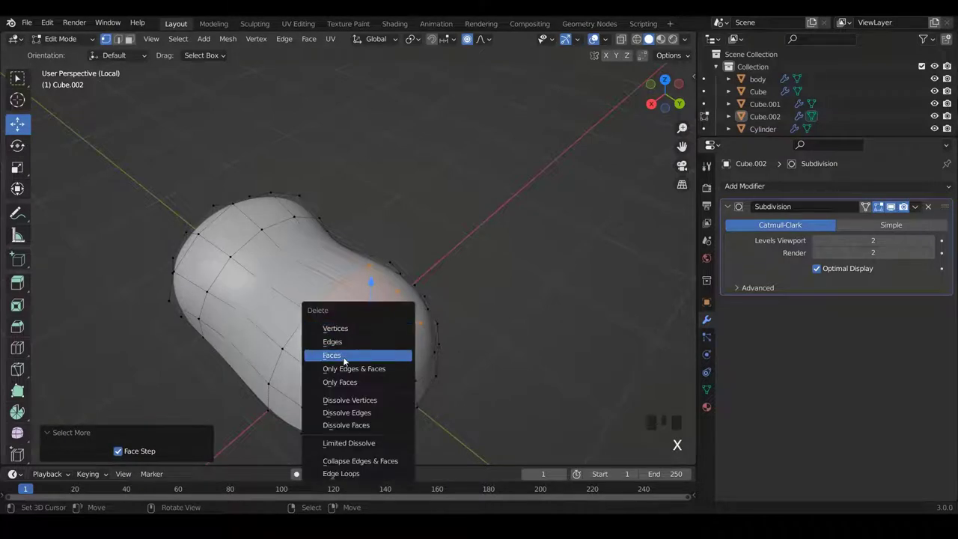
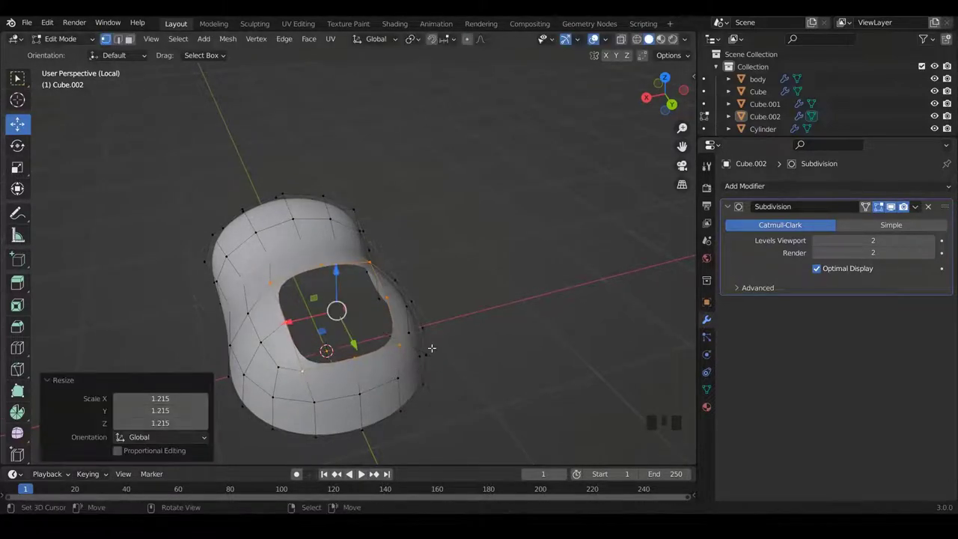
{"action": "key", "text": "w"}
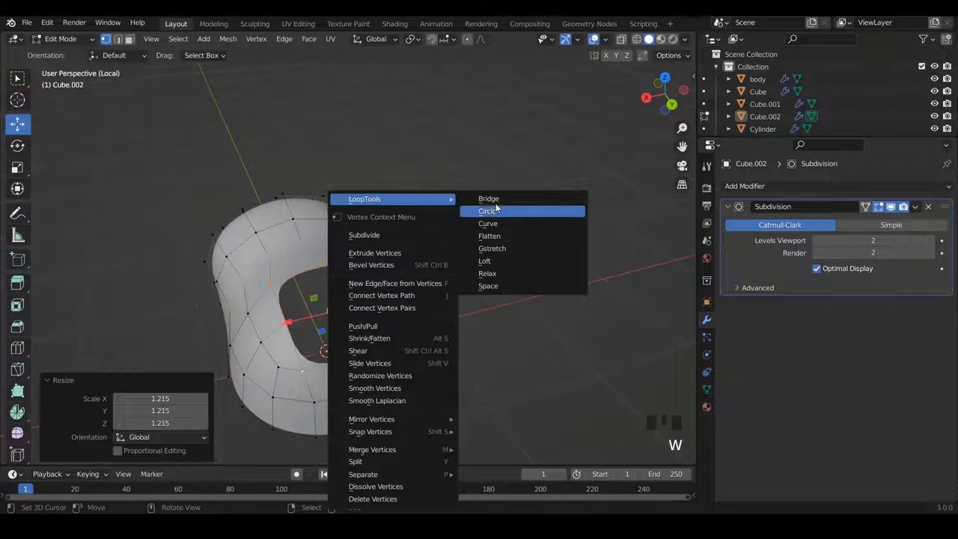
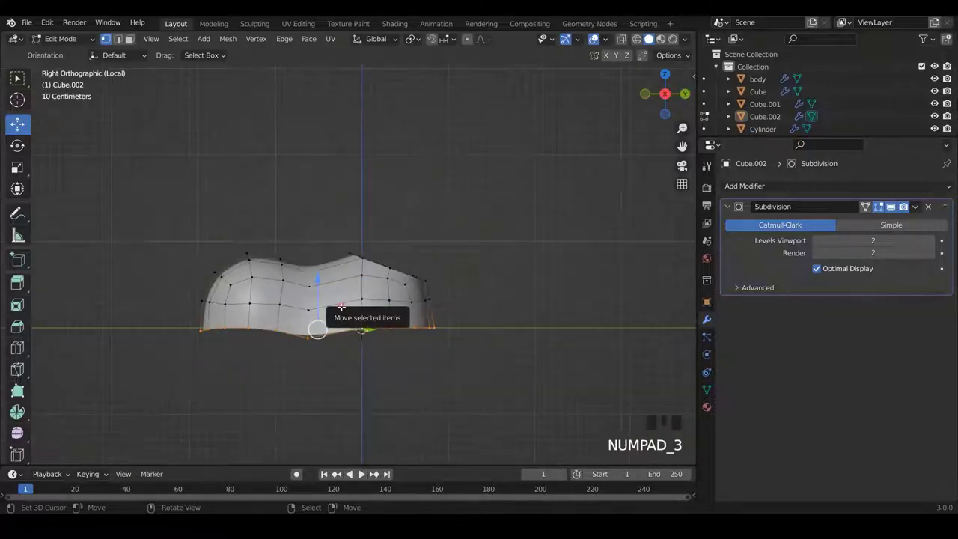
Flatten the bottom vertices to one level, lower them, and re-dip the middle edge loops.
{"action": "key", "text": "s"}
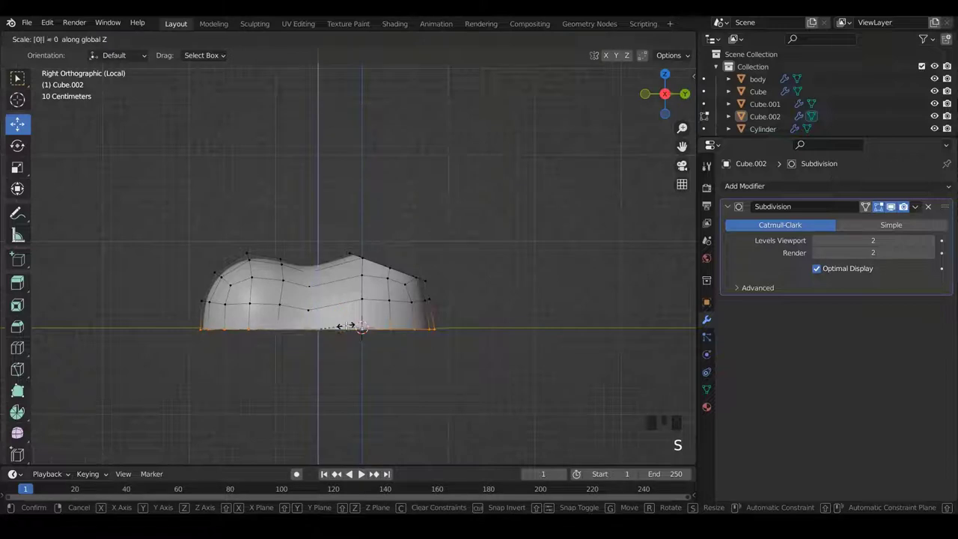
{"action": "scroll", "scroll_direction": "up", "scroll_amount": 3}
{"action": "scroll", "scroll_direction": "down", "scroll_amount": 3}
{"action": "key", "text": "e"}
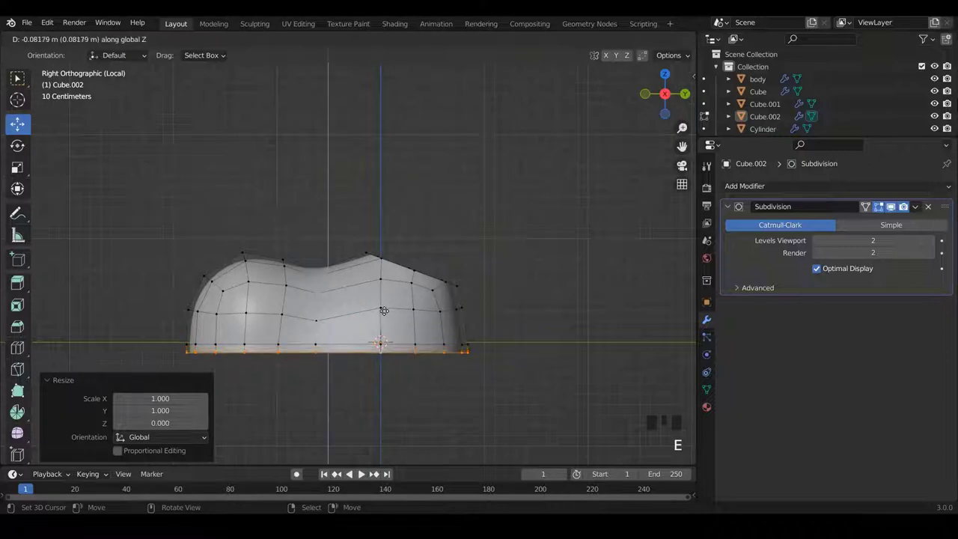
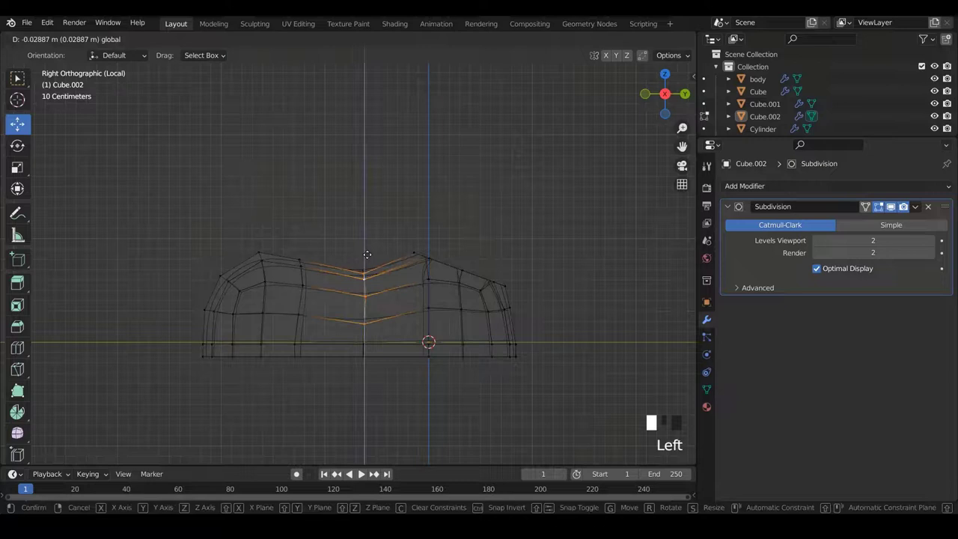
{"action": "key", "text": "z"}
Leave Edit Mode and orbit around the smoothed boot to inspect the ankle opening.
{"action": "key", "text": "Tab"}
{"action": "scroll", "scroll_direction": "down", "scroll_amount": 3}
{"action": "left_click_drag", "start_coordinate": [379, 286], "coordinate": [428, 288]}
{"action": "scroll", "scroll_direction": "up", "scroll_amount": 3}
{"action": "left_click_drag", "start_coordinate": [413, 285], "coordinate": [281, 310]}
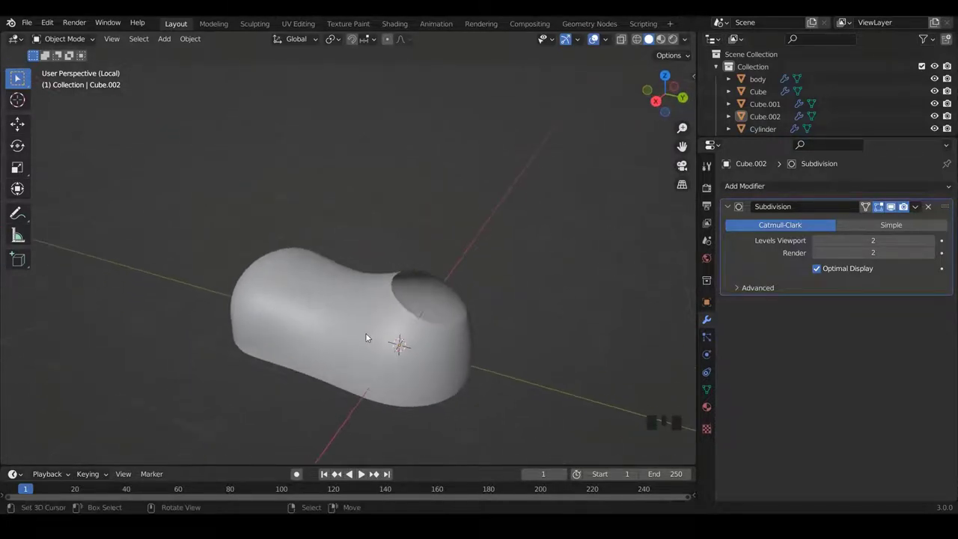
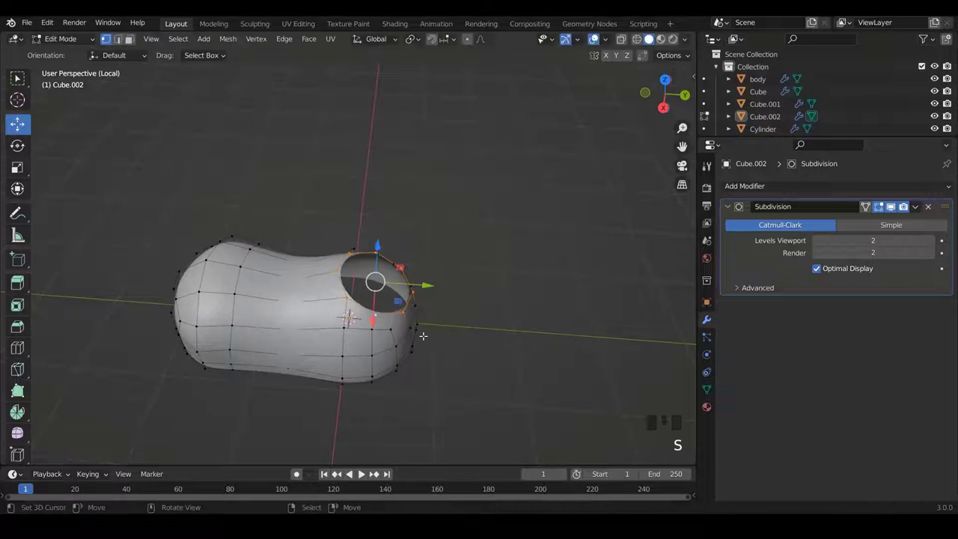
Scale up the ankle opening's rim slightly to widen the hole.
{"action": "key", "text": "s"}
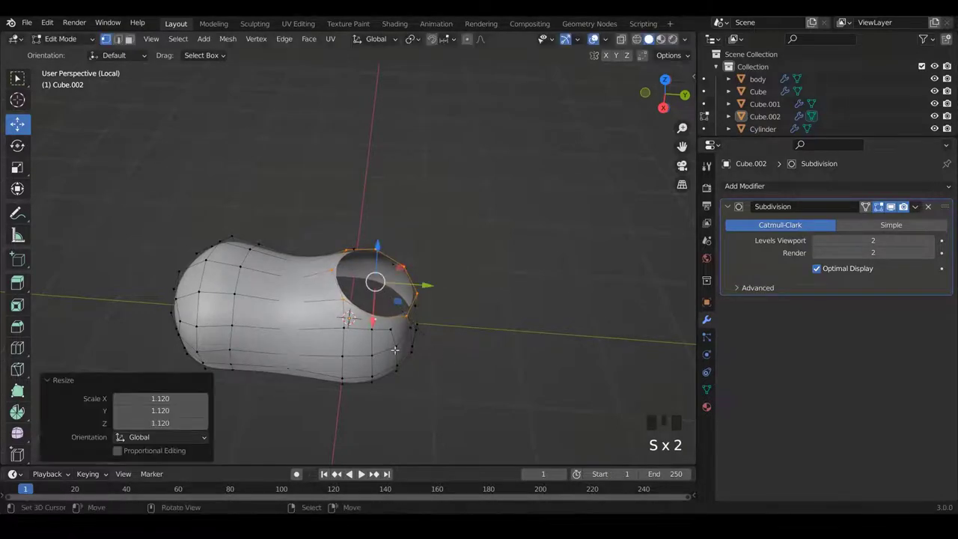
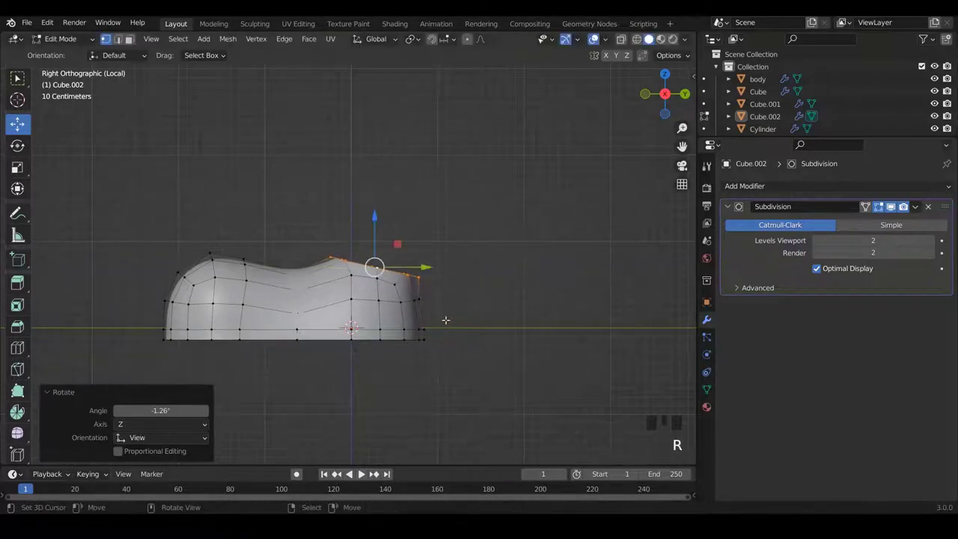
Extrude the rim up into a shaft, grow the selection down the ankle, and widen it with smooth falloff.
{"action": "key", "text": "e"}
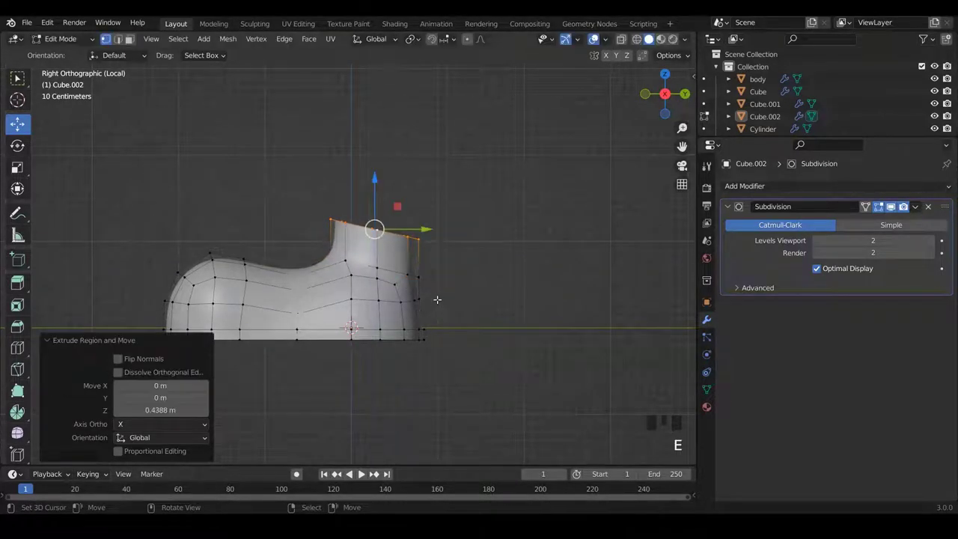
{"action": "key", "text": "r"}
{"action": "key", "text": "s"}
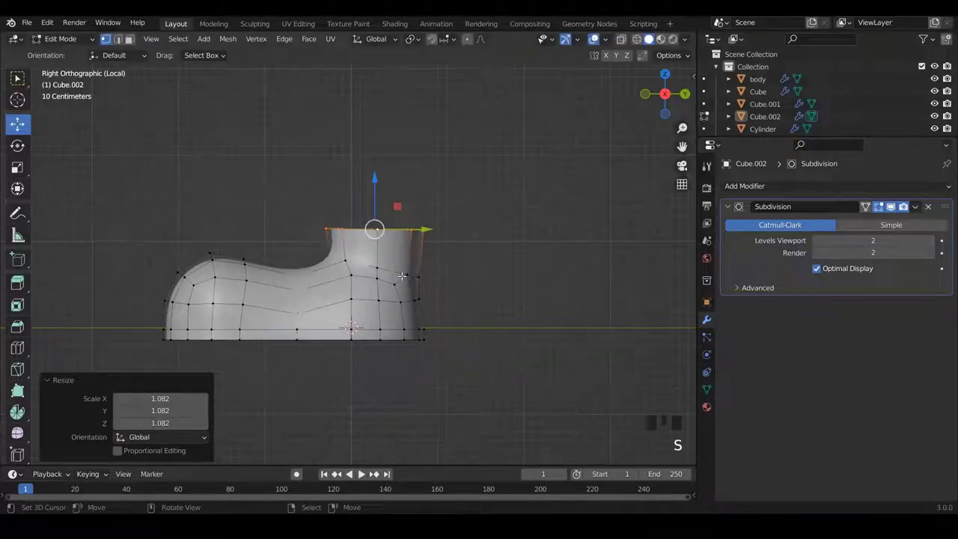
{"action": "key", "text": "o"}
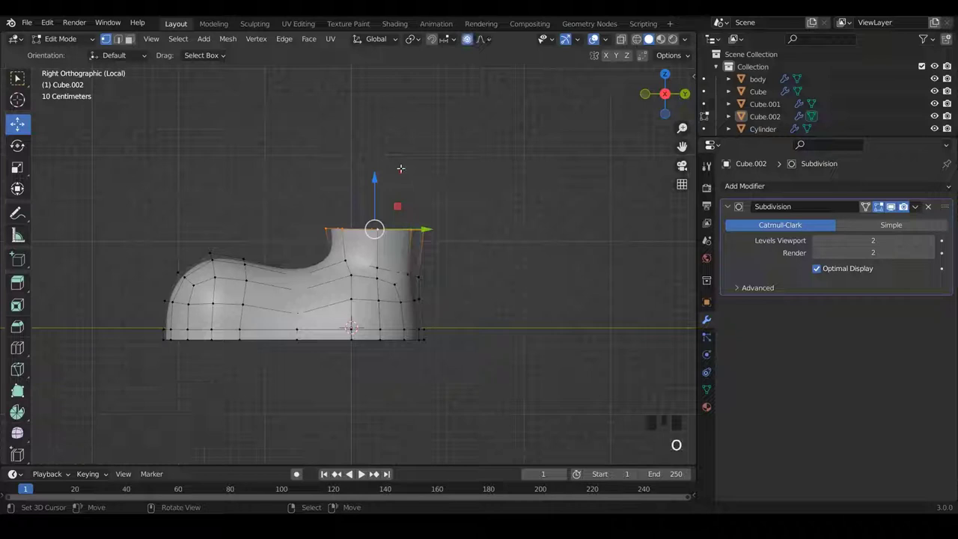
{"action": "key", "text": "ctrl+KP_Add"}
{"action": "key", "text": "ctrl+KP_Add"}
{"action": "key", "text": "s"}
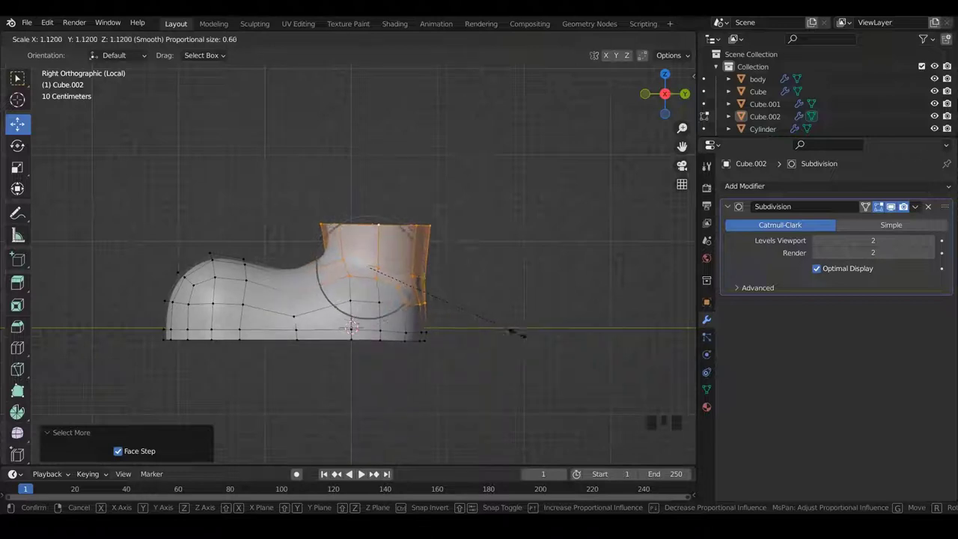
Leave Edit Mode and orbit to view the flared boot from above in perspective.
{"action": "key", "text": "Tab"}
{"action": "key", "text": "a"}
{"action": "key", "text": "a"}
{"action": "scroll", "scroll_direction": "down", "scroll_amount": 3}
{"action": "left_click_drag", "start_coordinate": [376, 226], "coordinate": [442, 252]}
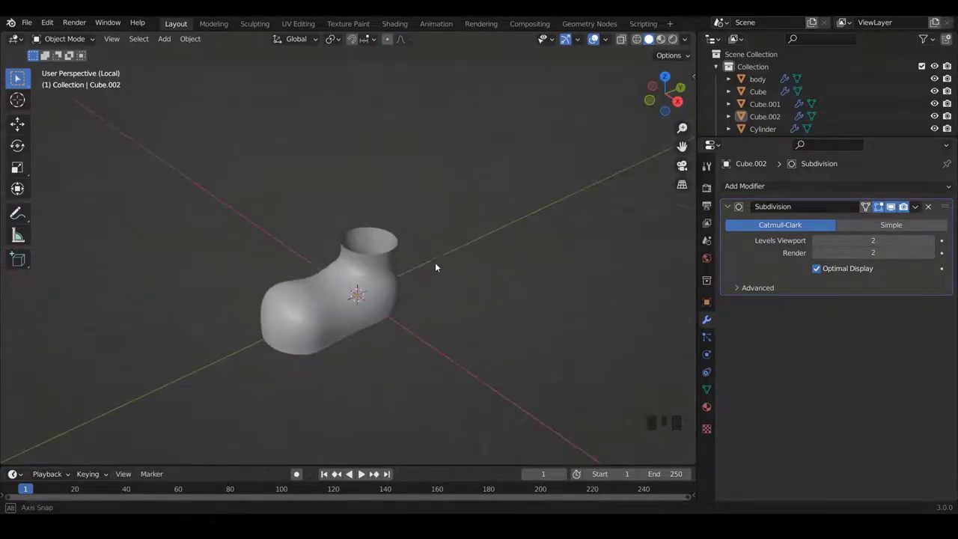
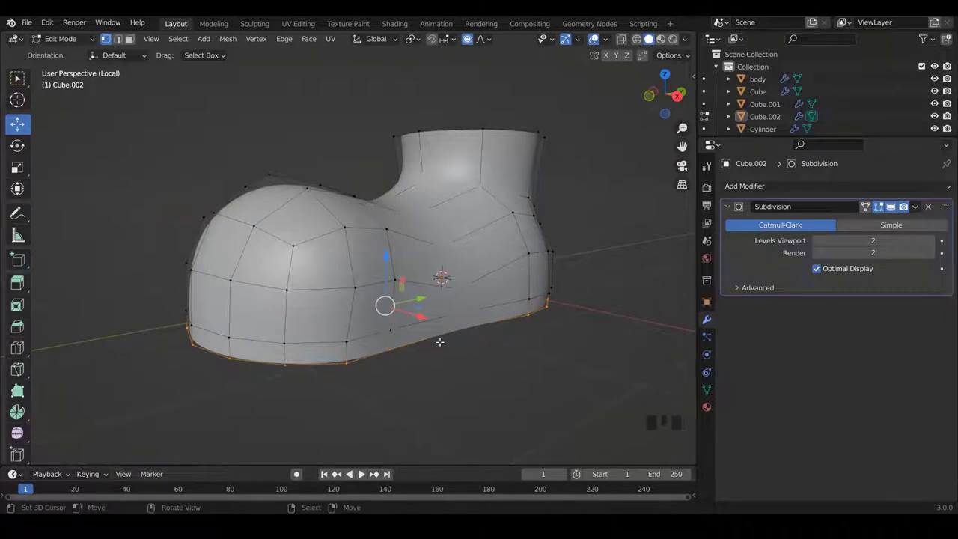
Flatten the boot's bottom loop with S Z 0, duplicate it downward, and separate it as its own object.
{"action": "key", "text": "x"}
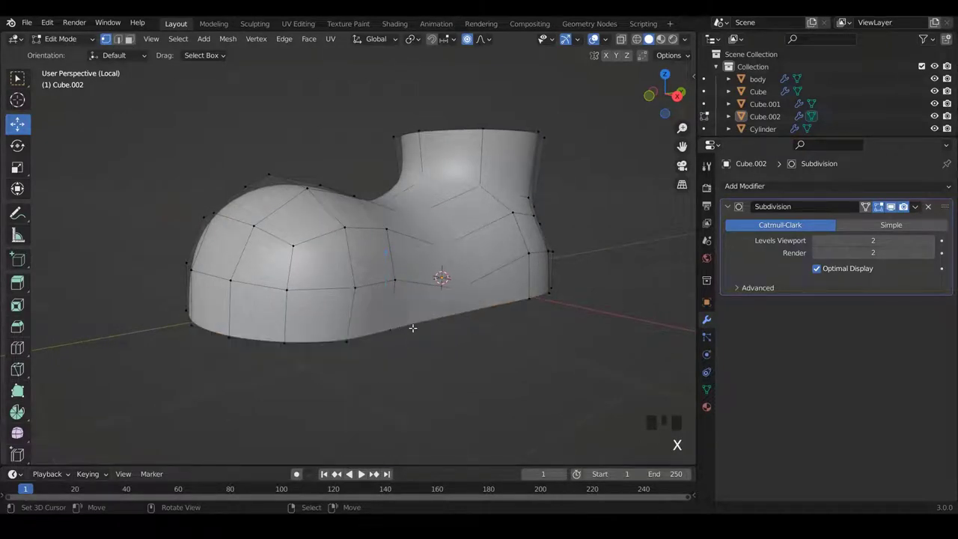
{"action": "key", "text": "KP_3"}
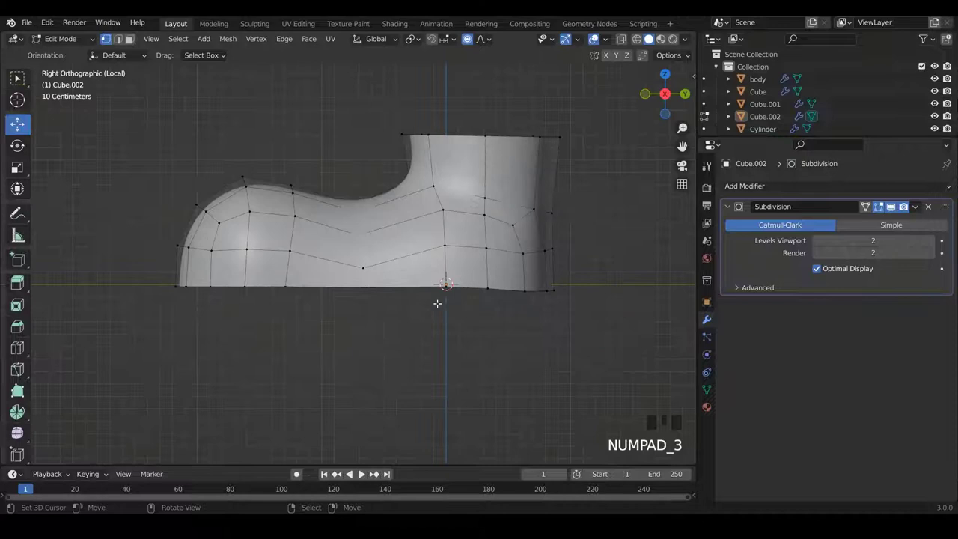
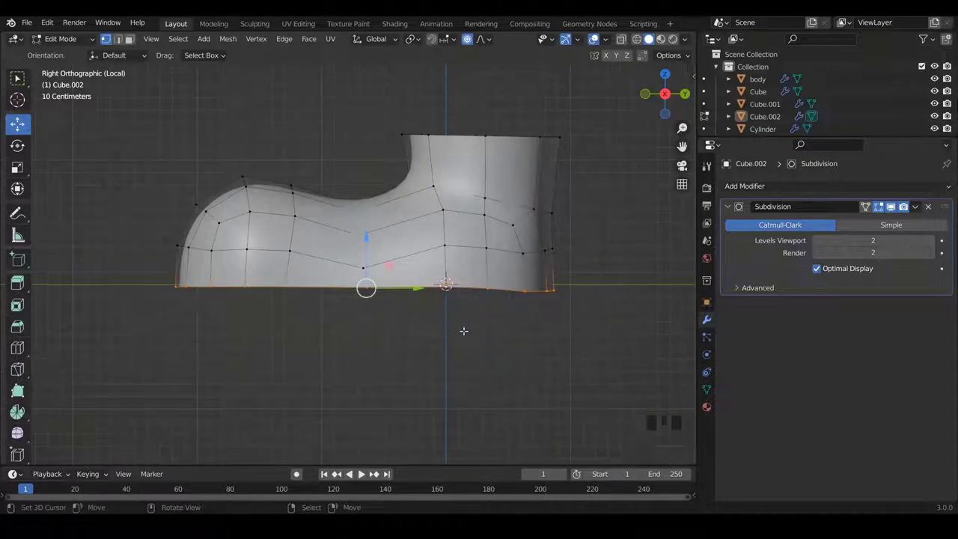
{"action": "left_click", "coordinate": [471, 42]}
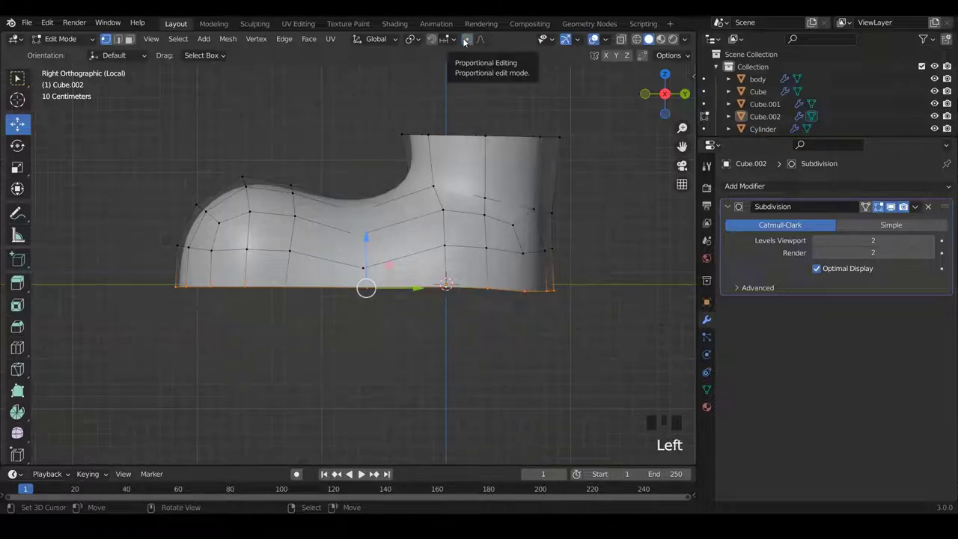
{"action": "key", "text": "s"}
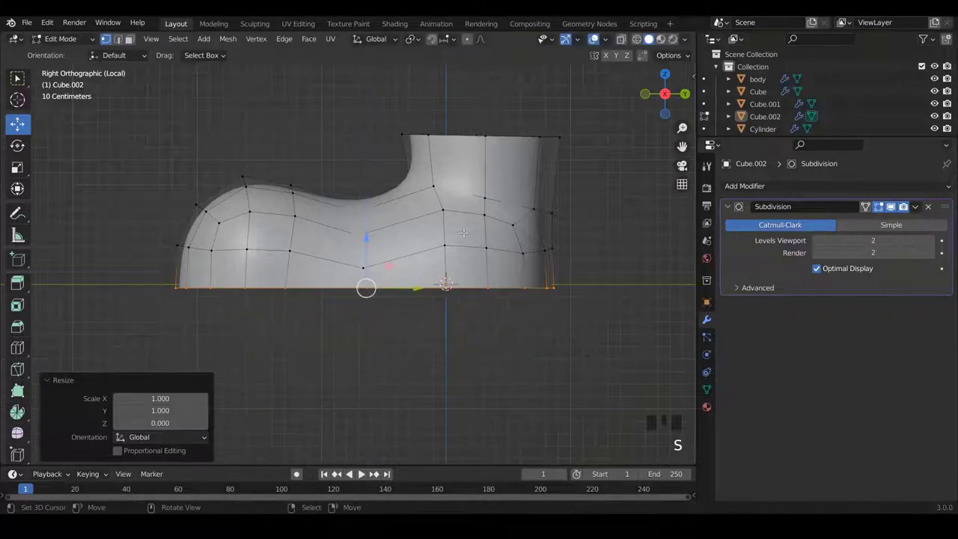
{"action": "key", "text": "shift+d"}
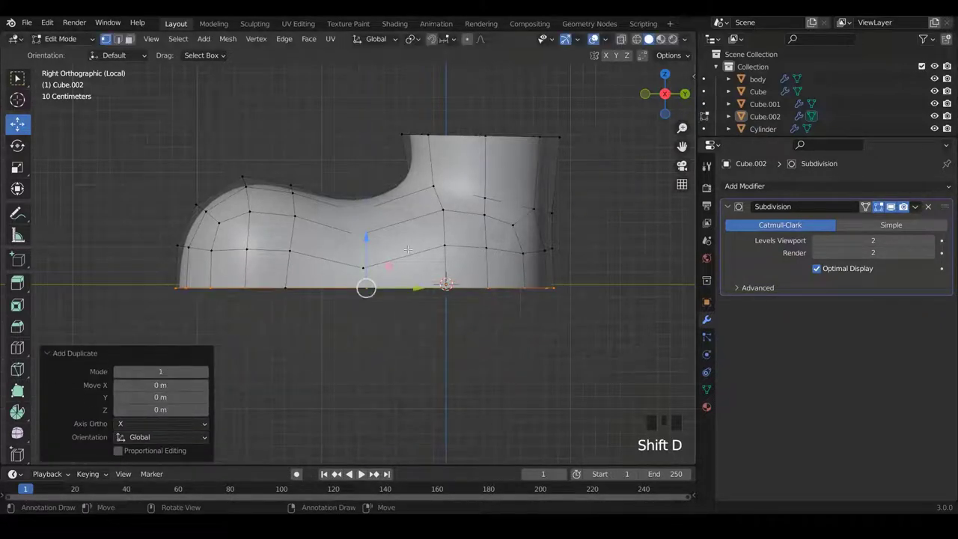
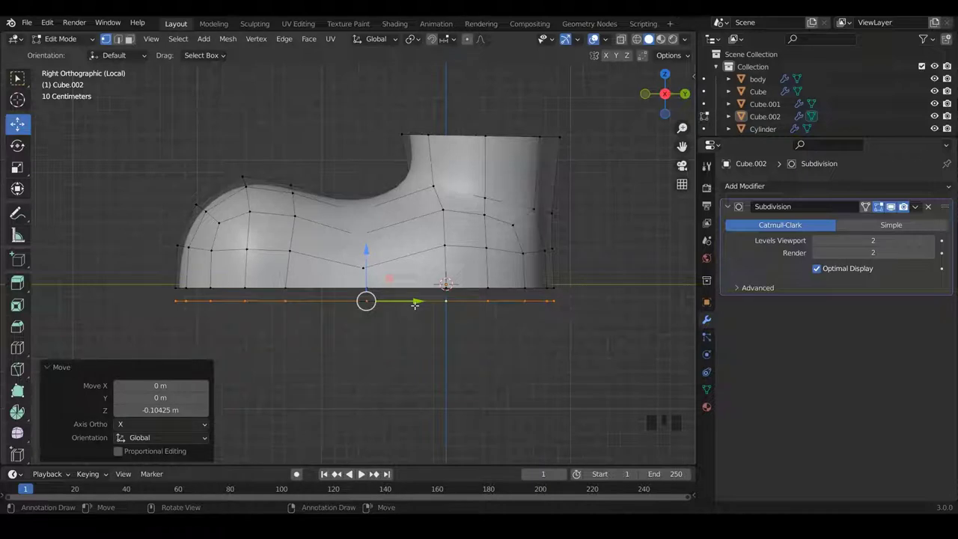
{"action": "key", "text": "p"}
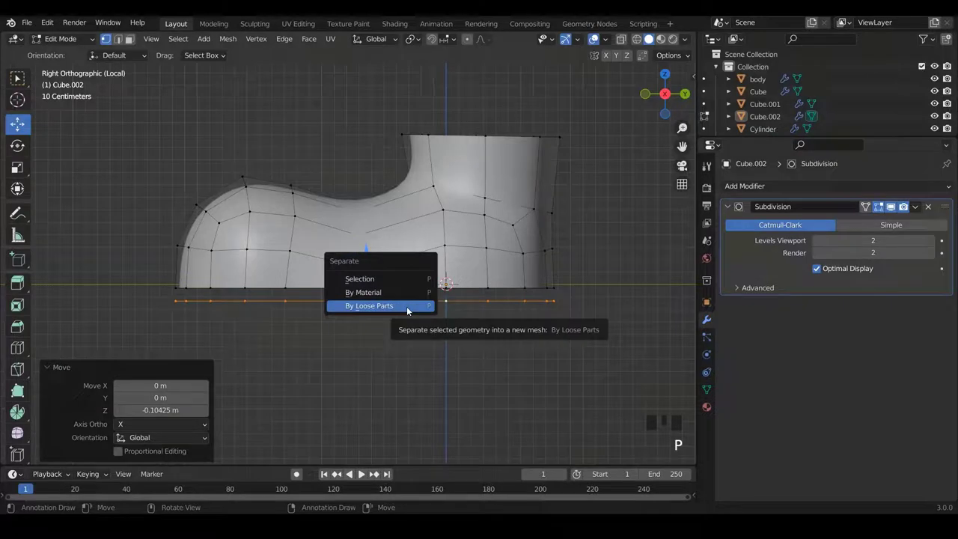
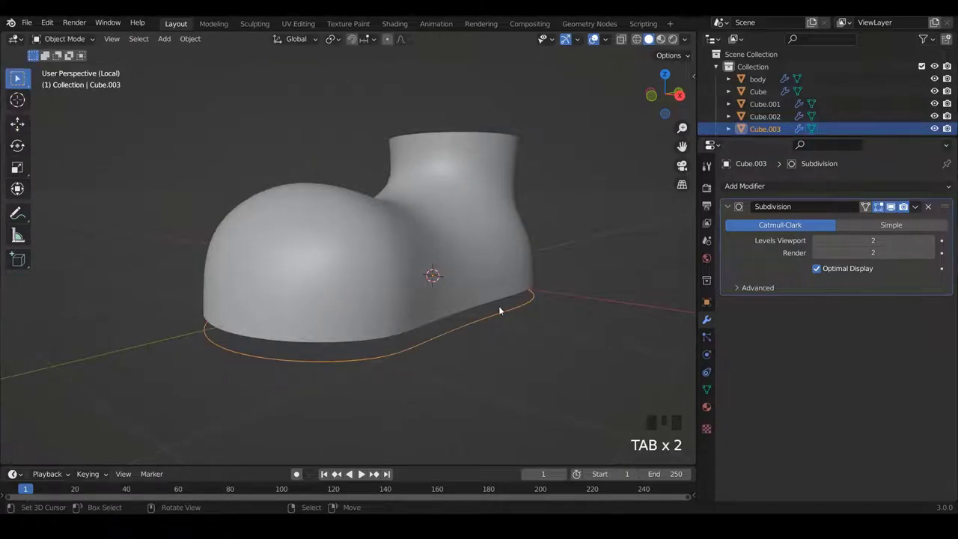
Extrude the separated sole outline vertically into a band and enlarge it slightly around the boot.
{"action": "key", "text": "Tab"}
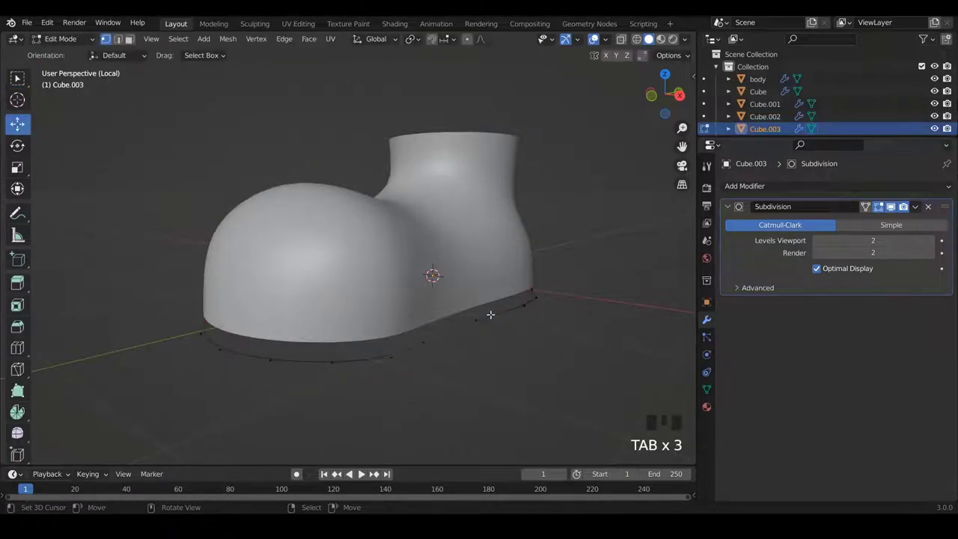
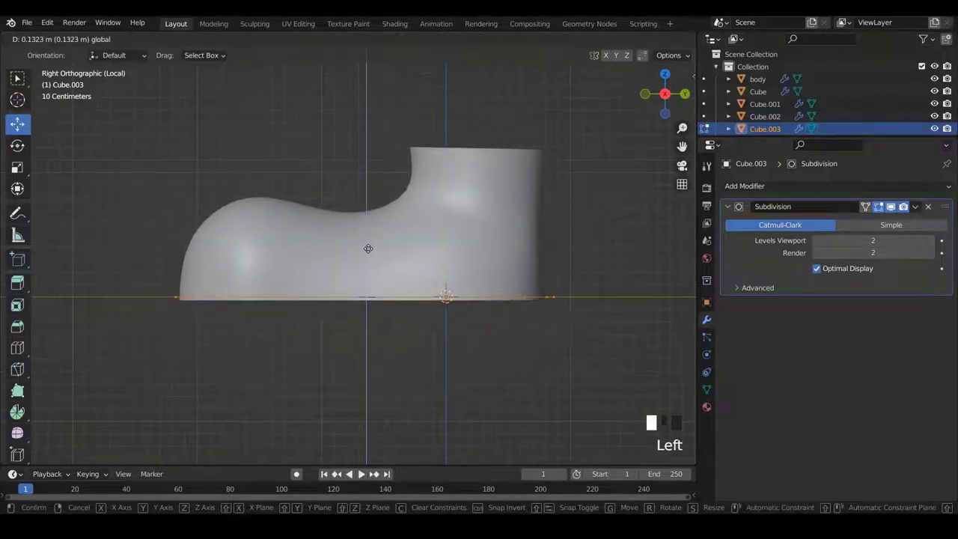
{"action": "key", "text": "e"}
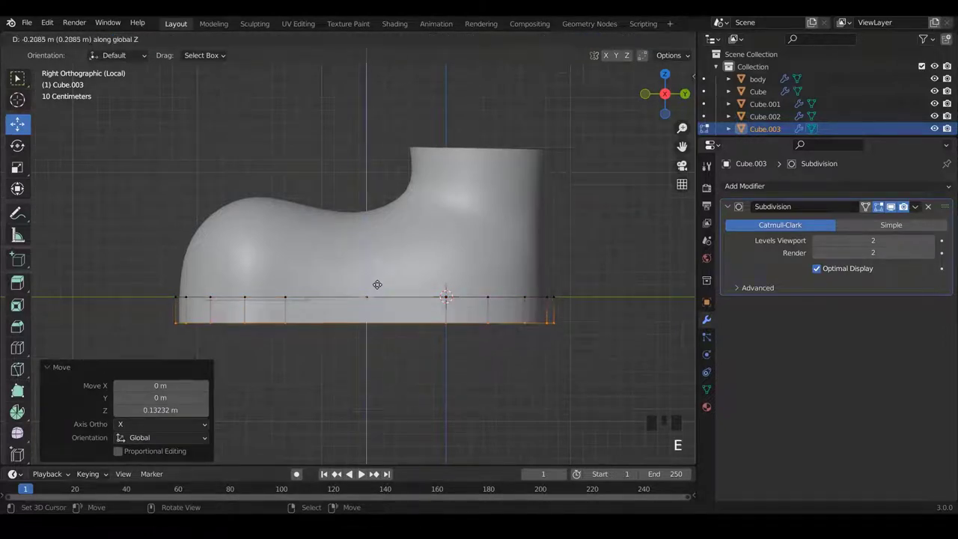
{"action": "key", "text": "e"}
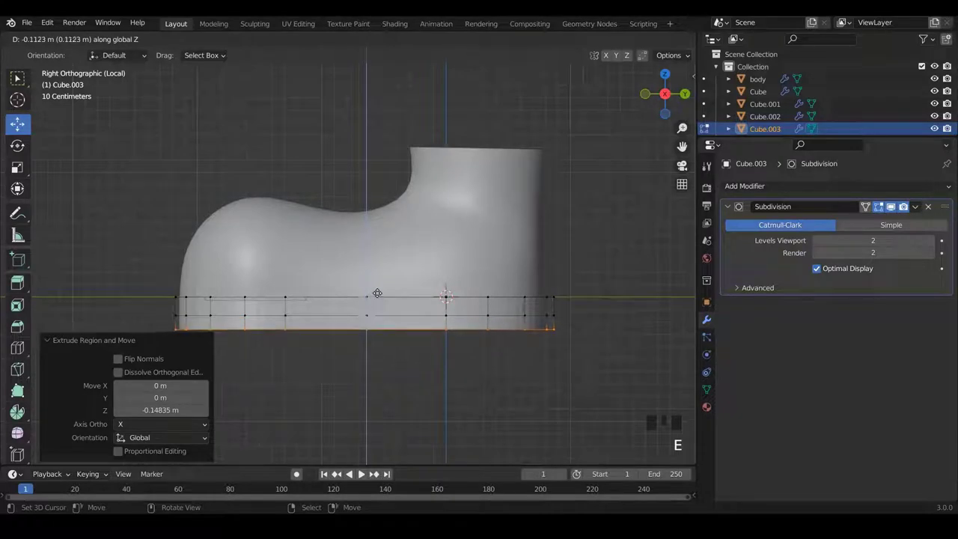
{"action": "key", "text": "a"}
{"action": "key", "text": "a"}
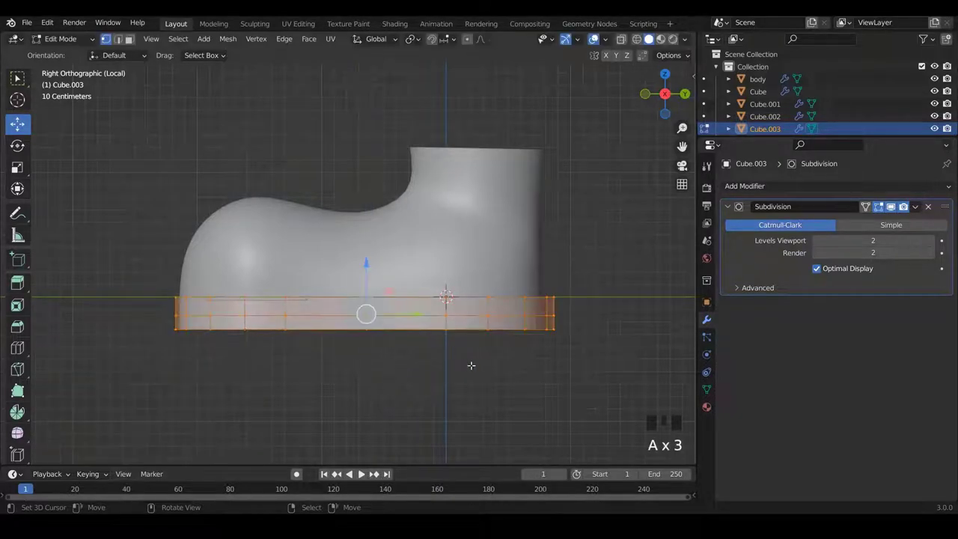
{"action": "key", "text": "s"}
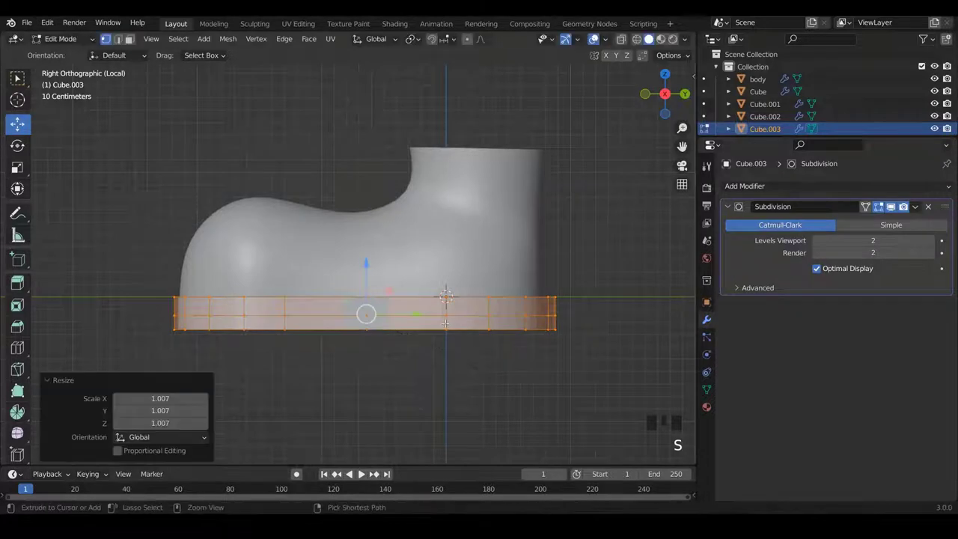
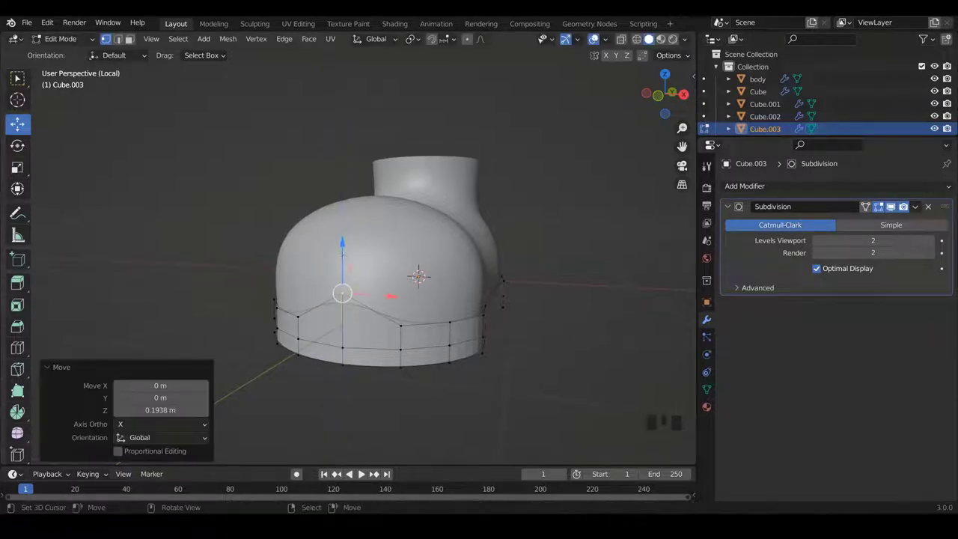
In X-ray side view, nudge sole band vertices onto the boot's edge.
{"action": "key", "text": "KP_3"}
{"action": "scroll", "scroll_direction": "up", "scroll_amount": 3}
{"action": "scroll", "scroll_direction": "down", "scroll_amount": 3}
{"action": "scroll", "scroll_direction": "up", "scroll_amount": 3}
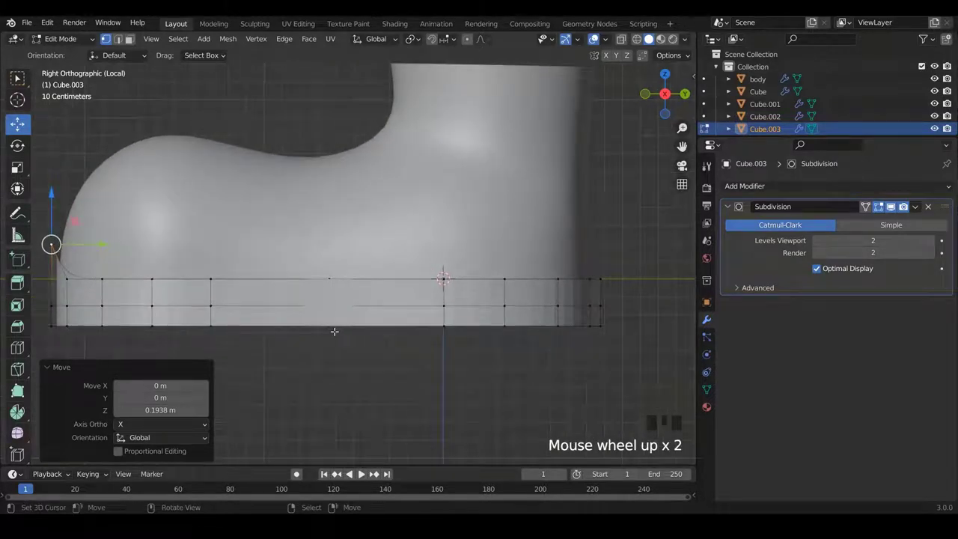
{"action": "key", "text": "z"}
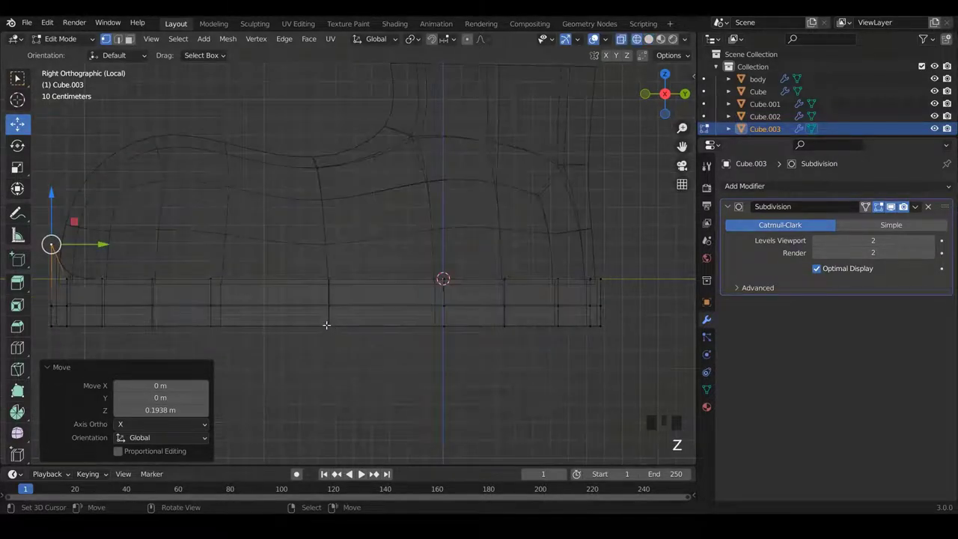
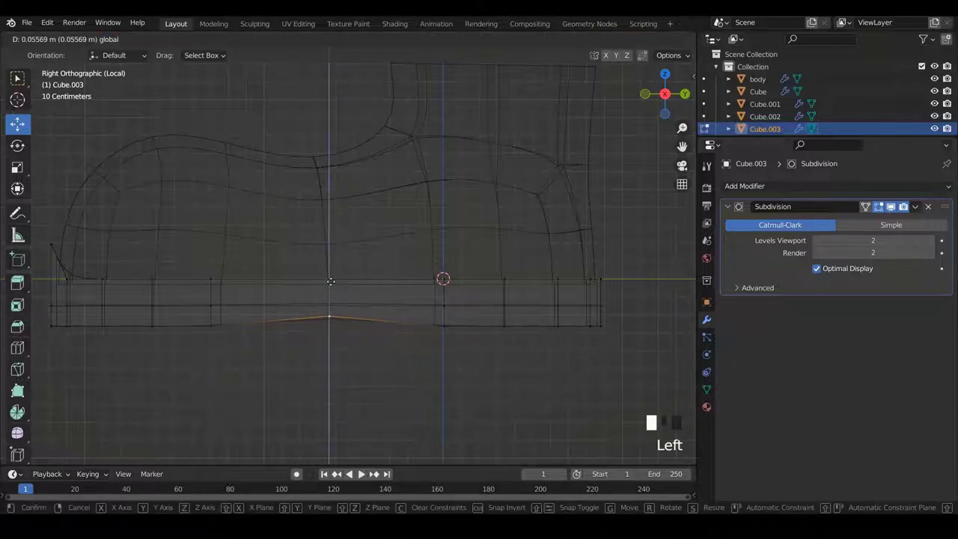
{"action": "key", "text": "z"}
{"action": "scroll", "scroll_direction": "down", "scroll_amount": 3}
{"action": "scroll", "scroll_direction": "up", "scroll_amount": 3}
{"action": "key", "text": "Tab"}
Orbit around the boot and sole band, then leave Edit Mode.
{"action": "scroll", "scroll_direction": "up", "scroll_amount": 3}
{"action": "left_click_drag", "start_coordinate": [498, 298], "coordinate": [366, 266]}
{"action": "scroll", "scroll_direction": "down", "scroll_amount": 3}
{"action": "left_click_drag", "start_coordinate": [328, 266], "coordinate": [389, 292]}
{"action": "key", "text": "w"}
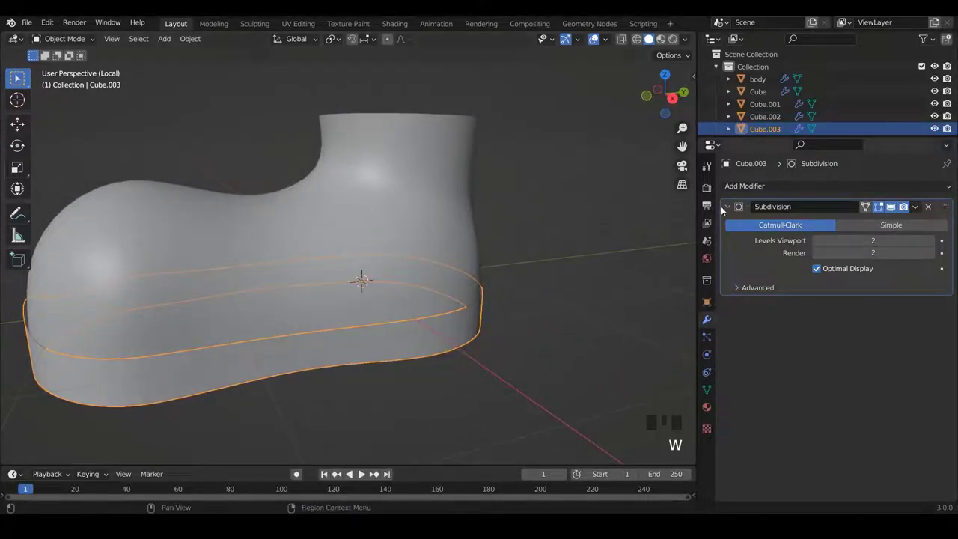
Add a Solidify modifier to the Cube.003 sole band above Subdivision with 0.017 m thickness.
{"action": "left_click", "coordinate": [729, 209]}
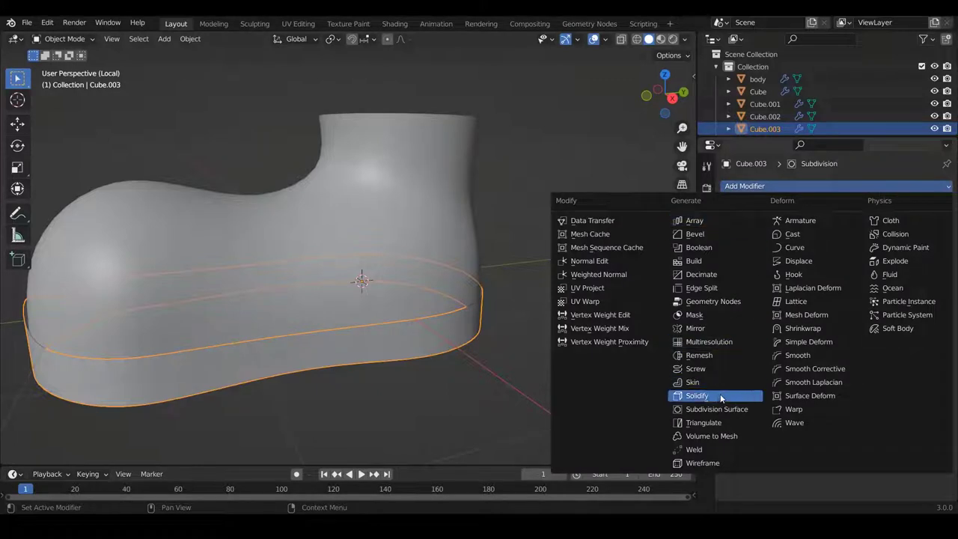
{"action": "left_click", "coordinate": [721, 398]}
{"action": "left_click_drag", "start_coordinate": [590, 295], "coordinate": [946, 218]}
{"action": "left_click", "coordinate": [946, 218]}
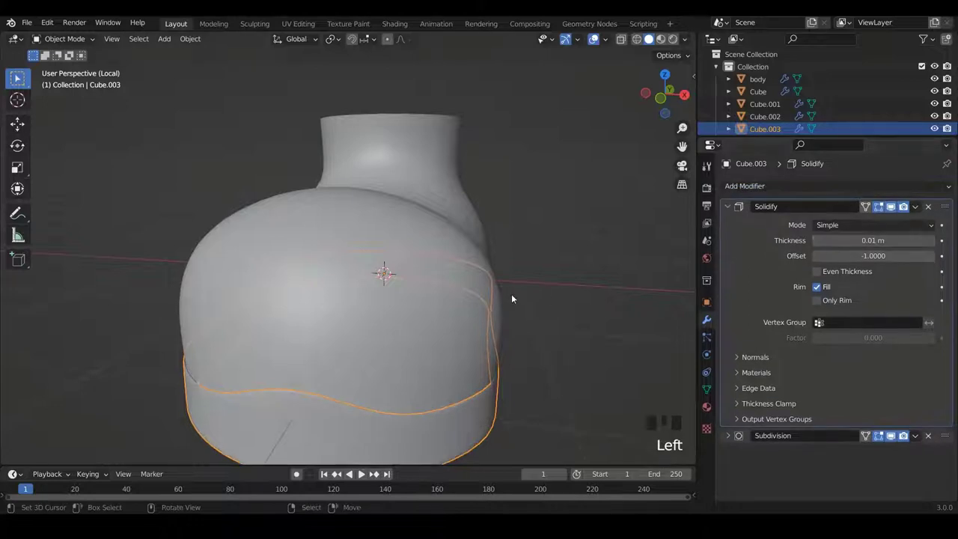
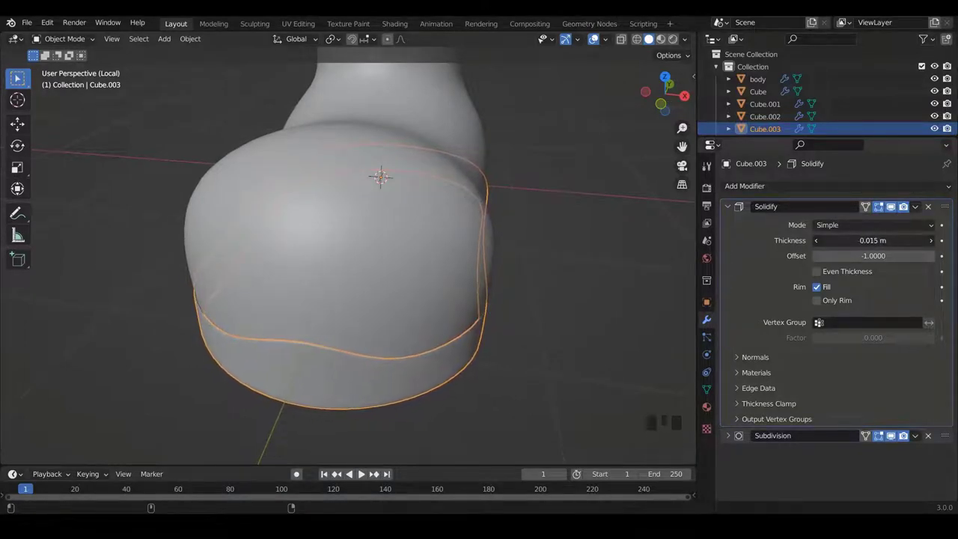
{"action": "middle_click", "coordinate": [557, 261]}
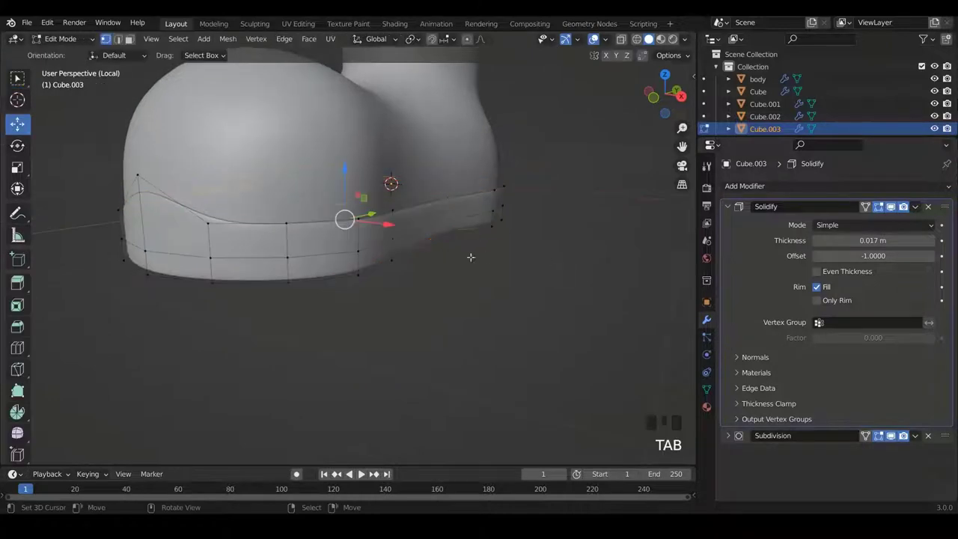
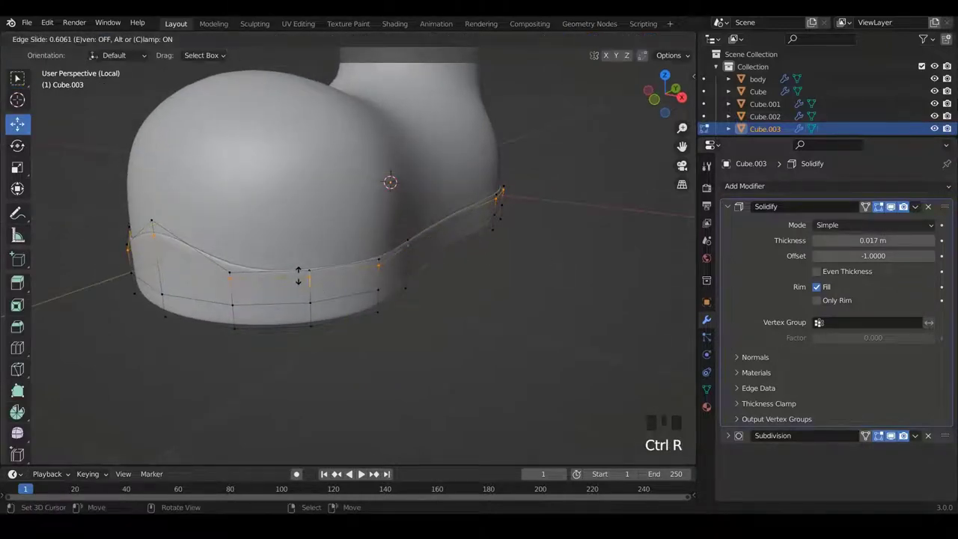
Cut an extra horizontal loop around the sole band and scale the whole band.
{"action": "key", "text": "ctrl+r"}
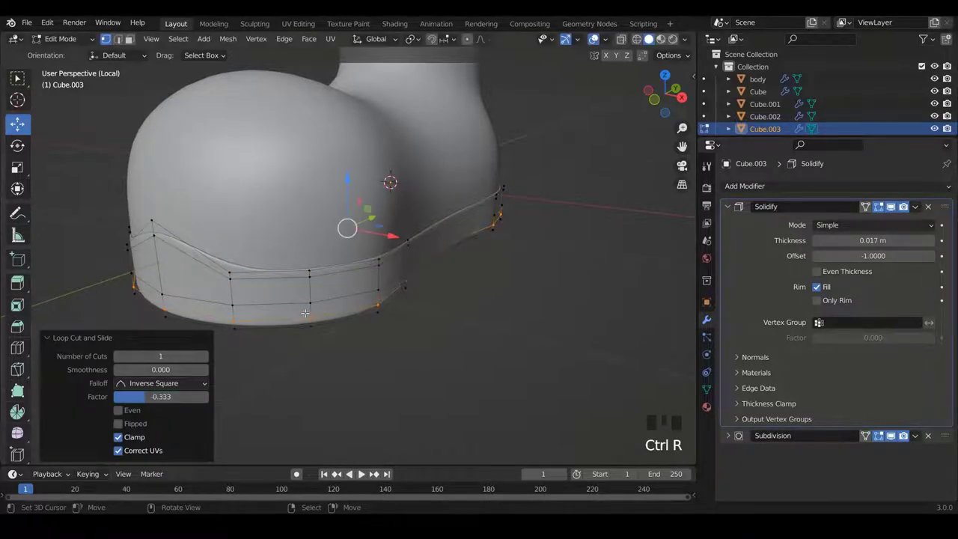
{"action": "key", "text": "Tab"}
{"action": "middle_click", "coordinate": [328, 264]}
{"action": "key", "text": "Tab"}
{"action": "key", "text": "a"}
{"action": "key", "text": "a"}
{"action": "key", "text": "s"}
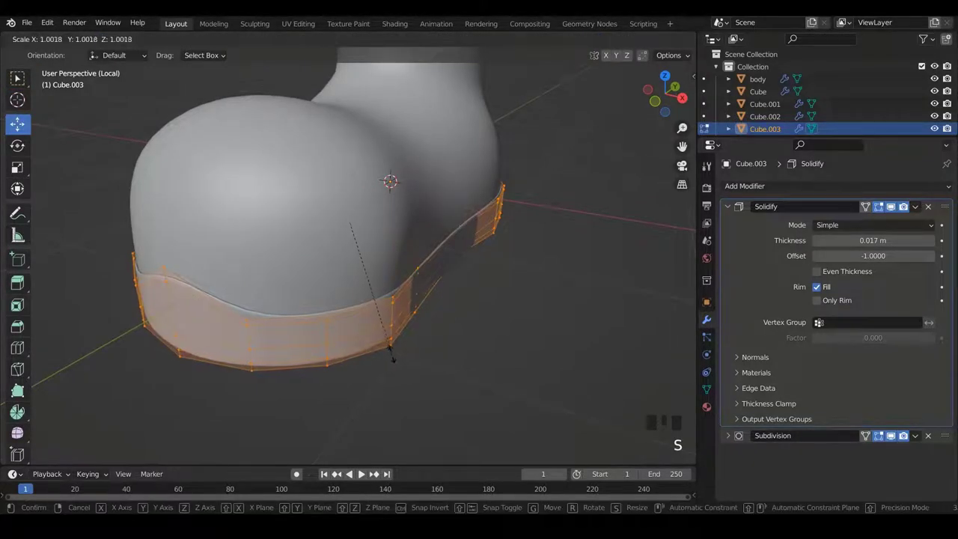
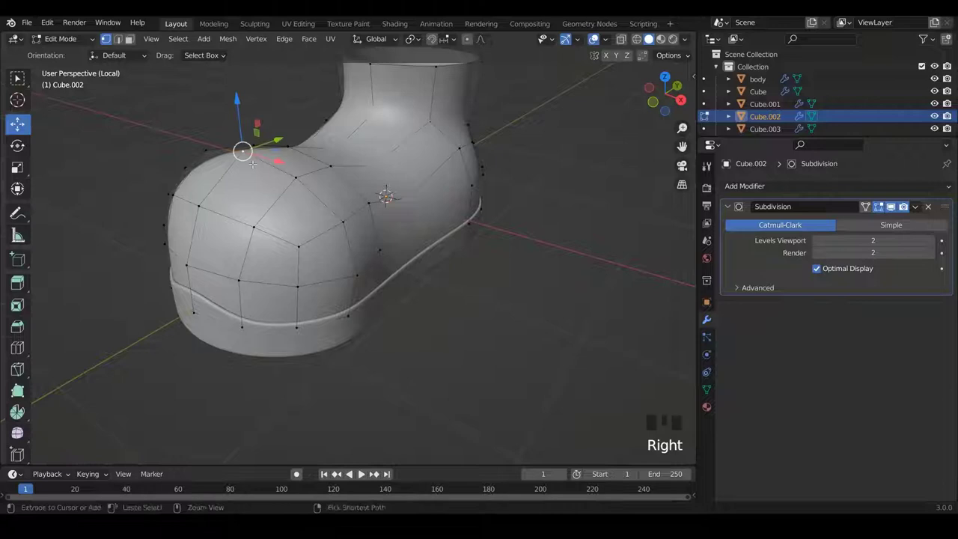
Reshape the boot's toe loops and flatten its bottom edge loop onto the sole.
{"action": "key", "text": "ctrl+KP_Add"}
{"action": "key", "text": "ctrl+KP_Add"}
{"action": "key", "text": "ctrl+KP_Add"}
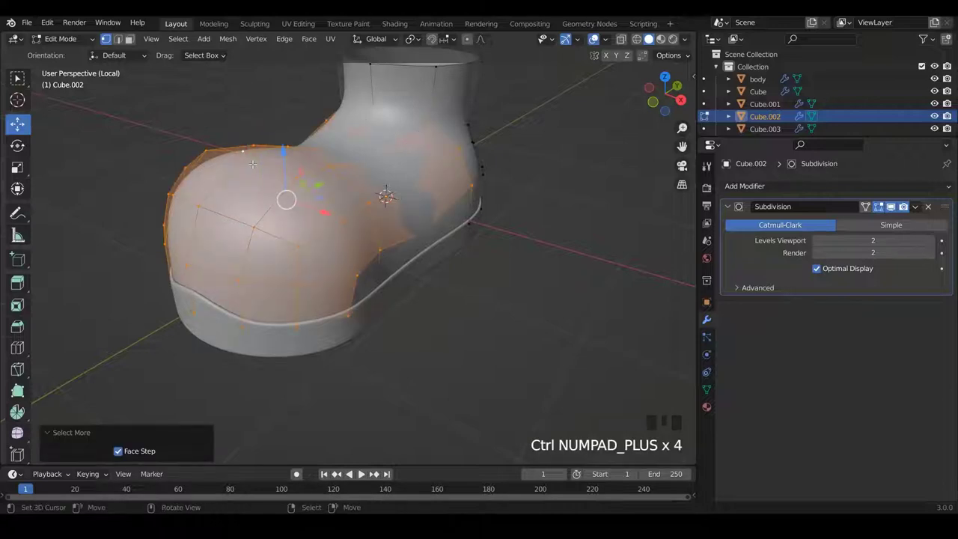
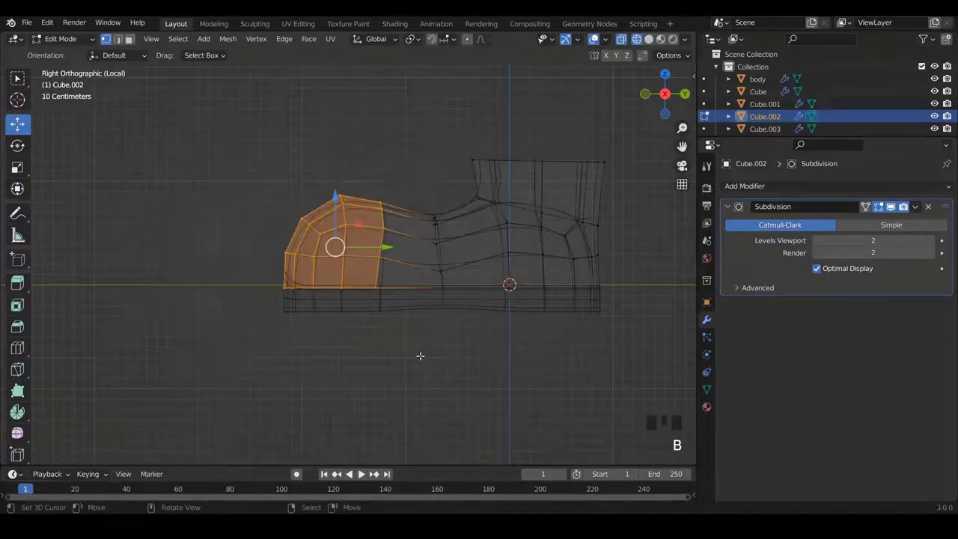
{"action": "key", "text": "w"}
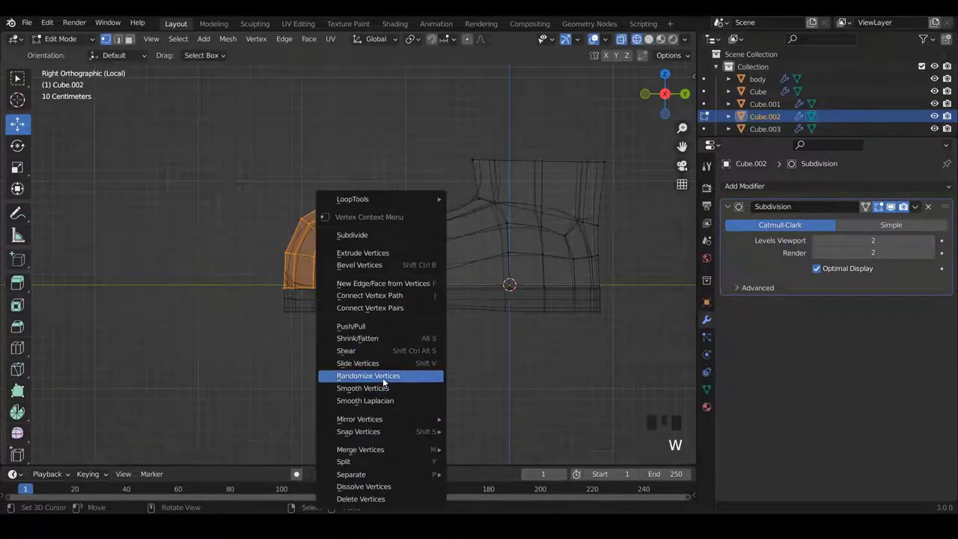
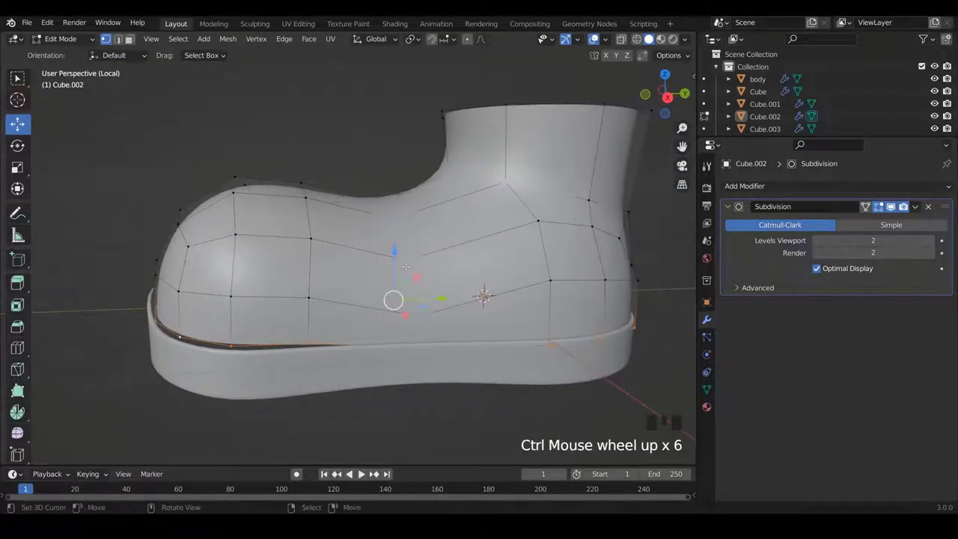
{"action": "key", "text": "e"}
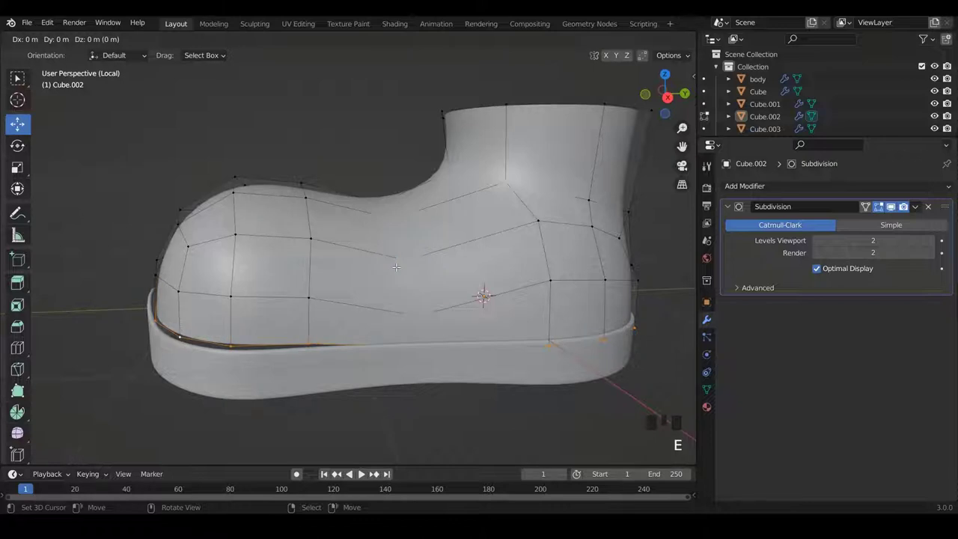
{"action": "key", "text": "s"}
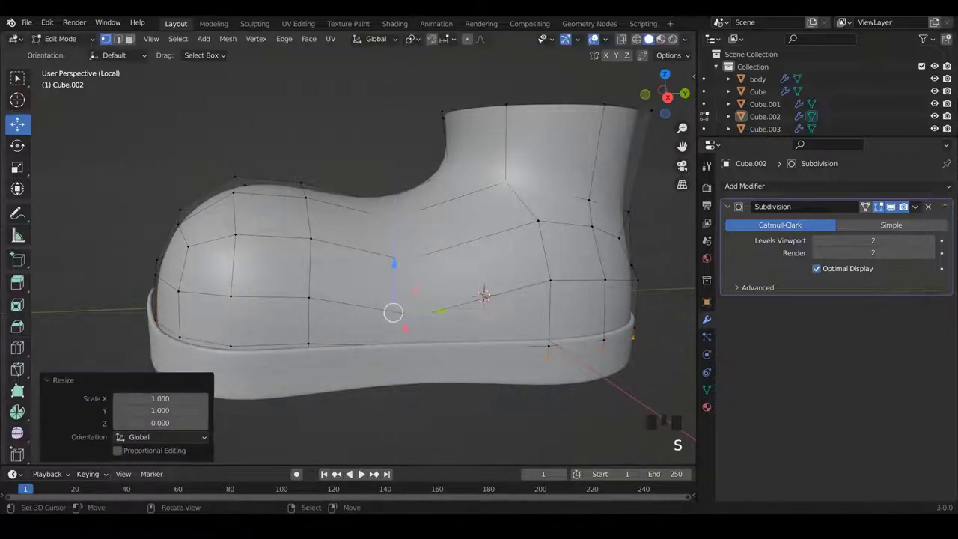
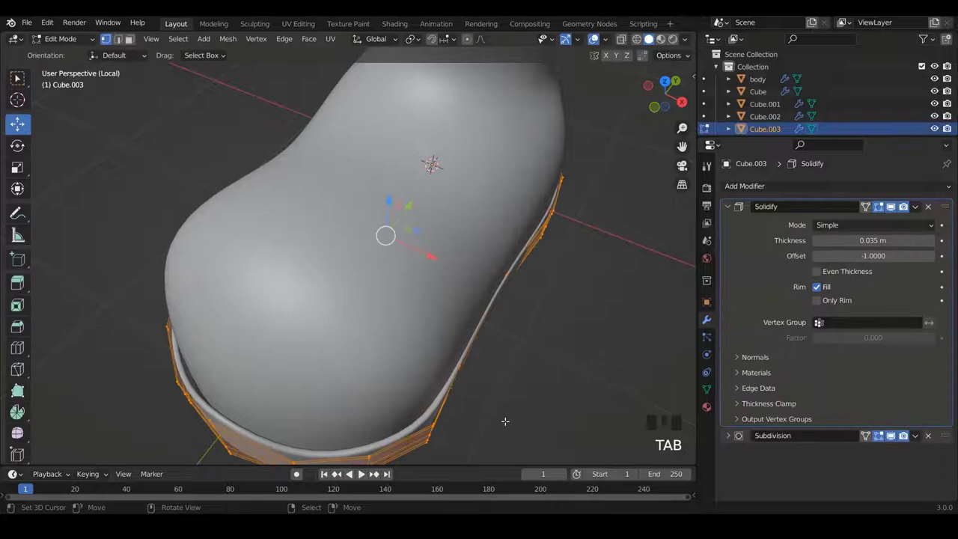
Shrink the sole's upper rim slightly and raise its Solidify thickness to 0.035 m.
{"action": "key", "text": "a"}
{"action": "key", "text": "a"}
{"action": "key", "text": "s"}
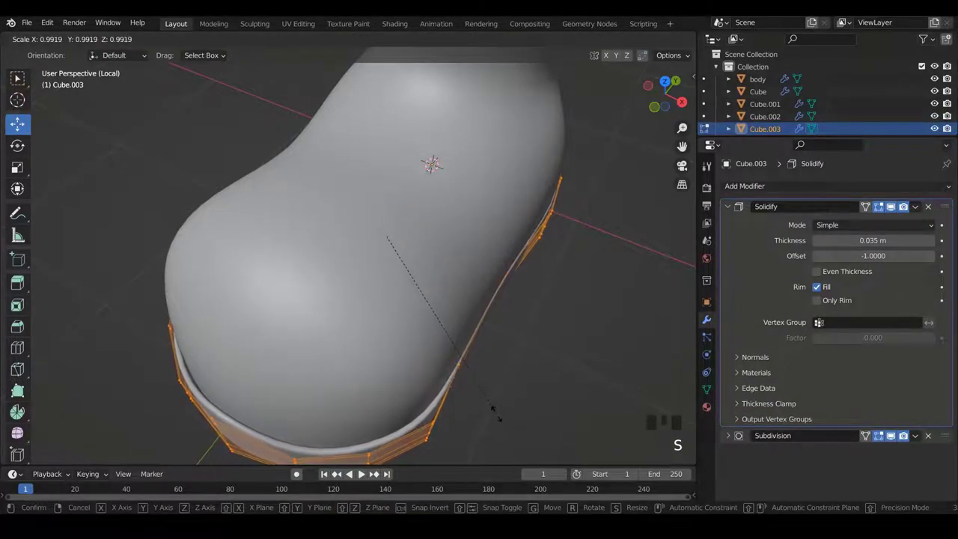
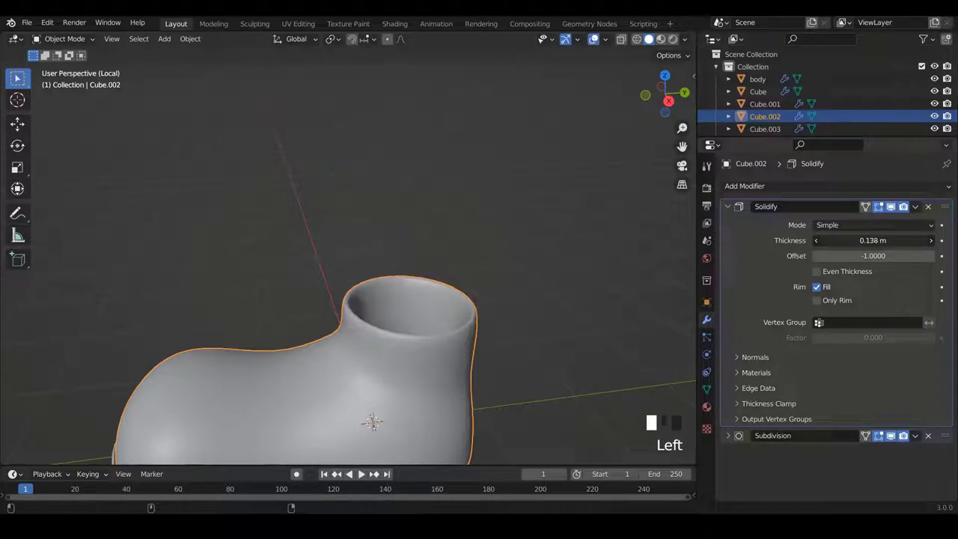
From the side view, flare the boot shaft's top loop outward and tuck the sole's rim in.
{"action": "key", "text": "KP_3"}
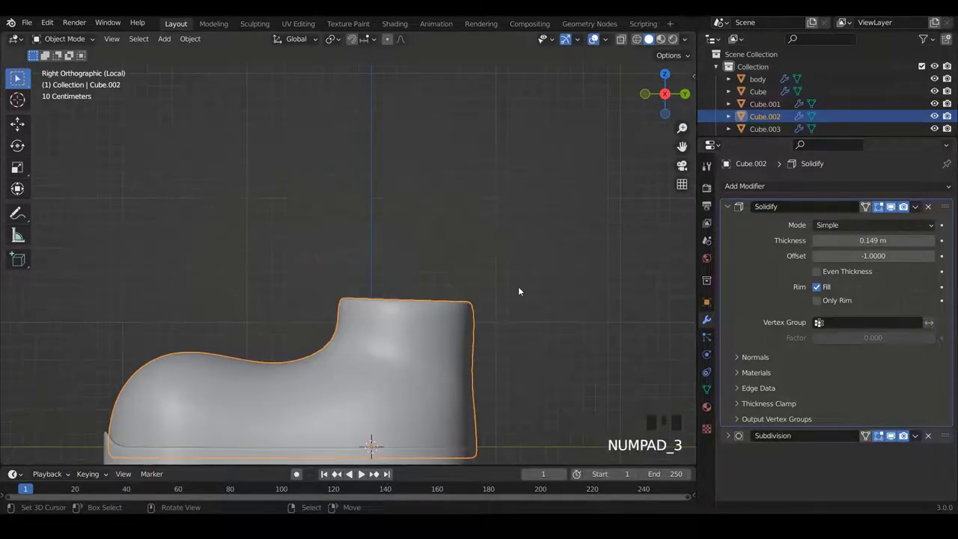
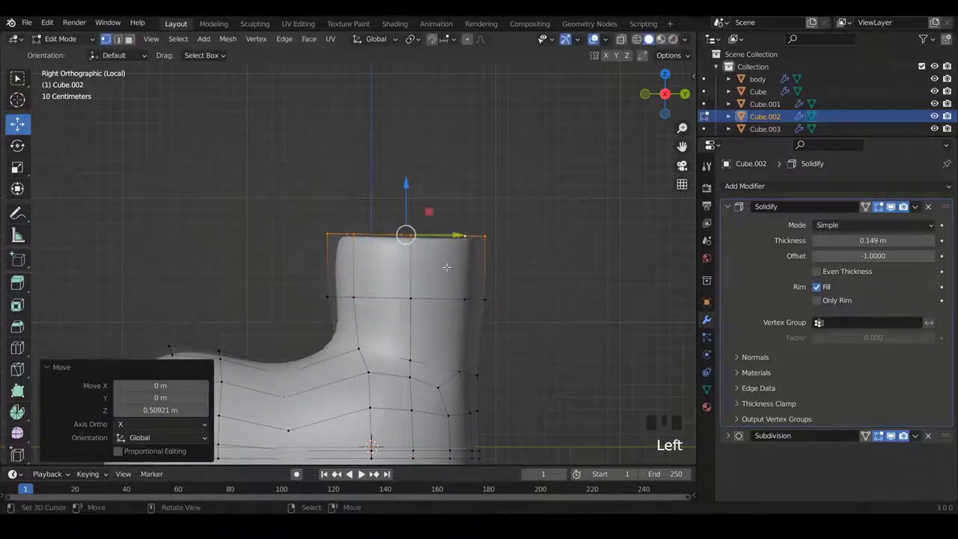
{"action": "key", "text": "s"}
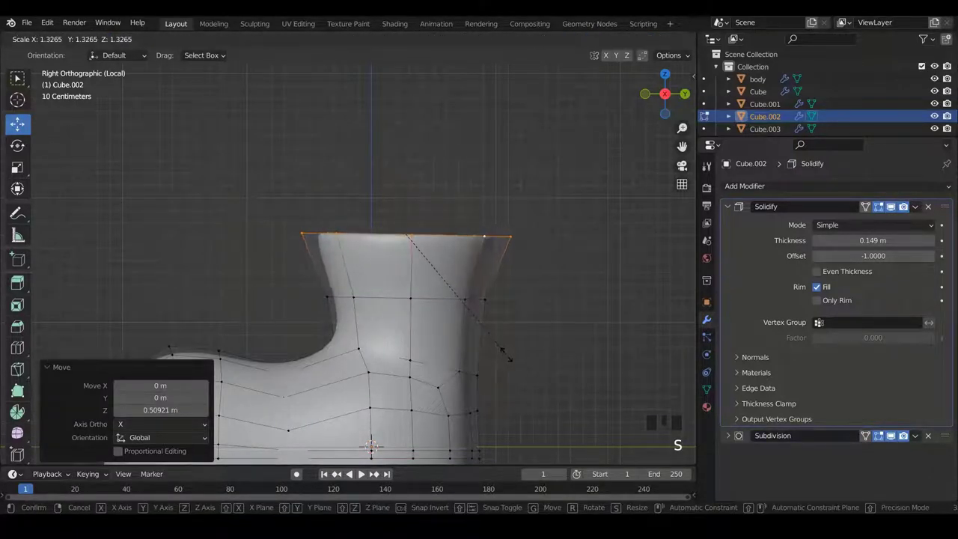
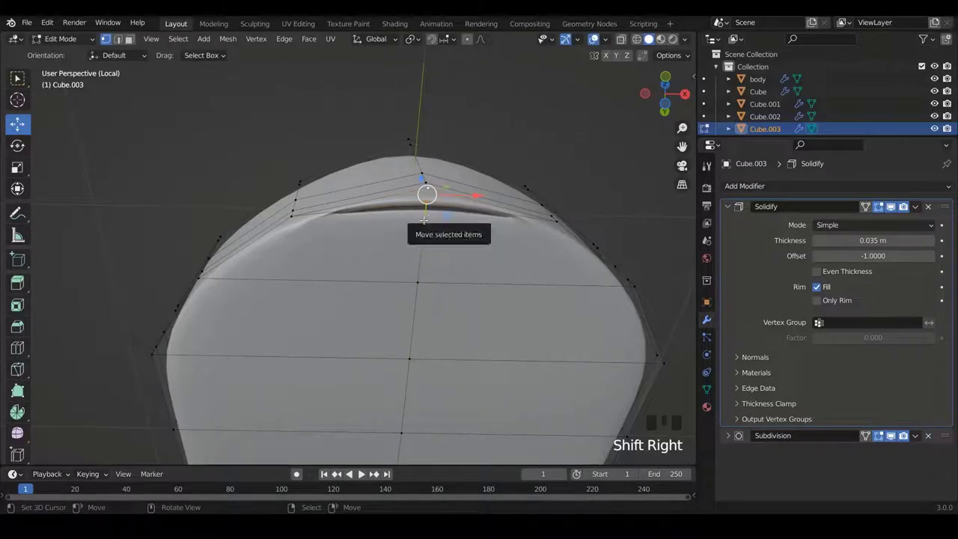
{"action": "key", "text": "m"}
{"action": "key", "text": "Tab"}
Orbit and zoom out to bring the whole character into view.
{"action": "scroll", "scroll_direction": "down", "scroll_amount": 3}
{"action": "left_click_drag", "start_coordinate": [419, 210], "coordinate": [399, 296]}
{"action": "scroll", "scroll_direction": "down", "scroll_amount": 3}
{"action": "left_click_drag", "start_coordinate": [364, 261], "coordinate": [315, 300]}
{"action": "key", "text": "KP_Divide"}
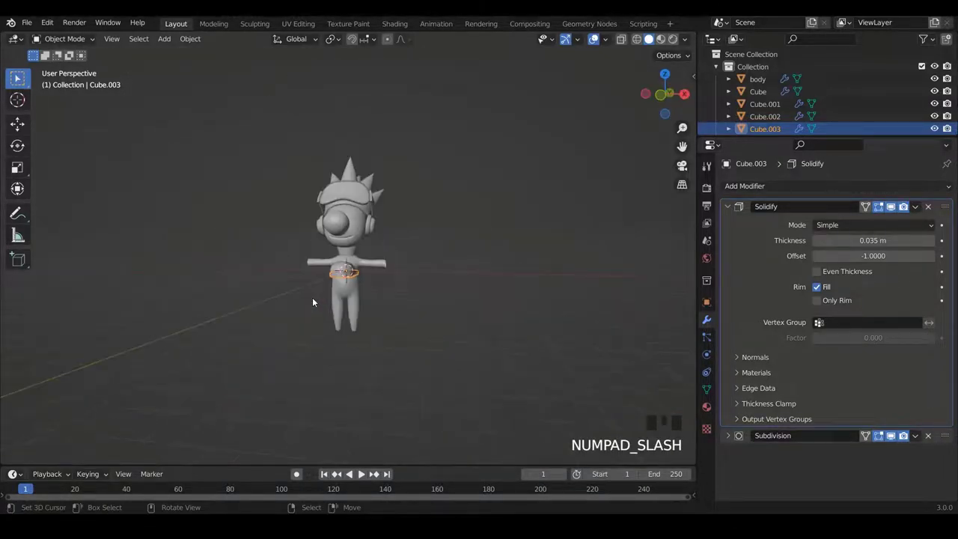
Move the boot and sole down onto the leg and scale them to 0.775 to fit.
{"action": "scroll", "scroll_direction": "up", "scroll_amount": 3}
{"action": "right_click", "coordinate": [339, 317]}
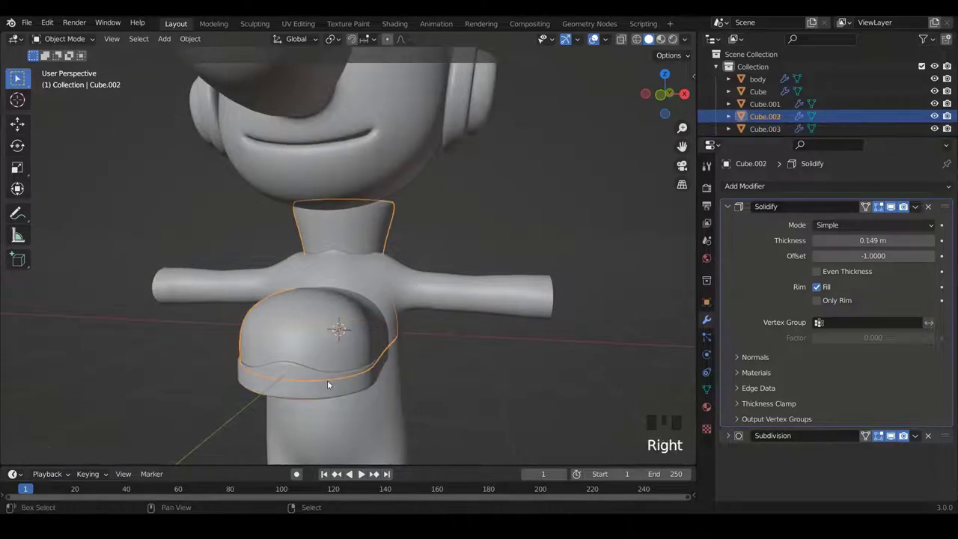
{"action": "right_click", "coordinate": [335, 393]}
{"action": "key", "text": "KP_1"}
{"action": "key", "text": "Tab"}
{"action": "key", "text": "a"}
{"action": "key", "text": "a"}
{"action": "scroll", "scroll_direction": "down", "scroll_amount": 3}
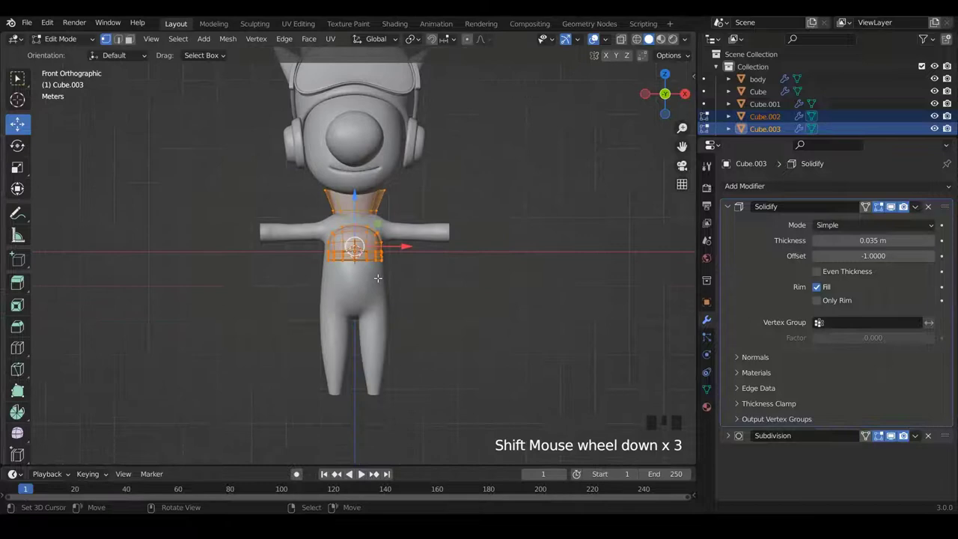
{"action": "key", "text": "g"}
{"action": "scroll", "scroll_direction": "down", "scroll_amount": 3}
{"action": "scroll", "scroll_direction": "up", "scroll_amount": 3}
{"action": "key", "text": "s"}
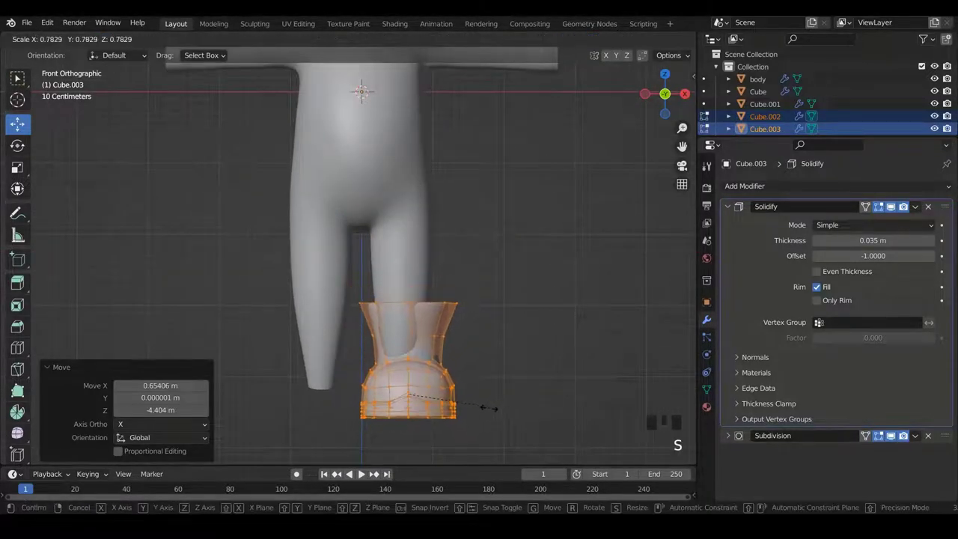
{"action": "scroll", "scroll_direction": "down", "scroll_amount": 3}
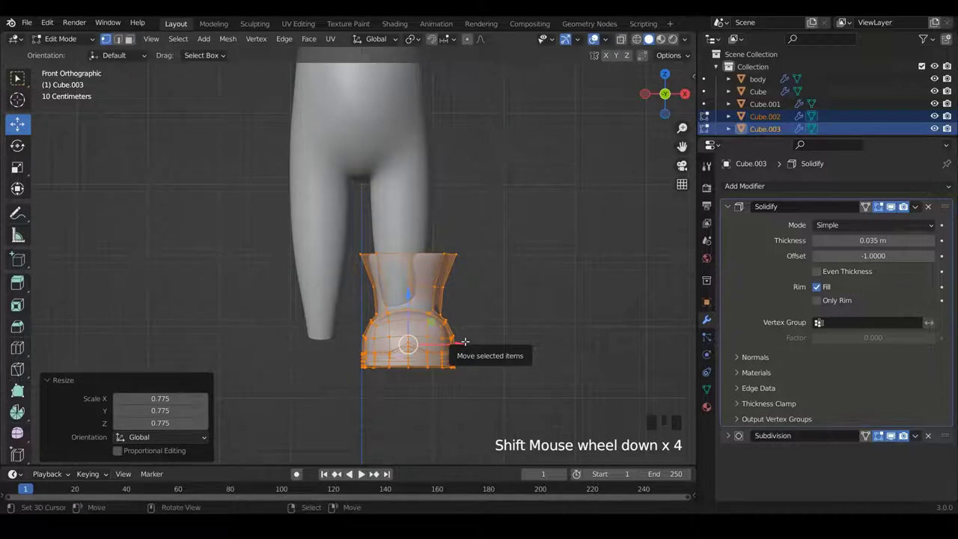
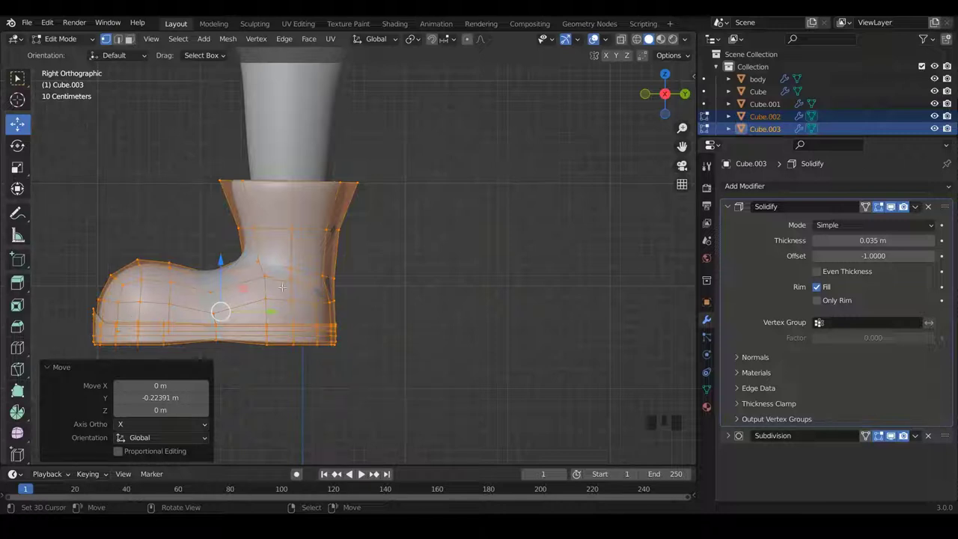
Adjust the ankle vertices for fit and raise the boot's Solidify shell to 0.149 m.
{"action": "key", "text": "Tab"}
{"action": "key", "text": "a"}
{"action": "scroll", "scroll_direction": "down", "scroll_amount": 3}
{"action": "left_click_drag", "start_coordinate": [256, 258], "coordinate": [377, 275]}
{"action": "key", "text": "KP_1"}
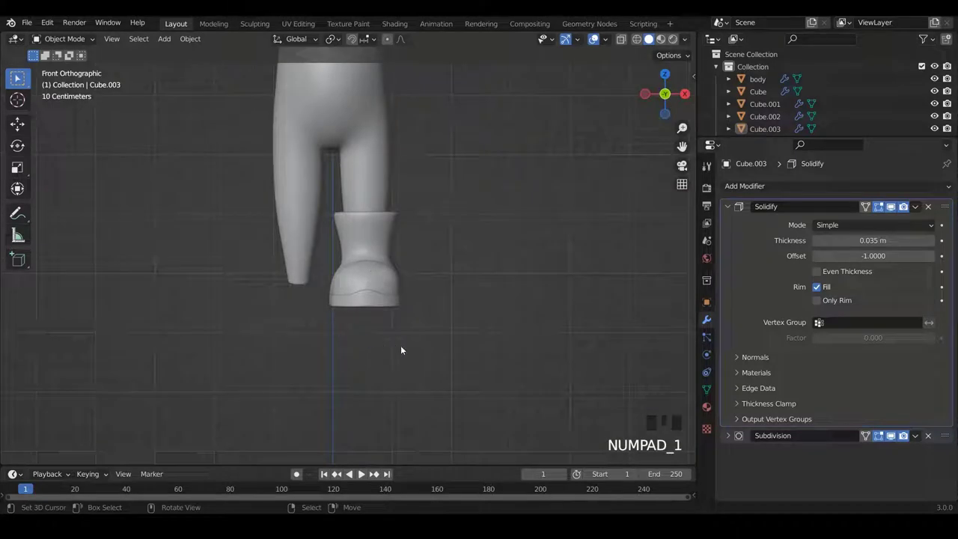
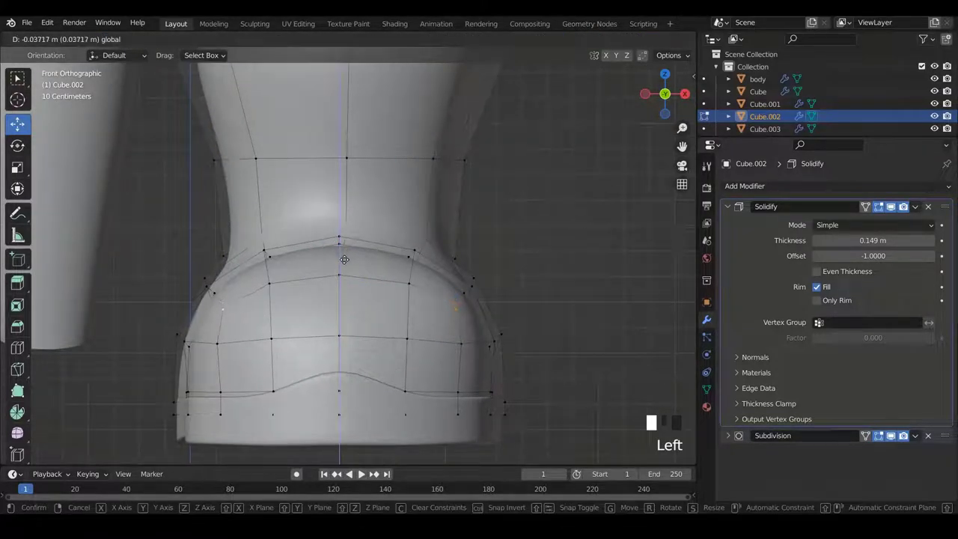
{"action": "key", "text": "Tab"}
{"action": "key", "text": "Tab"}
{"action": "key", "text": "Tab"}
{"action": "scroll", "scroll_direction": "down", "scroll_amount": 3}
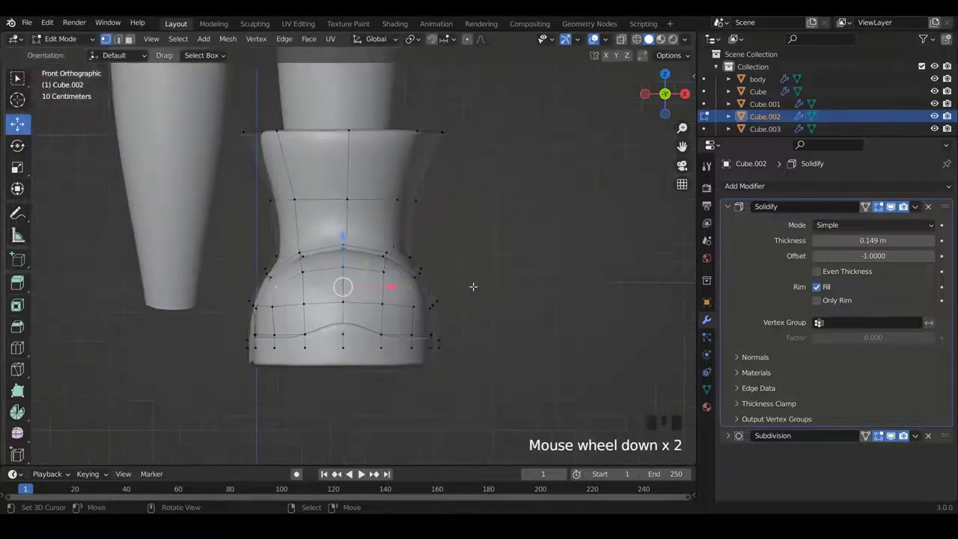
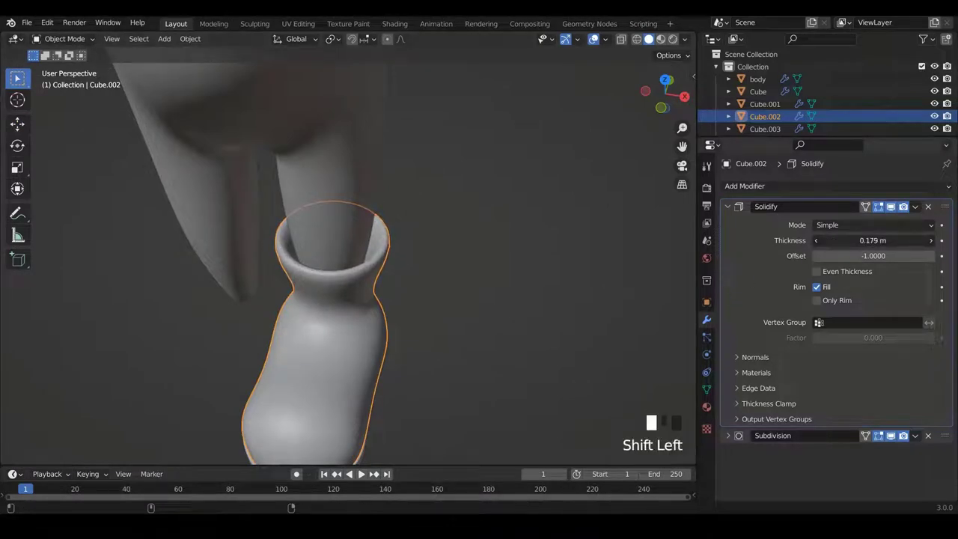
Save the file and thicken the Cube.002 boot's Solidify shell to 0.179 m.
{"action": "key", "text": "a"}
{"action": "scroll", "scroll_direction": "down", "scroll_amount": 3}
{"action": "key", "text": "ctrl+s"}
{"action": "right_click", "coordinate": [356, 320]}
{"action": "scroll", "scroll_direction": "down", "scroll_amount": 3}
{"action": "left_click_drag", "start_coordinate": [368, 283], "coordinate": [732, 214]}
{"action": "left_click", "coordinate": [732, 214]}
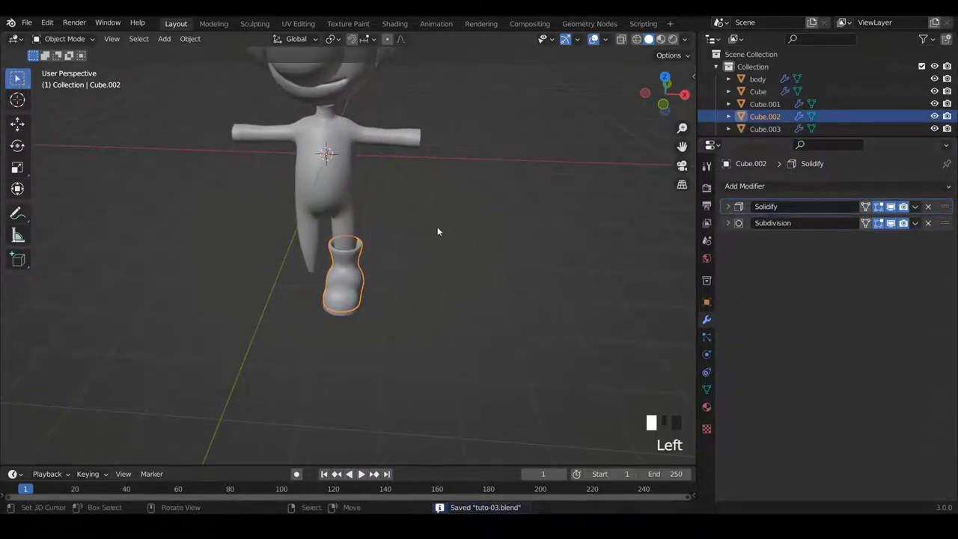
{"action": "scroll", "scroll_direction": "up", "scroll_amount": 3}
Center the 3D cursor and set the boot's origin there ready for mirroring.
{"action": "left_click_drag", "start_coordinate": [415, 225], "coordinate": [294, 203]}
{"action": "key", "text": "shift+c"}
{"action": "scroll", "scroll_direction": "down", "scroll_amount": 3}
{"action": "scroll", "scroll_direction": "up", "scroll_amount": 3}
{"action": "scroll", "scroll_direction": "down", "scroll_amount": 3}
{"action": "left_click", "coordinate": [200, 42]}
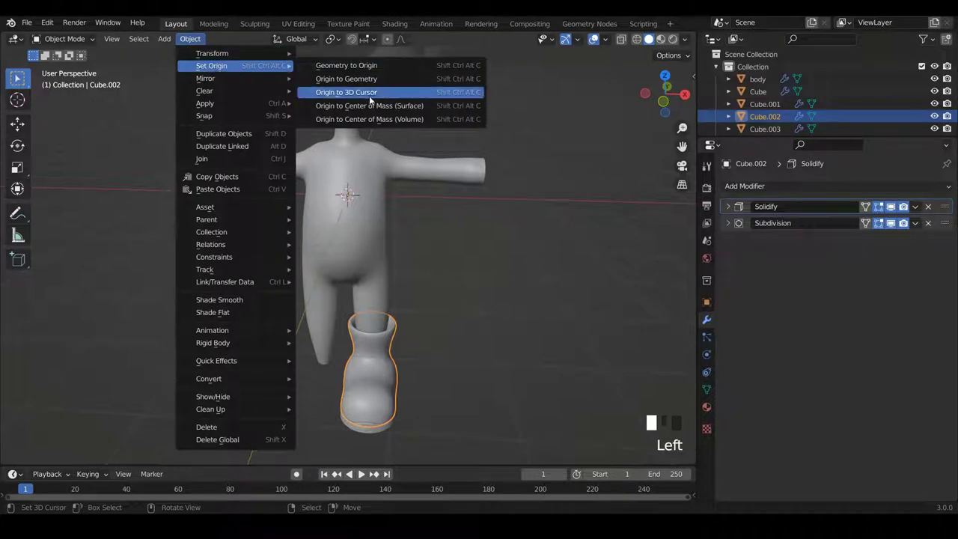
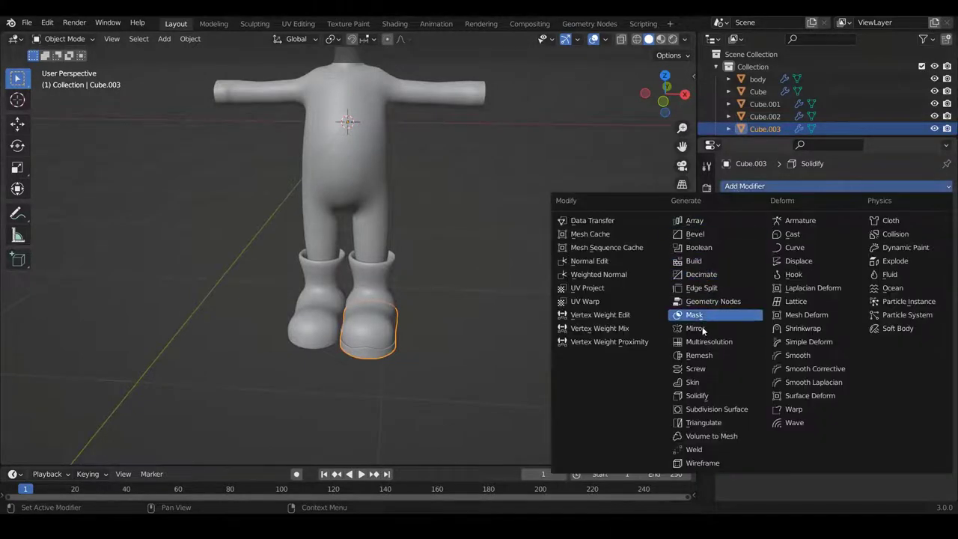
Add a Mirror modifier to the sole and make mirroring first in both boot and sole stacks.
{"action": "left_click", "coordinate": [707, 329]}
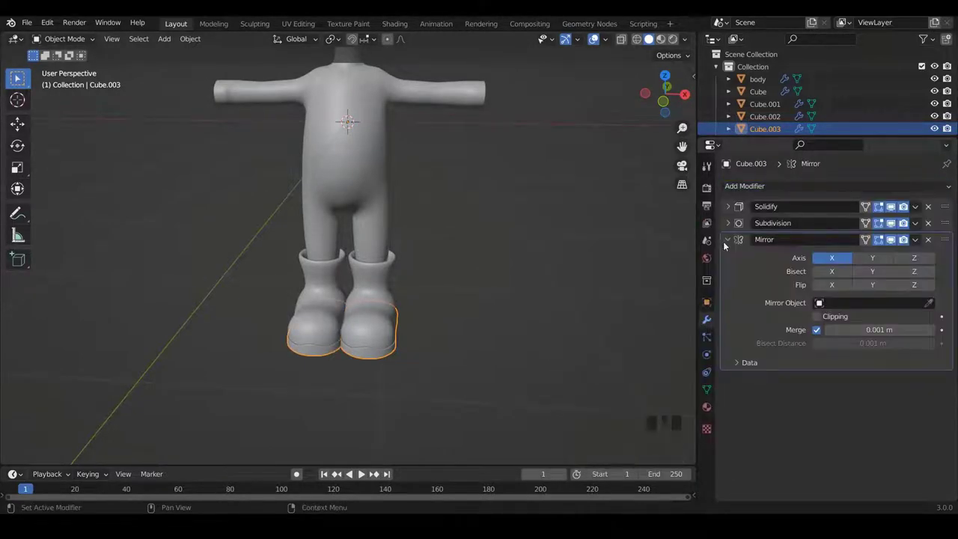
{"action": "left_click", "coordinate": [732, 241]}
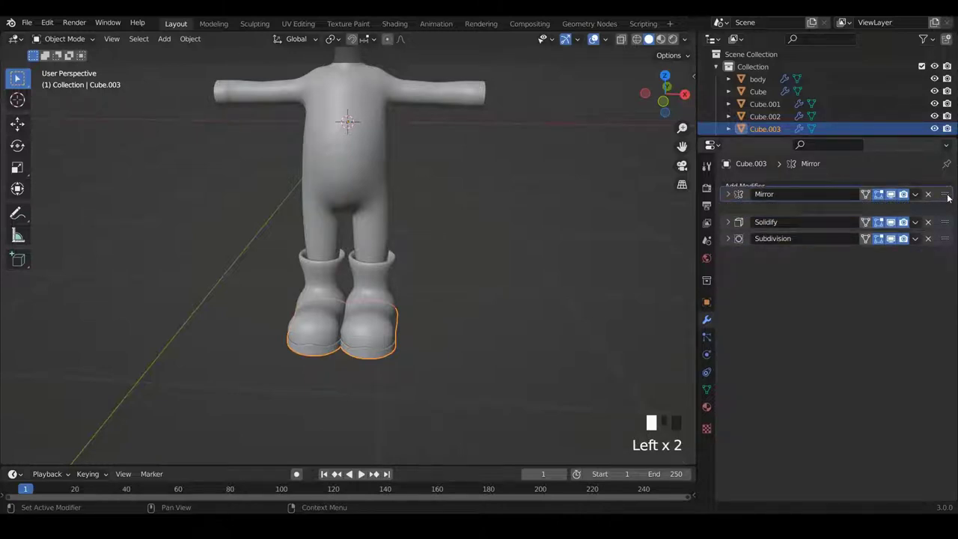
{"action": "right_click", "coordinate": [364, 320]}
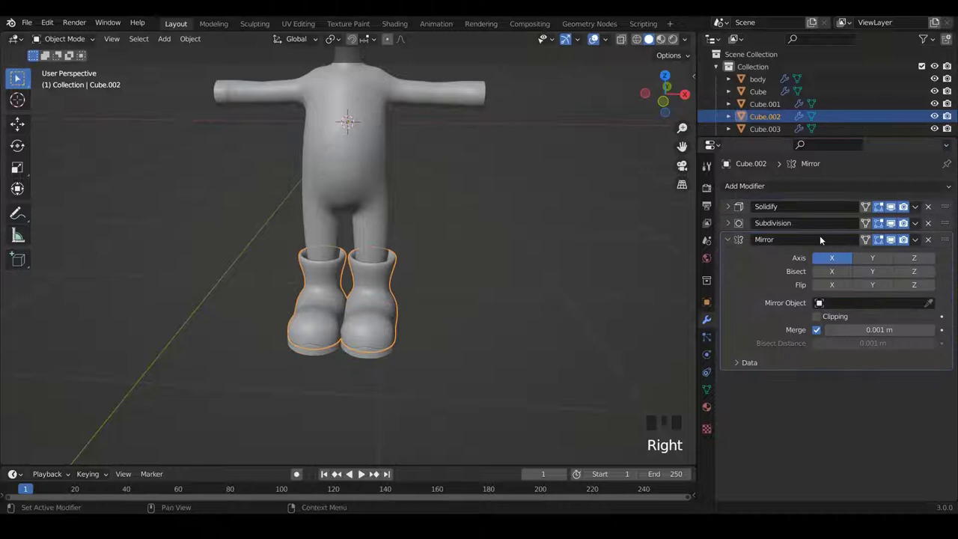
{"action": "left_click", "coordinate": [733, 242]}
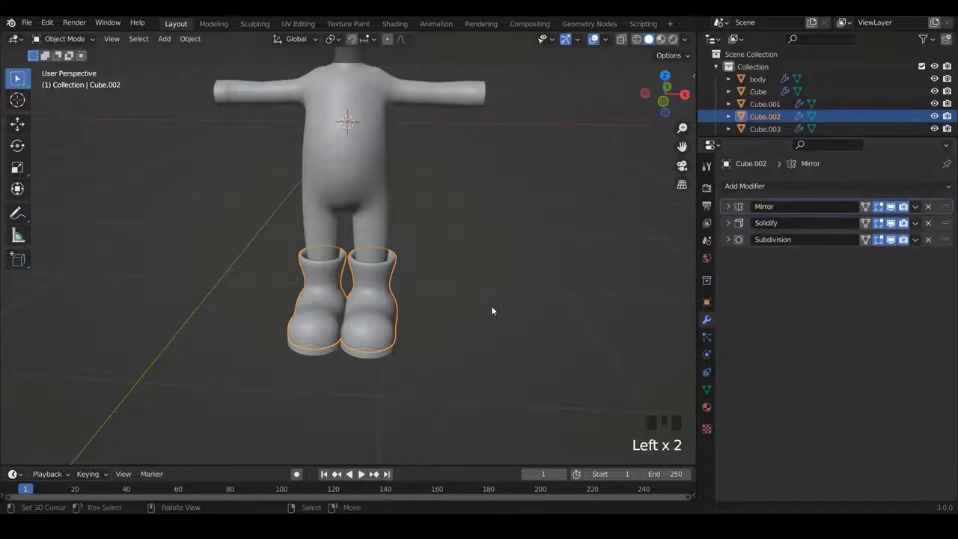
Orbit the view to check the matching boots on both legs.
{"action": "key", "text": "a"}
{"action": "left_click_drag", "start_coordinate": [414, 262], "coordinate": [447, 259]}
{"action": "scroll", "scroll_direction": "down", "scroll_amount": 3}
{"action": "left_click_drag", "start_coordinate": [488, 257], "coordinate": [484, 277]}
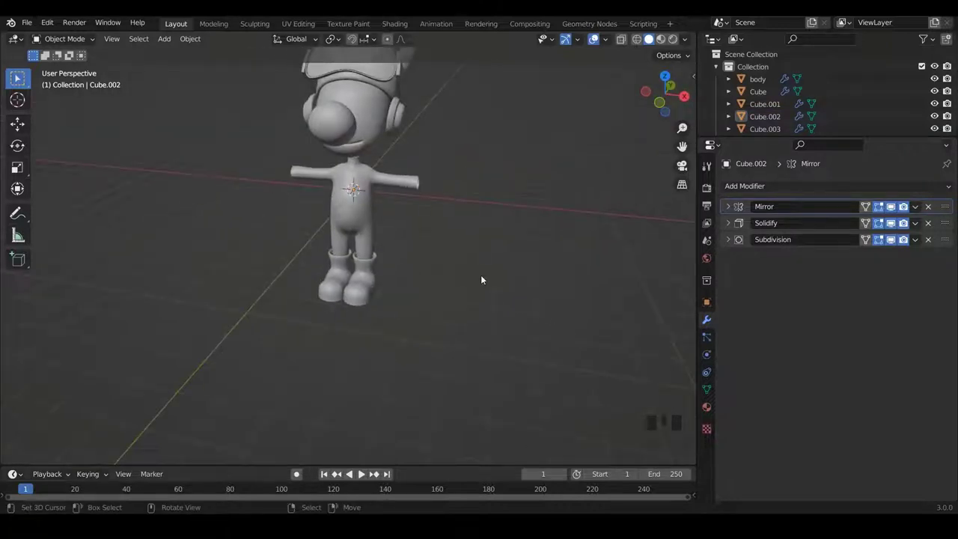
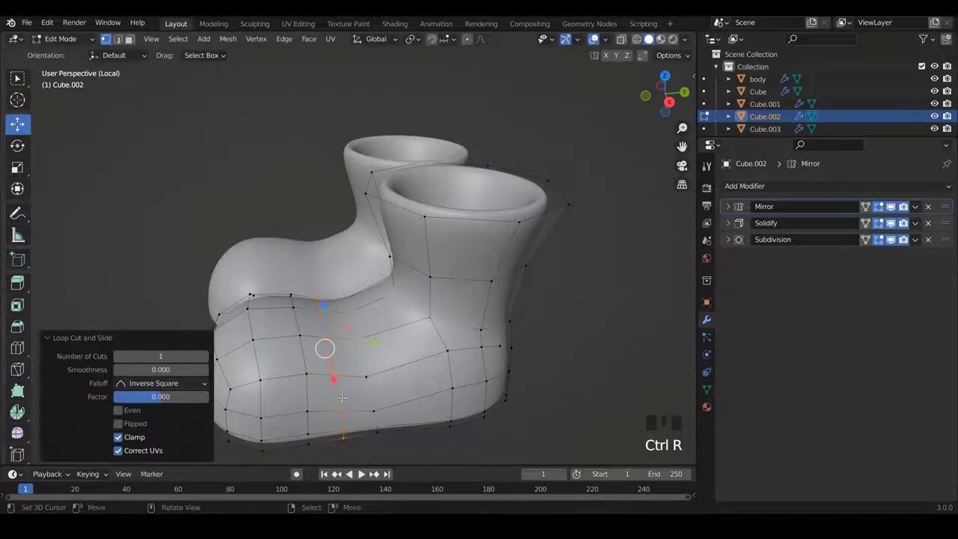
Duplicate the face strip across the boot's foot and separate it as strap object Cube.004.
{"action": "key", "text": "ctrl+Tab"}
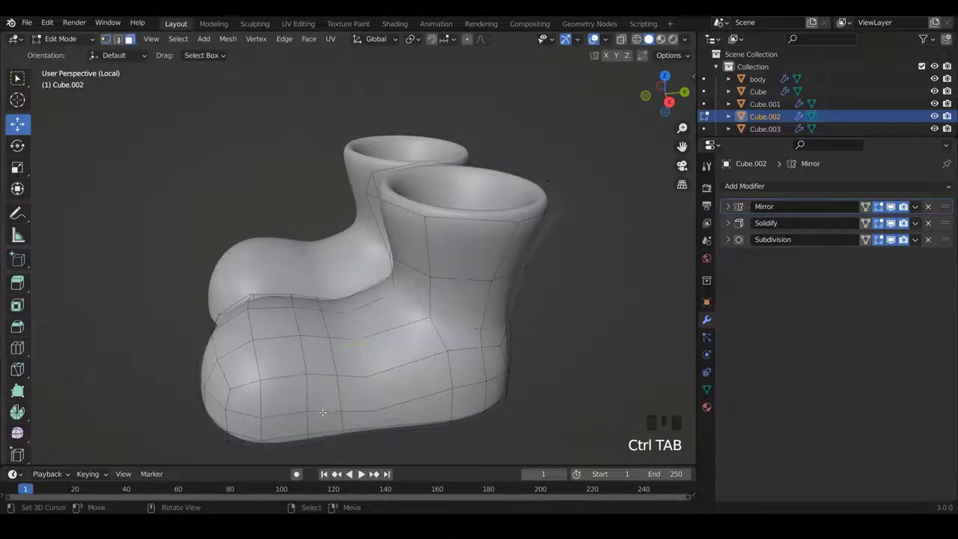
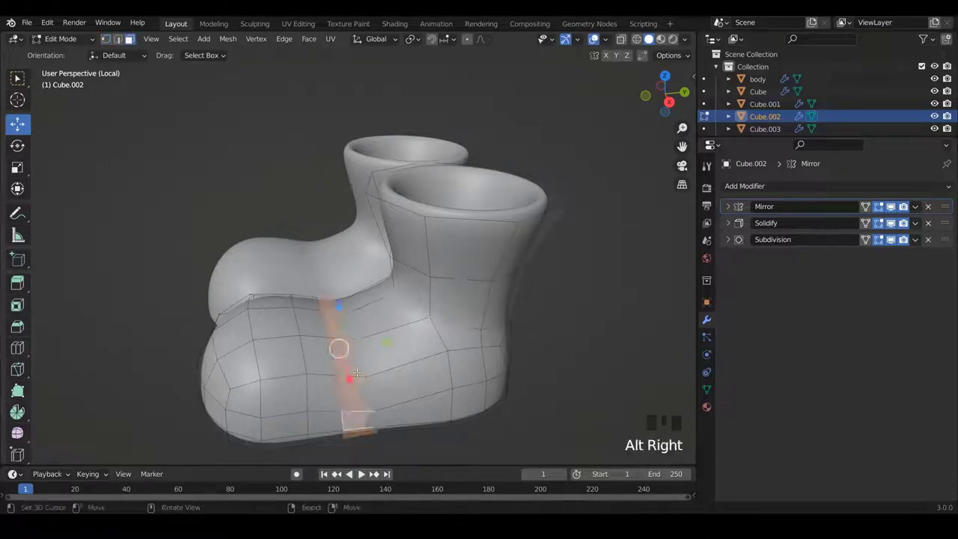
{"action": "key", "text": "shift+d"}
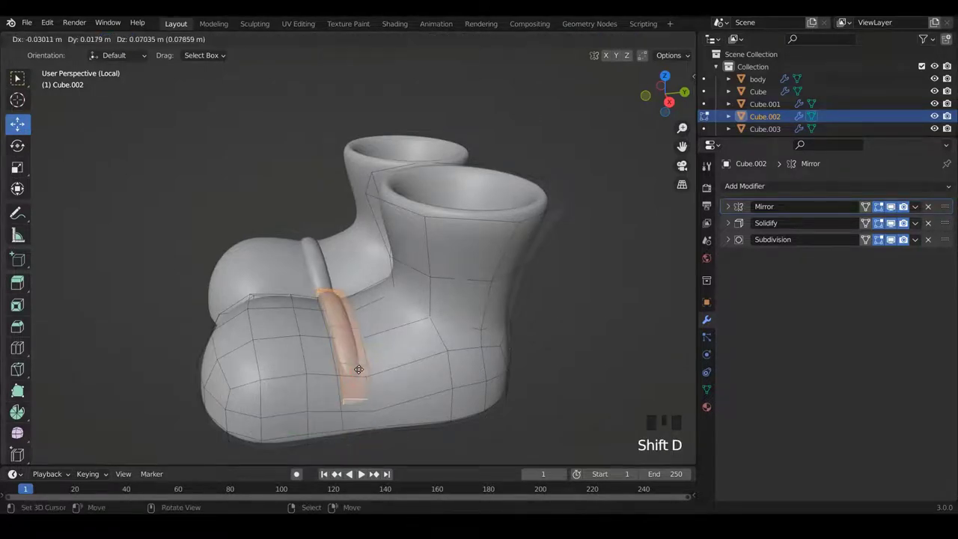
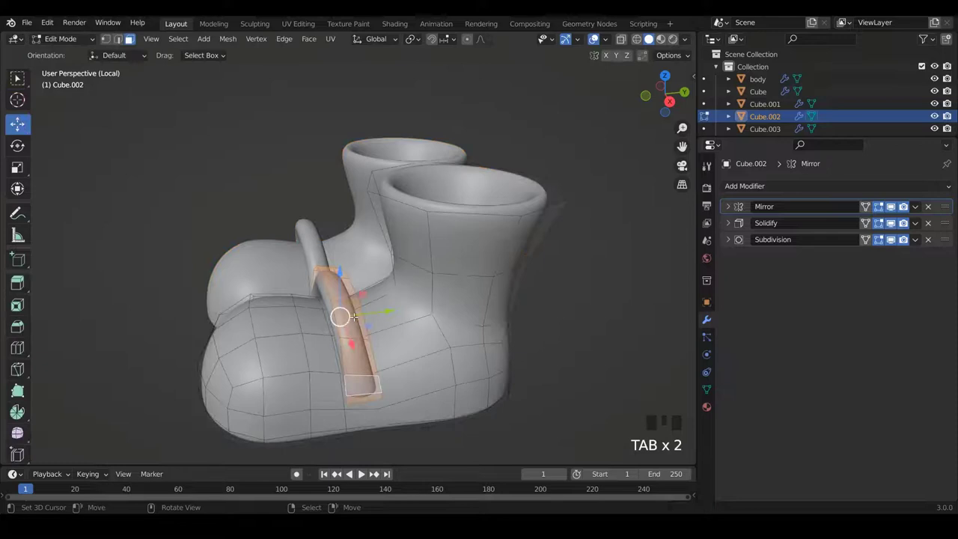
{"action": "key", "text": "p"}
{"action": "key", "text": "Tab"}
{"action": "right_click", "coordinate": [354, 345]}
{"action": "left_click_drag", "start_coordinate": [358, 349], "coordinate": [733, 210]}
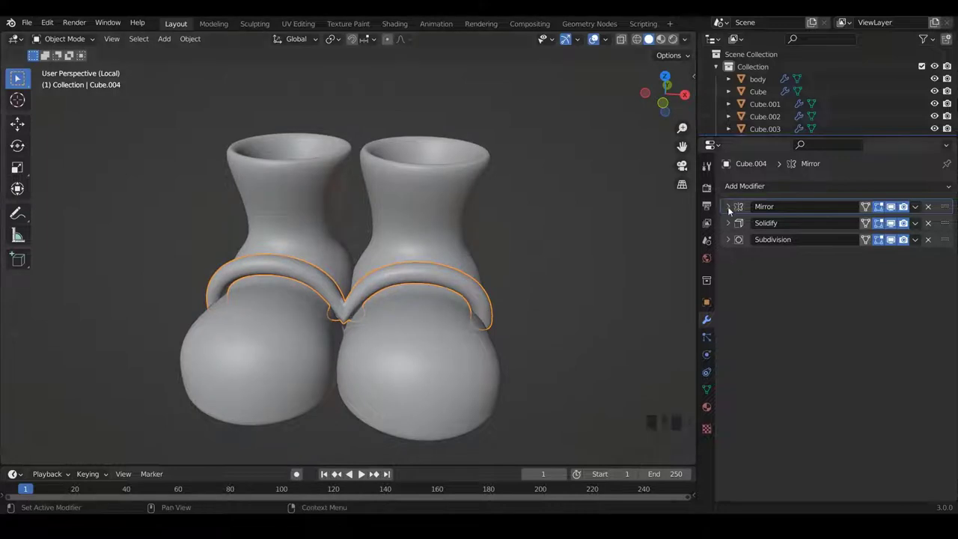
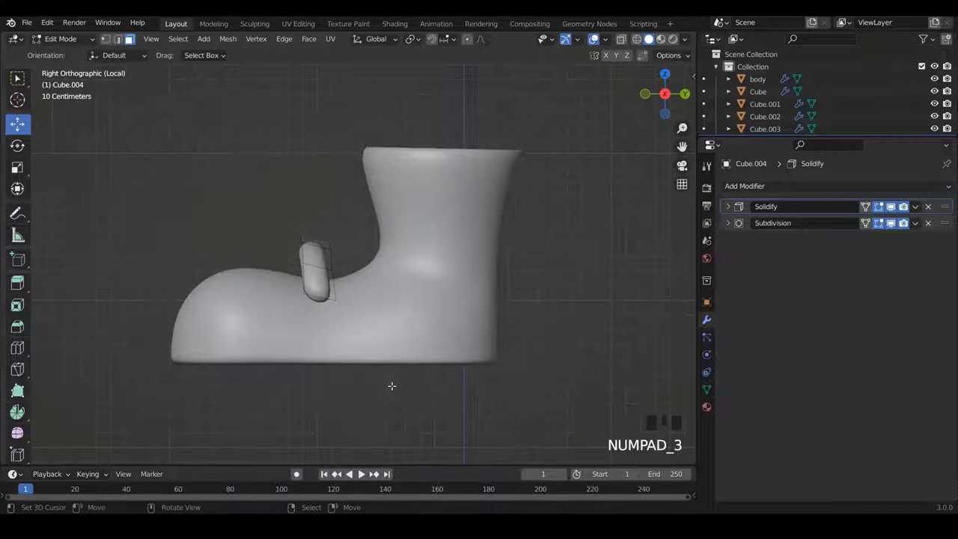
Remove the strap's Mirror modifier, then lower and tilt its vertices over the foot in side view.
{"action": "scroll", "scroll_direction": "down", "scroll_amount": 3}
{"action": "scroll", "scroll_direction": "up", "scroll_amount": 3}
{"action": "key", "text": "ctrl+Tab"}
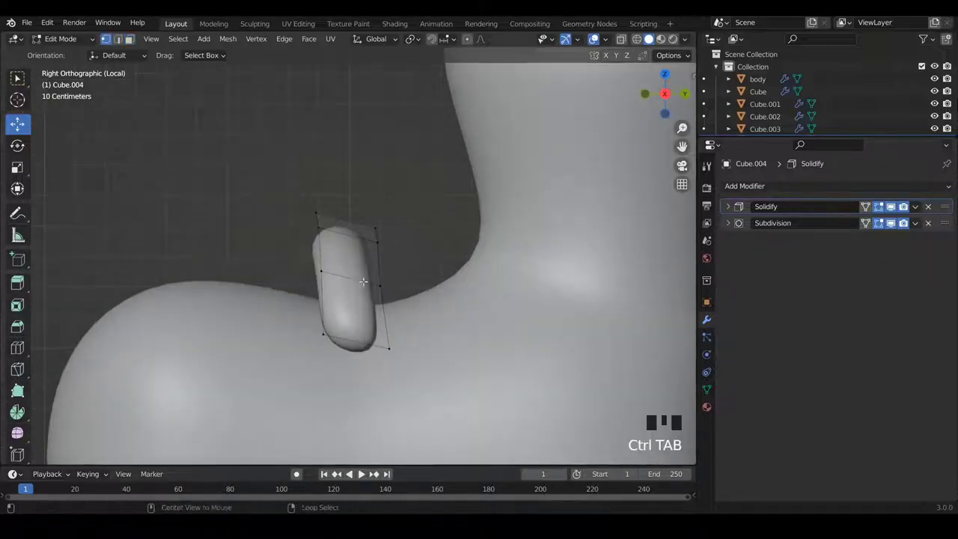
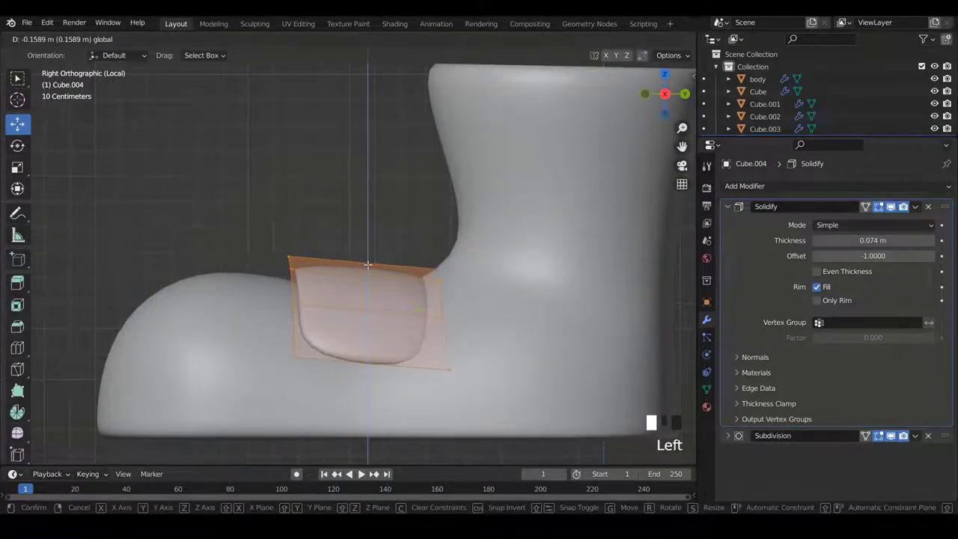
{"action": "key", "text": "r"}
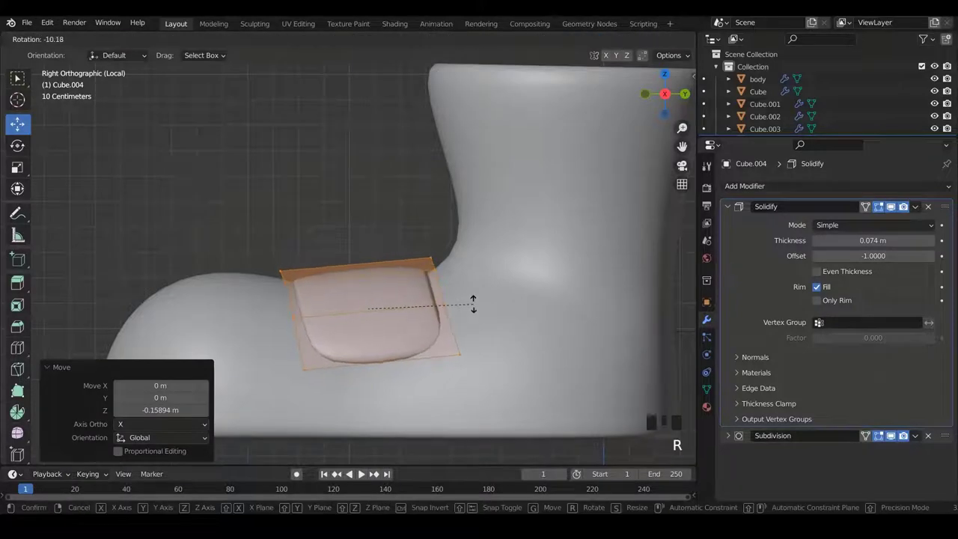
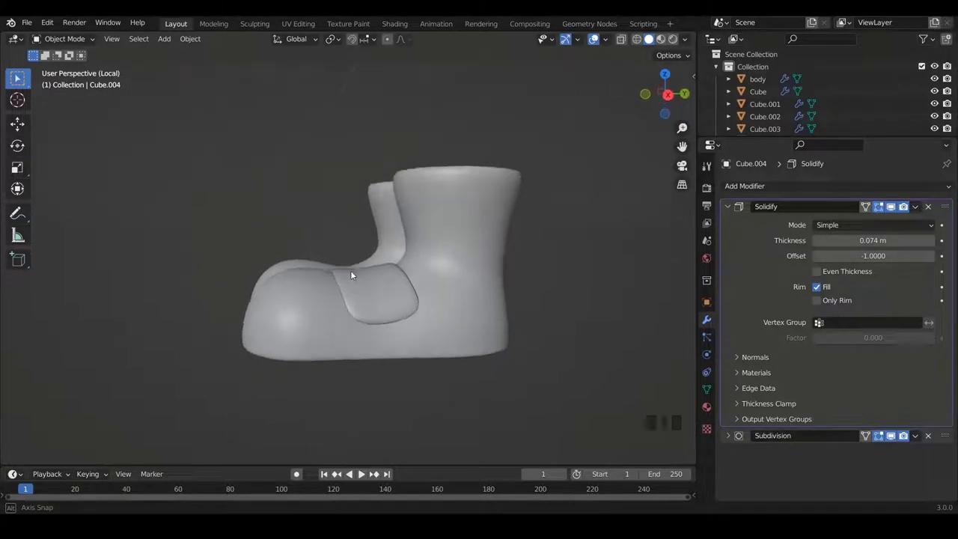
Shape the strap around the boot, inset its end face and extrude it into a raised buckle tab.
{"action": "scroll", "scroll_direction": "up", "scroll_amount": 3}
{"action": "left_click_drag", "start_coordinate": [412, 199], "coordinate": [409, 218]}
{"action": "scroll", "scroll_direction": "up", "scroll_amount": 3}
{"action": "key", "text": "Tab"}
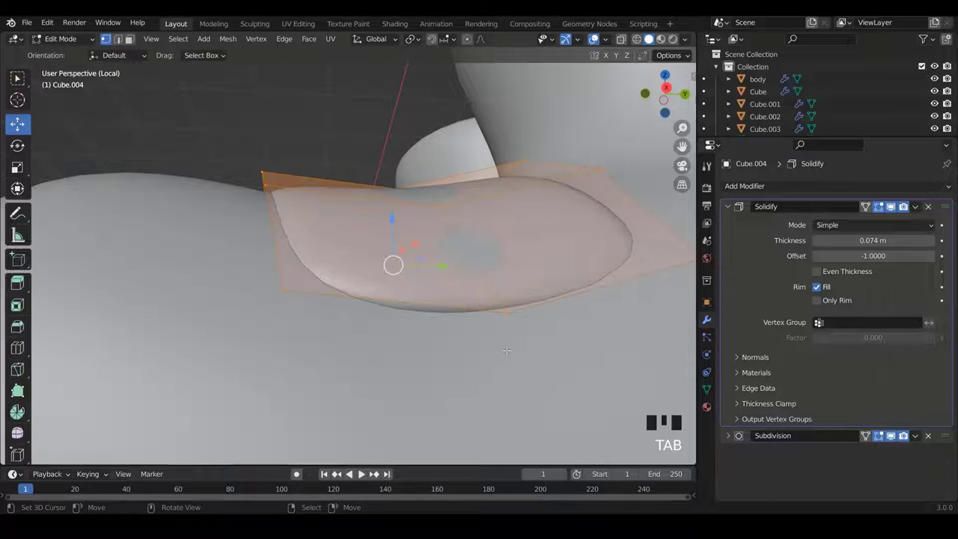
{"action": "key", "text": "s"}
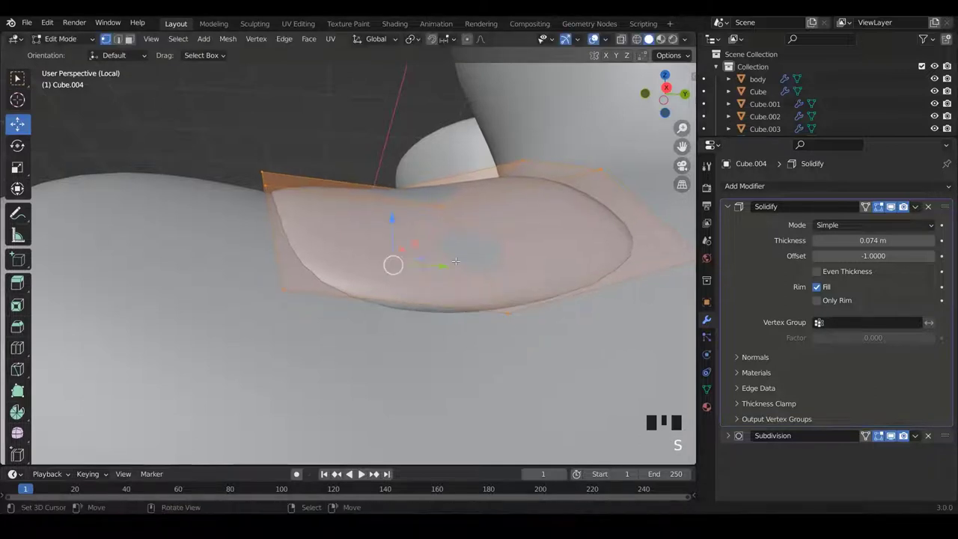
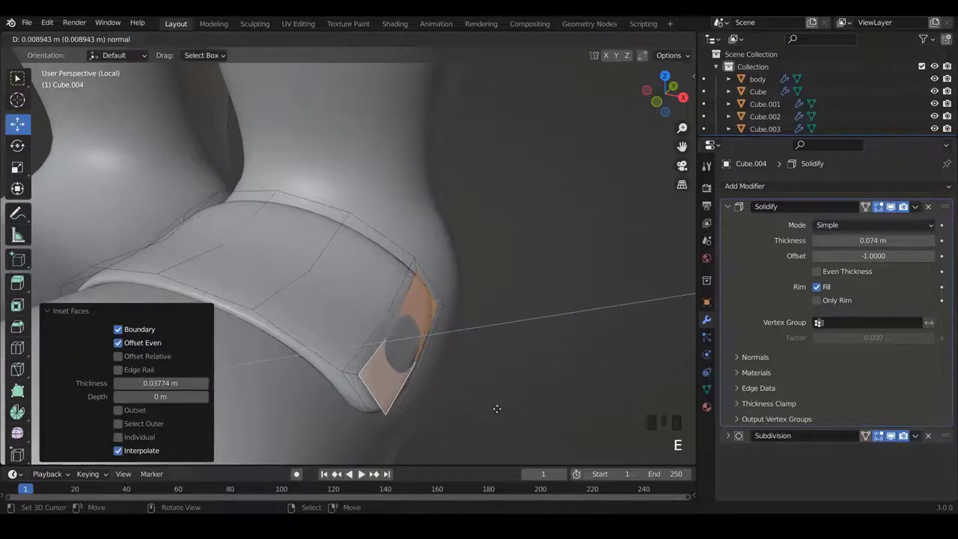
{"action": "key", "text": "e"}
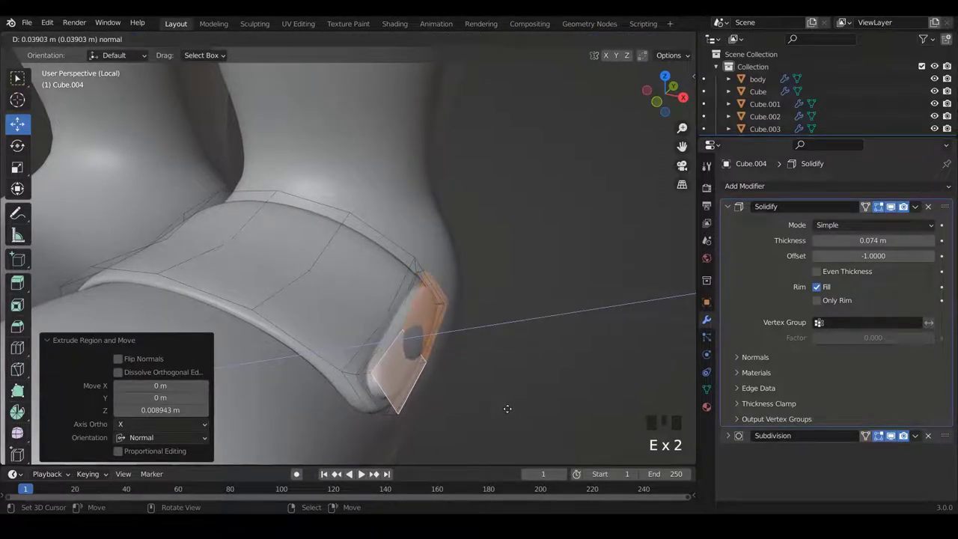
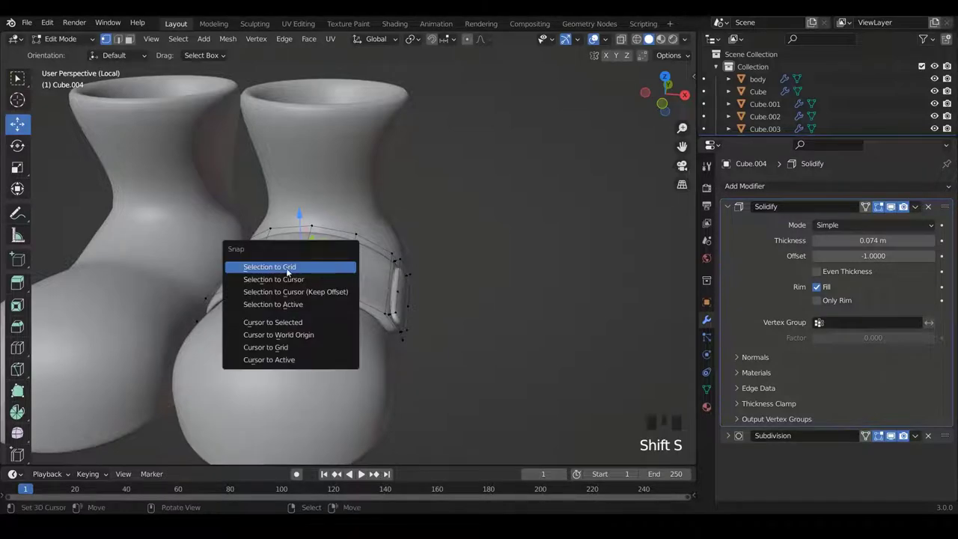
Set the strap's origin to the 3D cursor at its center.
{"action": "scroll", "scroll_direction": "up", "scroll_amount": 3}
{"action": "scroll", "scroll_direction": "down", "scroll_amount": 3}
{"action": "key", "text": "Tab"}
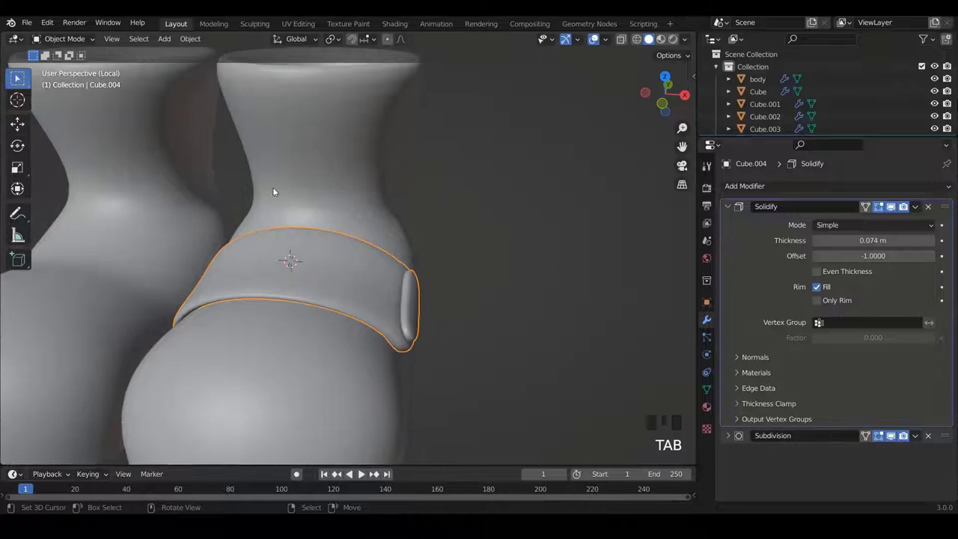
{"action": "left_click", "coordinate": [196, 39]}
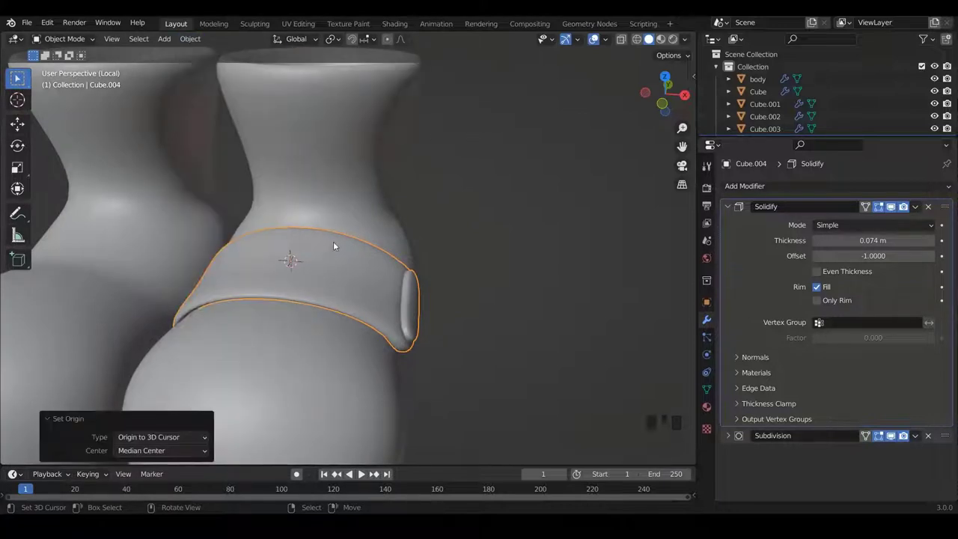
{"action": "scroll", "scroll_direction": "down", "scroll_amount": 3}
Symmetrize the whole strap mesh from +X to -X.
{"action": "key", "text": "Tab"}
{"action": "key", "text": "a"}
{"action": "key", "text": "a"}
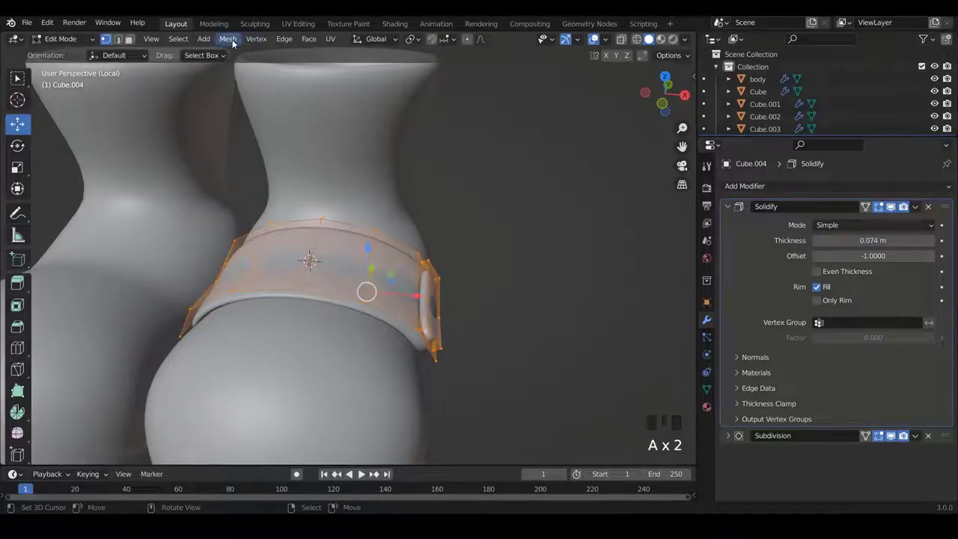
{"action": "left_click", "coordinate": [235, 43]}
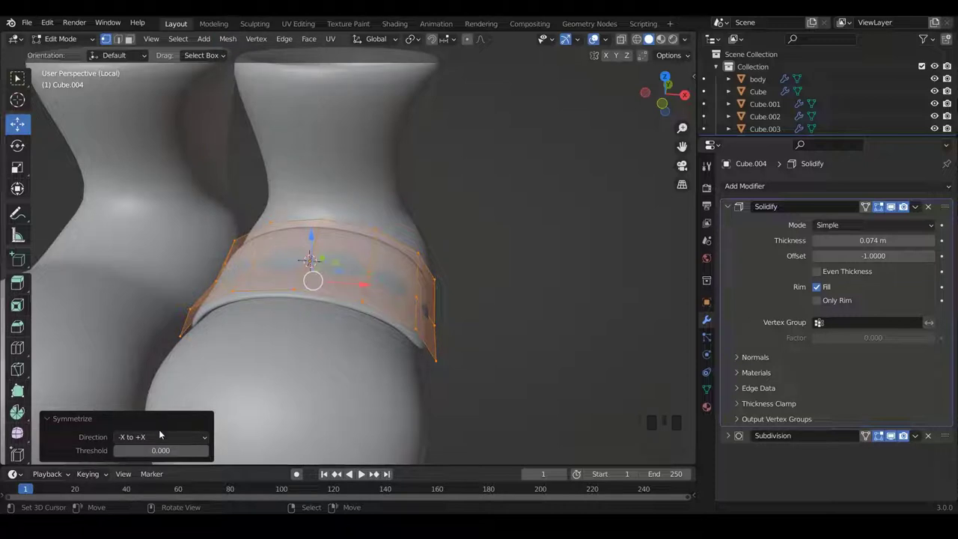
{"action": "left_click", "coordinate": [158, 440]}
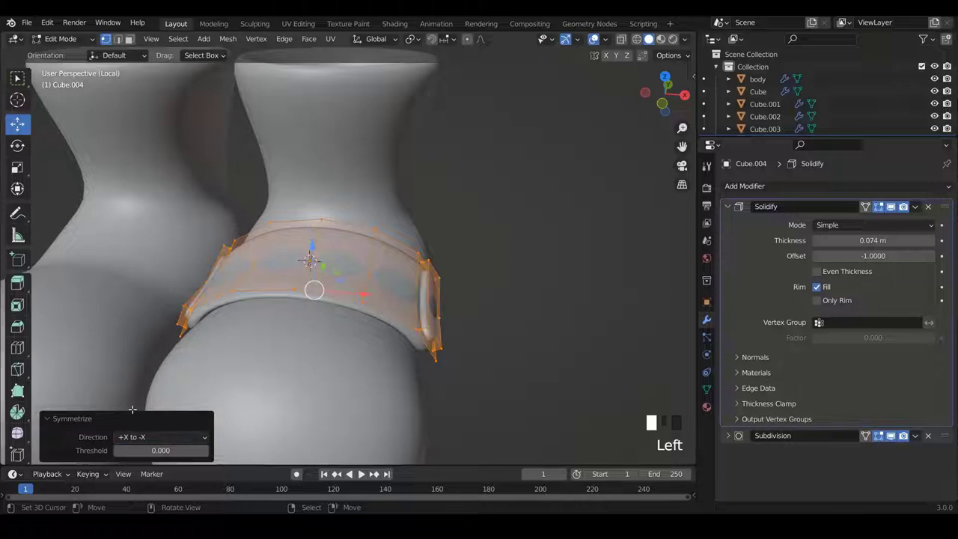
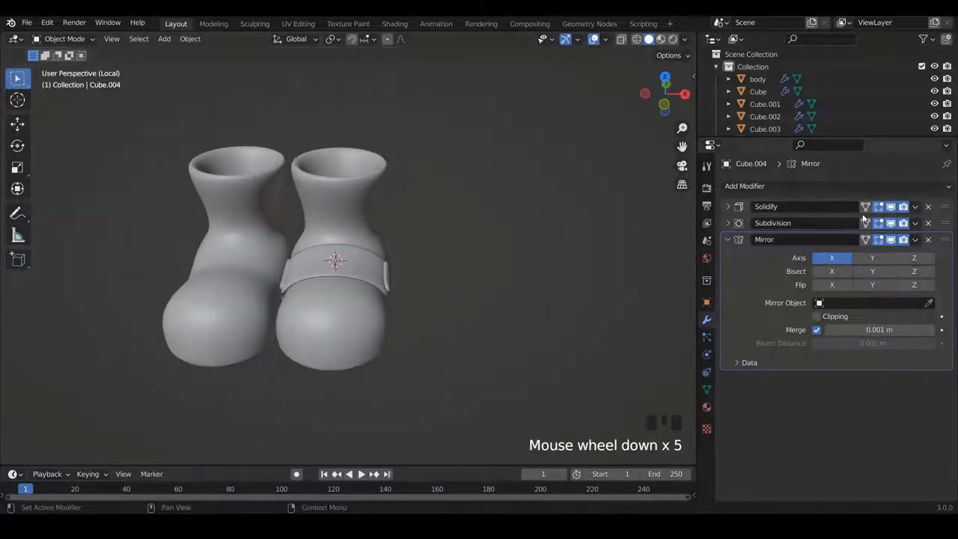
Move the strap's Mirror modifier to the top of Cube.004's modifier stack.
{"action": "left_click", "coordinate": [732, 240]}
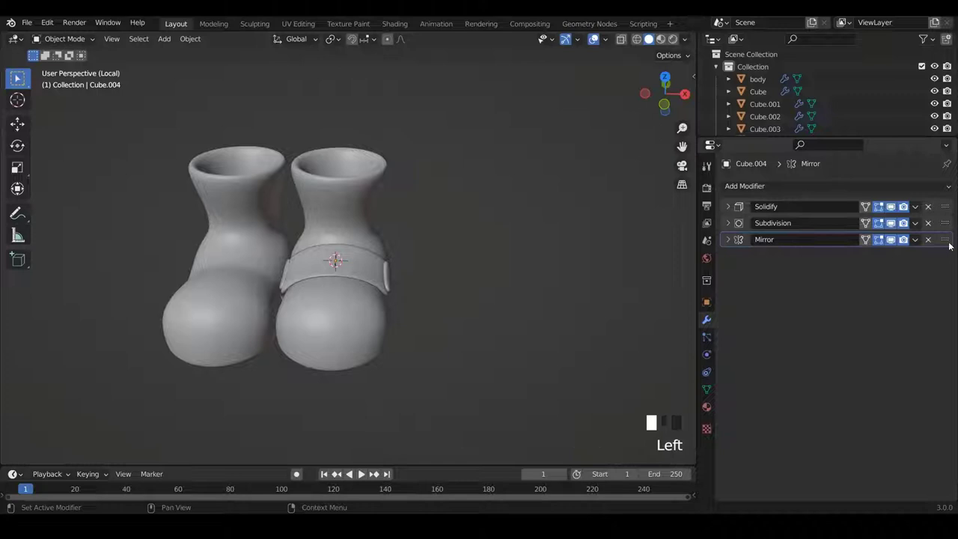
{"action": "scroll", "scroll_direction": "up", "scroll_amount": 3}
{"action": "right_click", "coordinate": [365, 253]}
{"action": "scroll", "scroll_direction": "down", "scroll_amount": 3}
{"action": "left_click_drag", "start_coordinate": [373, 240], "coordinate": [376, 251]}
Reset the 3D cursor to the world origin and set the strap's origin to the cursor.
{"action": "key", "text": "shift+c"}
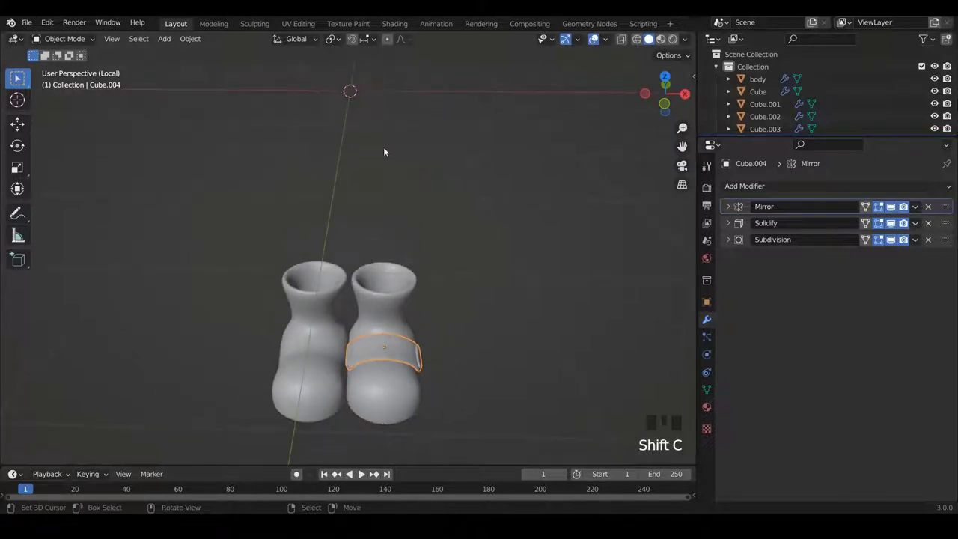
{"action": "left_click_drag", "start_coordinate": [407, 271], "coordinate": [195, 45]}
{"action": "left_click", "coordinate": [194, 44]}
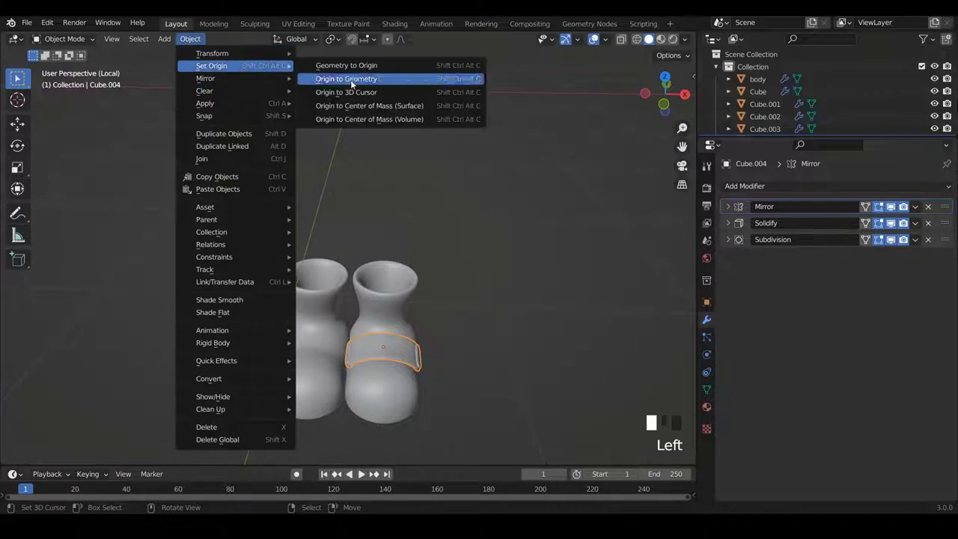
{"action": "scroll", "scroll_direction": "down", "scroll_amount": 3}
{"action": "scroll", "scroll_direction": "up", "scroll_amount": 3}
{"action": "scroll", "scroll_direction": "down", "scroll_amount": 3}
{"action": "scroll", "scroll_direction": "up", "scroll_amount": 3}
{"action": "scroll", "scroll_direction": "down", "scroll_amount": 3}
{"action": "middle_click", "coordinate": [375, 306]}
{"action": "scroll", "scroll_direction": "up", "scroll_amount": 3}
{"action": "scroll", "scroll_direction": "down", "scroll_amount": 3}
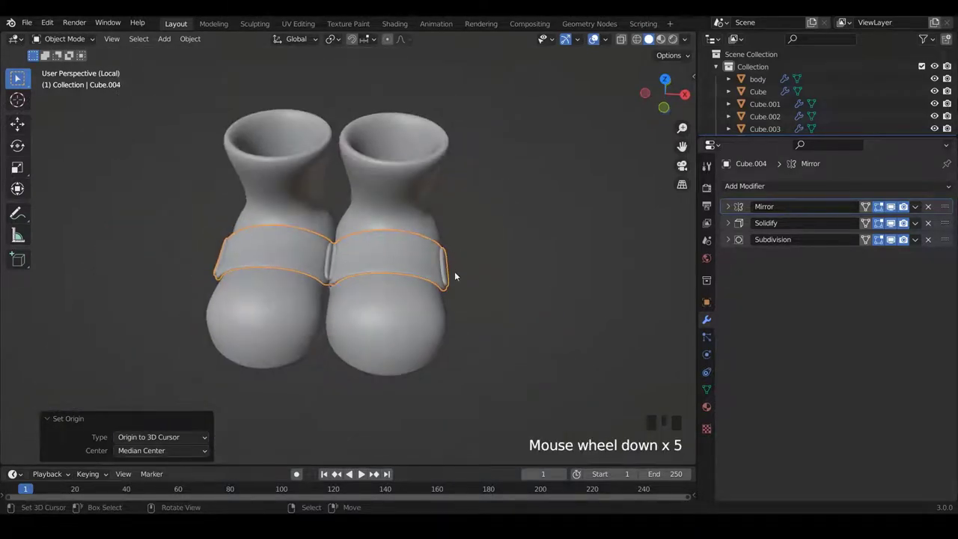
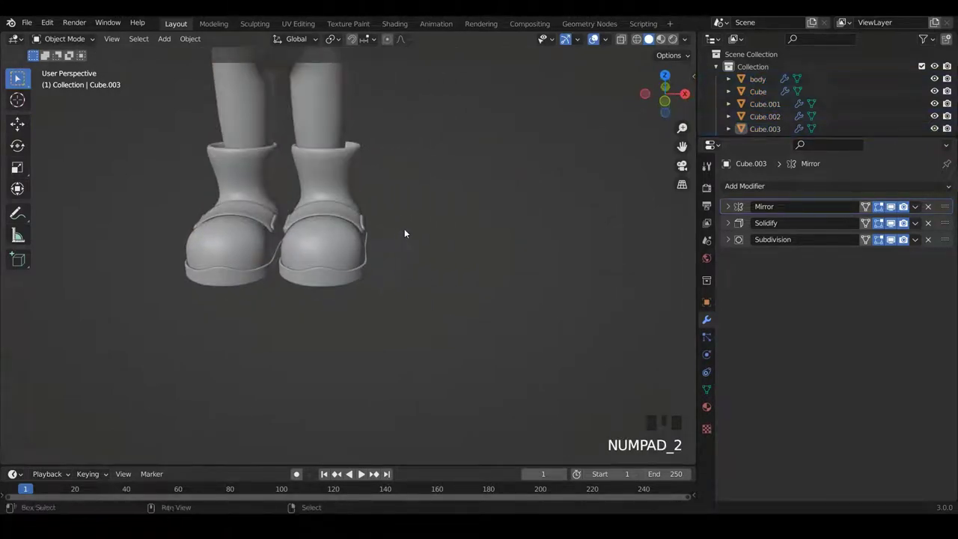
{"action": "scroll", "scroll_direction": "up", "scroll_amount": 3}
{"action": "scroll", "scroll_direction": "down", "scroll_amount": 3}
{"action": "scroll", "scroll_direction": "up", "scroll_amount": 3}
{"action": "scroll", "scroll_direction": "up", "scroll_amount": 3}
{"action": "scroll", "scroll_direction": "down", "scroll_amount": 3}
{"action": "scroll", "scroll_direction": "up", "scroll_amount": 3}
{"action": "scroll", "scroll_direction": "up", "scroll_amount": 3}
{"action": "scroll", "scroll_direction": "down", "scroll_amount": 3}
{"action": "left_click_drag", "start_coordinate": [429, 230], "coordinate": [302, 234]}
{"action": "scroll", "scroll_direction": "up", "scroll_amount": 3}
{"action": "left_click_drag", "start_coordinate": [333, 235], "coordinate": [385, 240]}
{"action": "scroll", "scroll_direction": "down", "scroll_amount": 3}
{"action": "scroll", "scroll_direction": "up", "scroll_amount": 3}
{"action": "left_click_drag", "start_coordinate": [432, 250], "coordinate": [410, 226]}
{"action": "scroll", "scroll_direction": "down", "scroll_amount": 3}
{"action": "scroll", "scroll_direction": "up", "scroll_amount": 3}
{"action": "middle_click", "coordinate": [375, 247]}
{"action": "scroll", "scroll_direction": "up", "scroll_amount": 3}
{"action": "left_click_drag", "start_coordinate": [417, 294], "coordinate": [455, 321]}
{"action": "scroll", "scroll_direction": "down", "scroll_amount": 3}
{"action": "left_click_drag", "start_coordinate": [391, 289], "coordinate": [430, 305]}
{"action": "scroll", "scroll_direction": "up", "scroll_amount": 3}
{"action": "scroll", "scroll_direction": "up", "scroll_amount": 3}
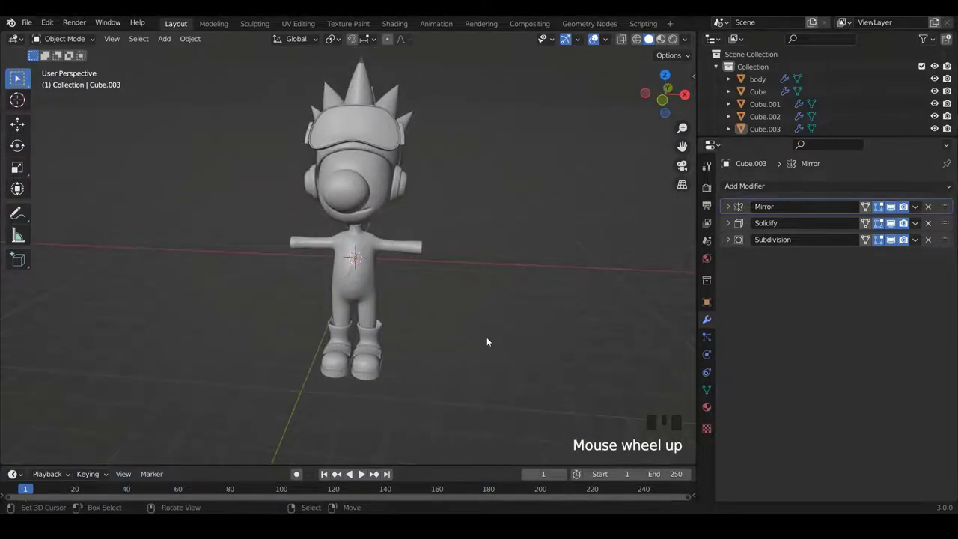
{"action": "left_click_drag", "start_coordinate": [493, 332], "coordinate": [492, 313]}
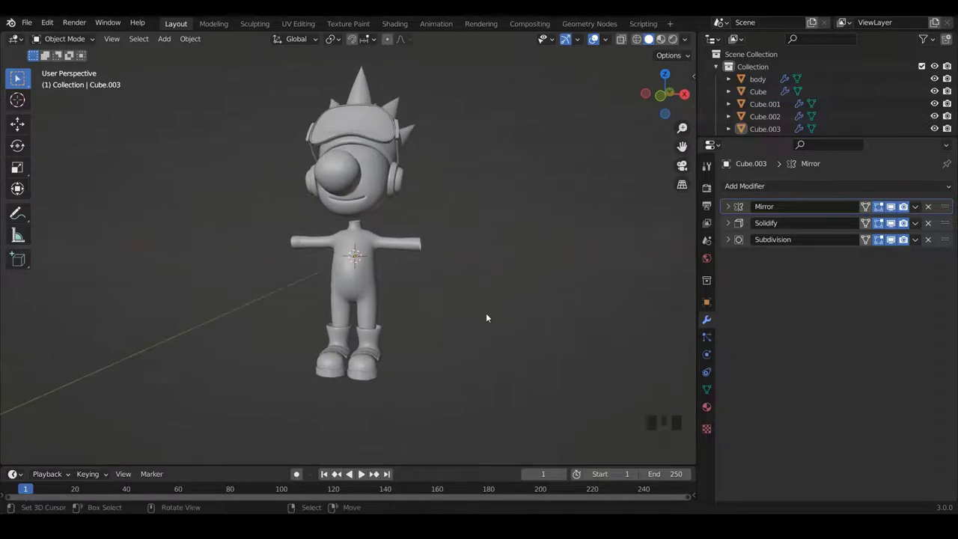
{"action": "left_click_drag", "start_coordinate": [392, 272], "coordinate": [405, 282]}
{"action": "scroll", "scroll_direction": "down", "scroll_amount": 3}
{"action": "left_click_drag", "start_coordinate": [375, 236], "coordinate": [451, 237]}
Switch to Front Orthographic view and zoom in on the character.
{"action": "key", "text": "KP_1"}
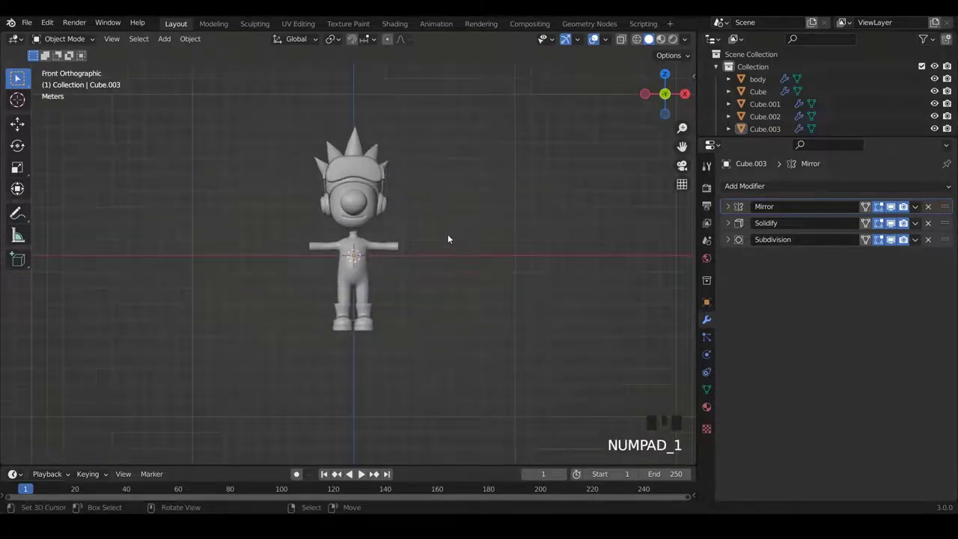
{"action": "scroll", "scroll_direction": "up", "scroll_amount": 3}
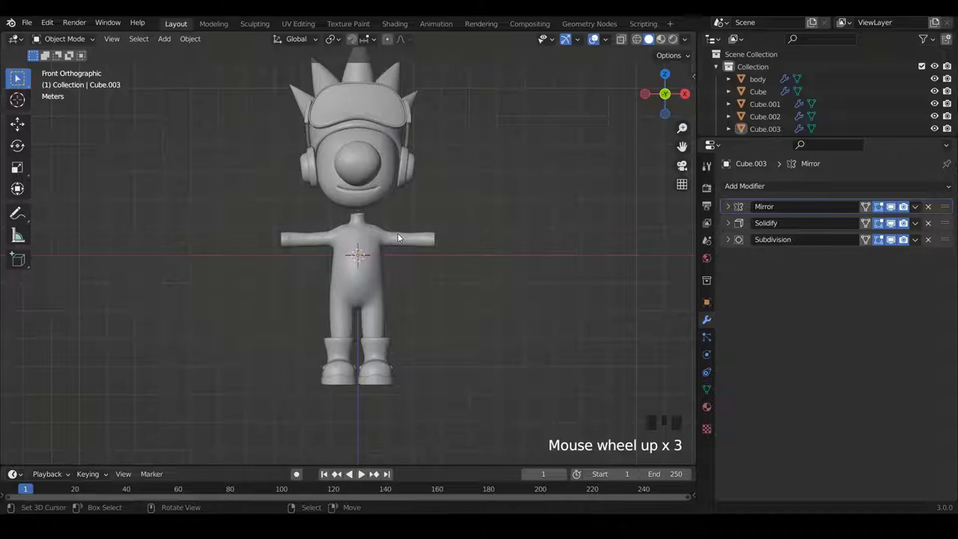